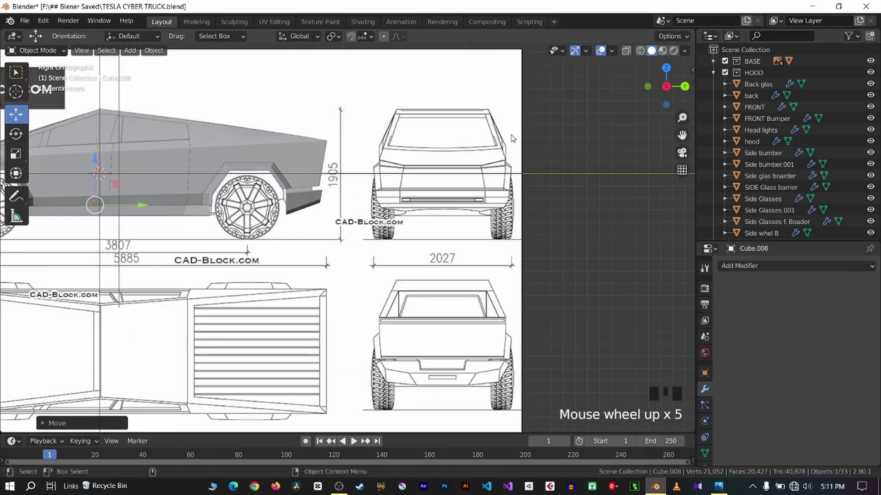
Apply the side body panel's Boolean modifier so the door seam groove is cut in permanently
{"action": "scroll", "scroll_direction": "up", "scroll_amount": 3}
{"action": "left_click_drag", "start_coordinate": [232, 221], "coordinate": [394, 219]}
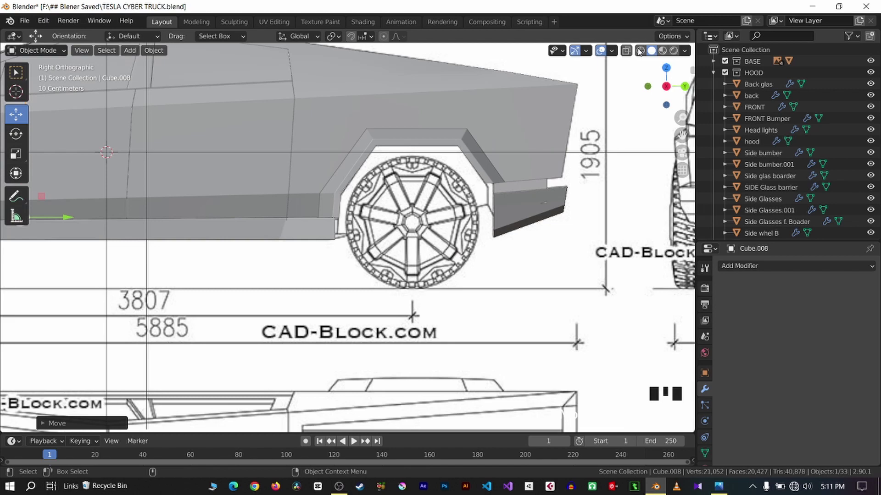
{"action": "left_click", "coordinate": [302, 195]}
{"action": "left_click", "coordinate": [251, 181]}
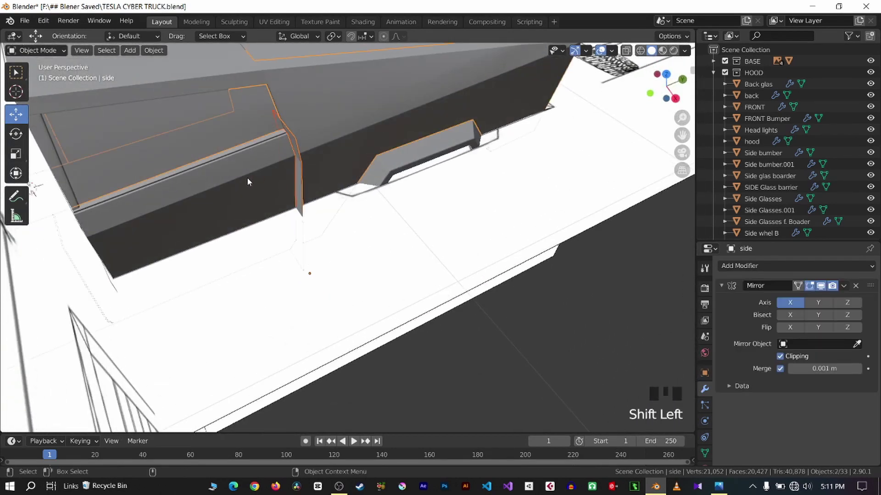
{"action": "key", "text": "ctrl+KP_Add"}
{"action": "scroll", "scroll_direction": "up", "scroll_amount": 3}
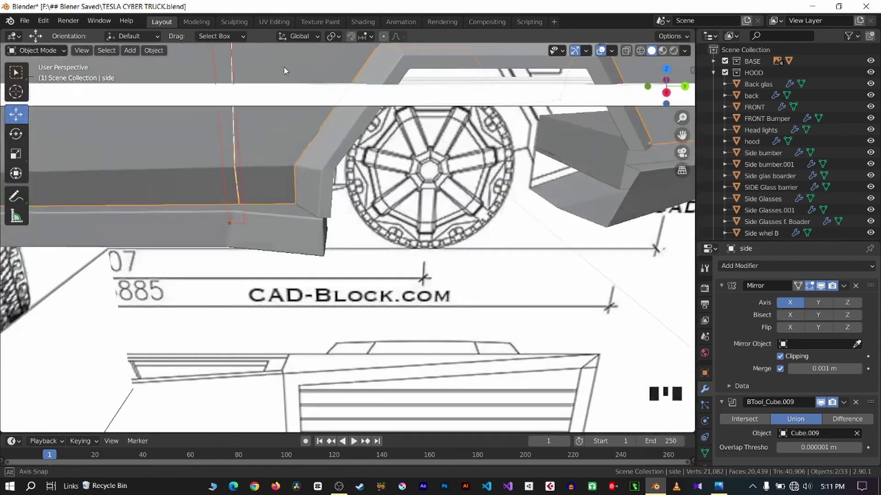
{"action": "left_click", "coordinate": [412, 119]}
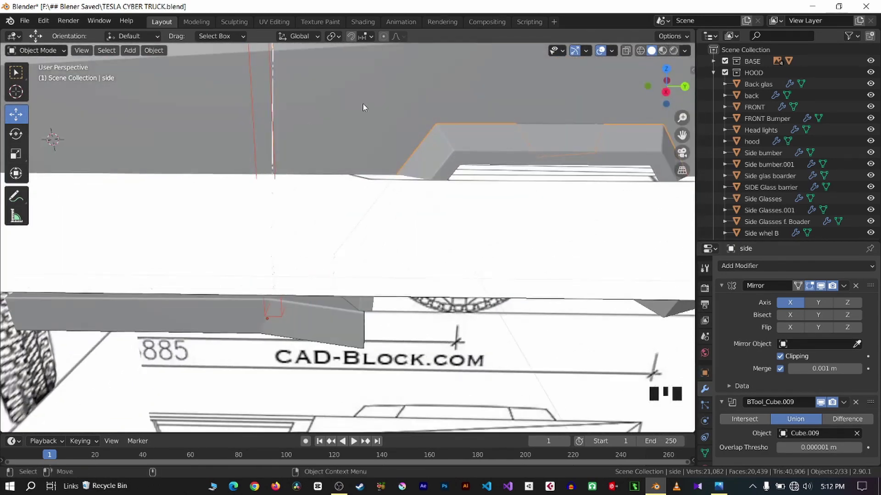
{"action": "left_click_drag", "start_coordinate": [845, 406], "coordinate": [413, 169]}
{"action": "left_click", "coordinate": [389, 173]}
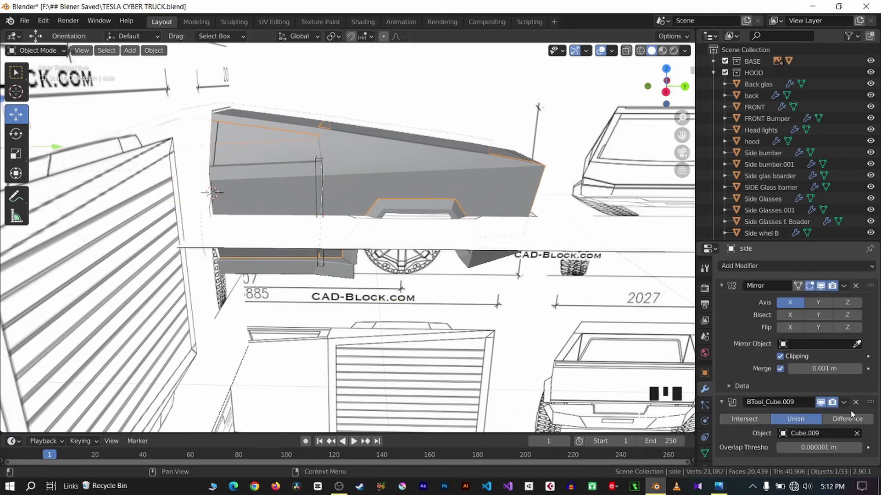
{"action": "left_click_drag", "start_coordinate": [847, 410], "coordinate": [400, 218]}
{"action": "key", "text": "q"}
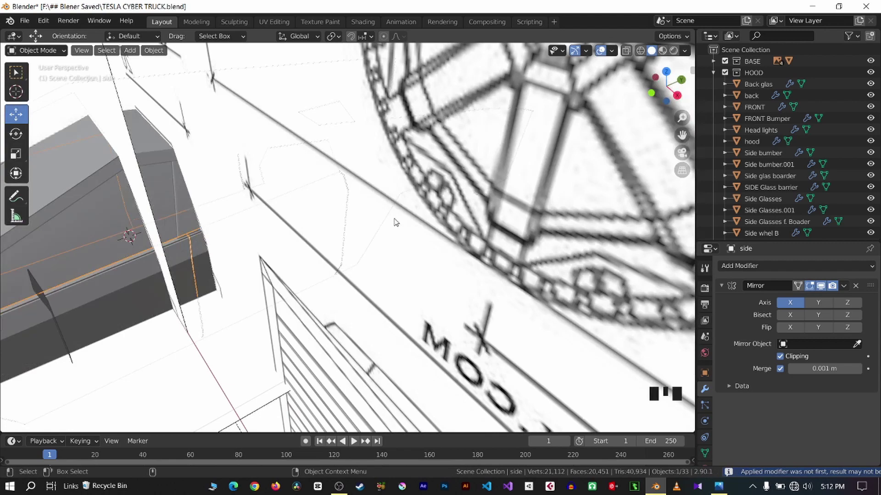
{"action": "key", "text": "q"}
Delete the leftover seam cutter object Cube.009
{"action": "scroll", "scroll_direction": "up", "scroll_amount": 3}
{"action": "left_click", "coordinate": [290, 234]}
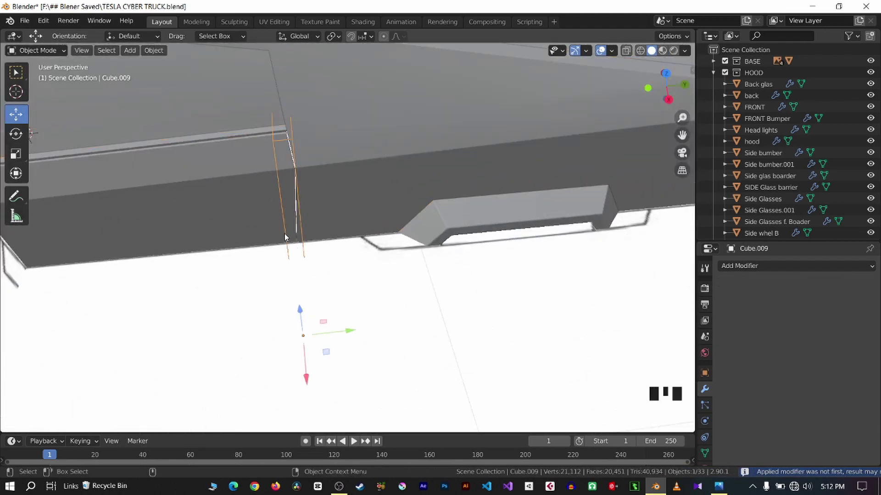
{"action": "scroll", "scroll_direction": "down", "scroll_amount": 3}
{"action": "key", "text": "q"}
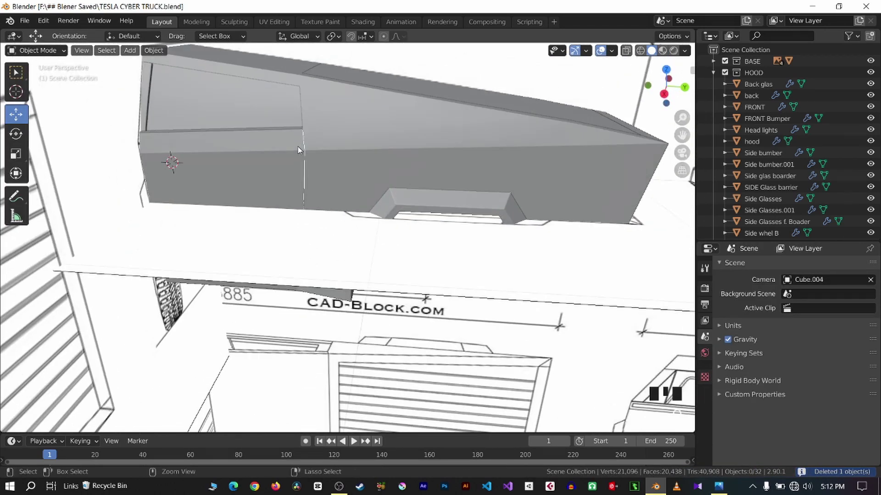
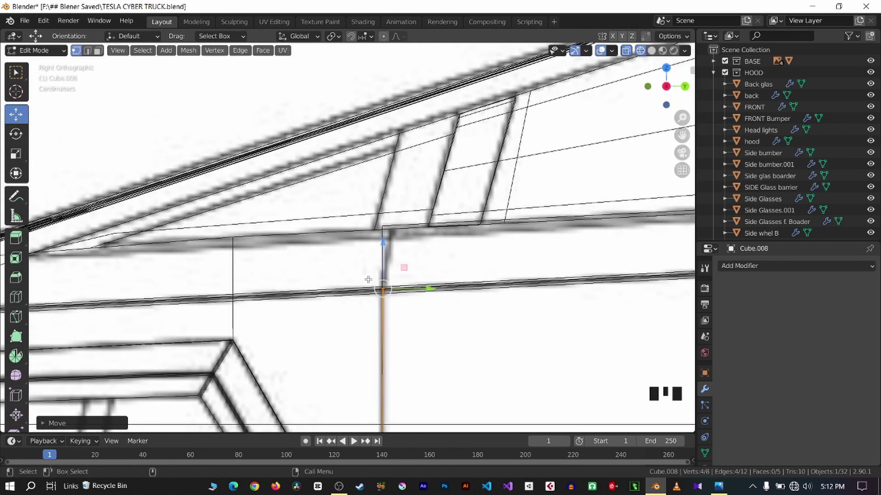
Shape Cube.008 into a thin cutter along the front door's leading edge and save the file
{"action": "scroll", "scroll_direction": "down", "scroll_amount": 3}
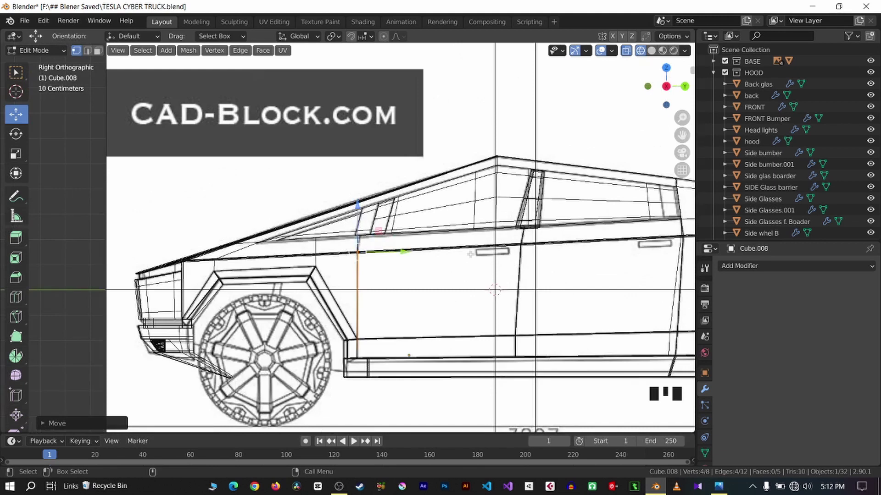
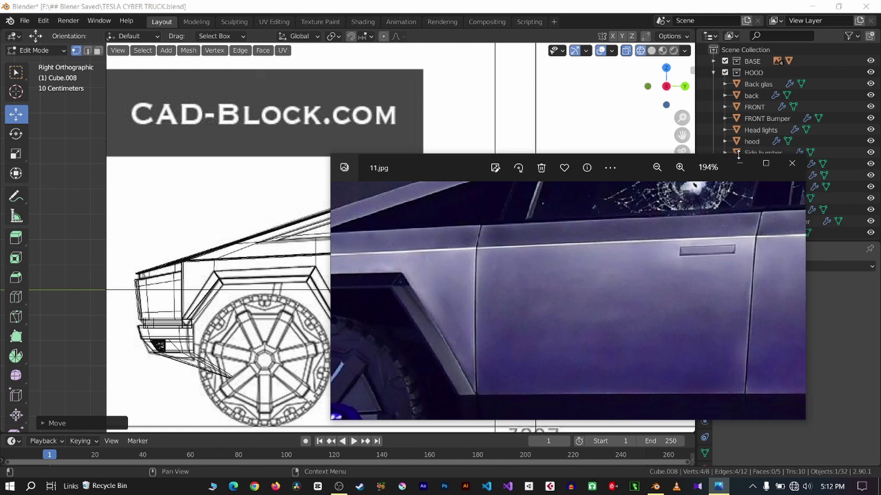
{"action": "scroll", "scroll_direction": "up", "scroll_amount": 3}
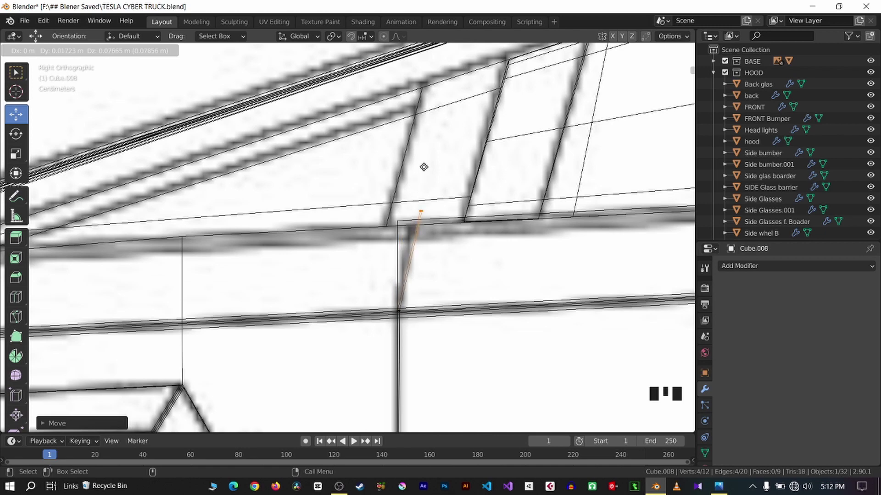
{"action": "scroll", "scroll_direction": "down", "scroll_amount": 3}
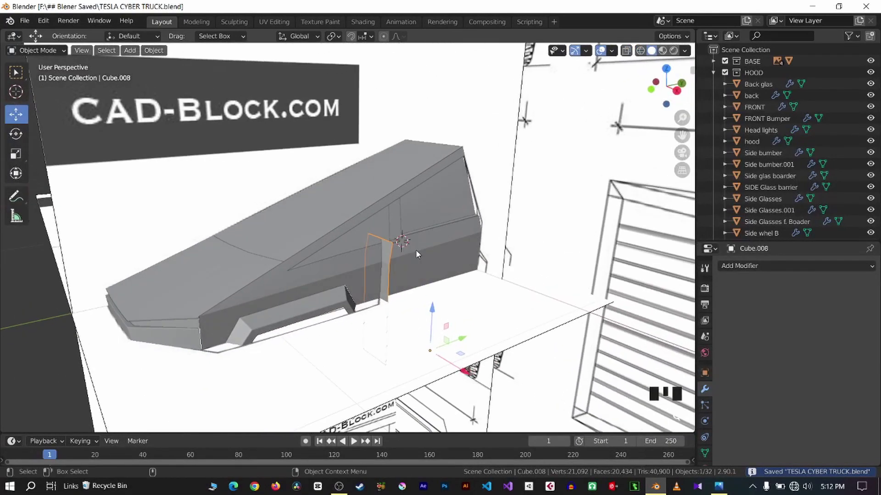
Add a Boolean Difference modifier to the side panel with Cube.008 as the cutter
{"action": "key", "text": "2"}
{"action": "key", "text": "q"}
{"action": "key", "text": "q"}
{"action": "key", "text": "q"}
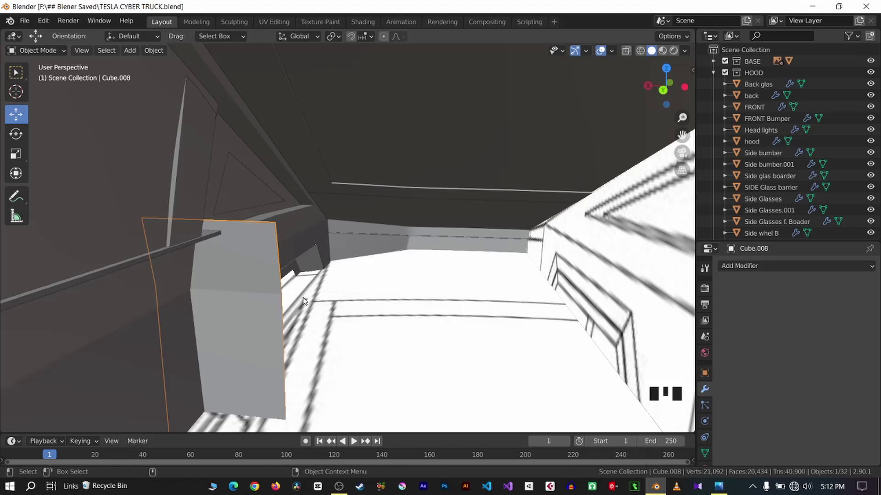
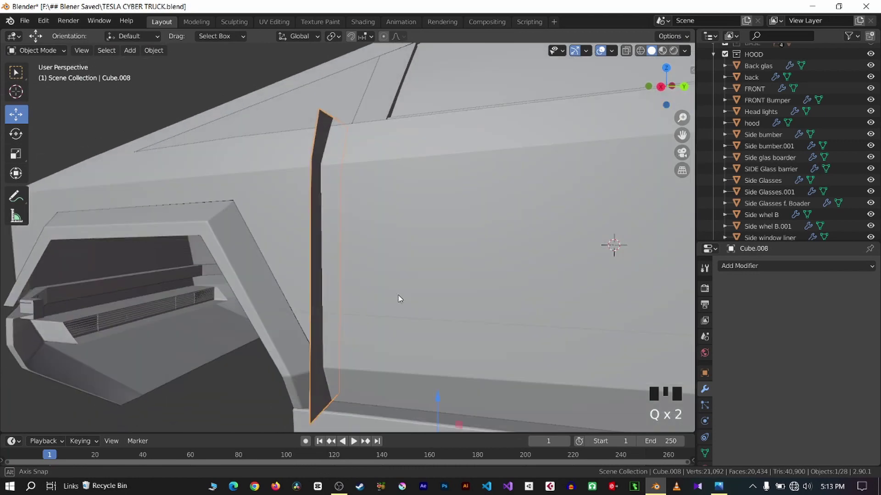
{"action": "left_click", "coordinate": [428, 258]}
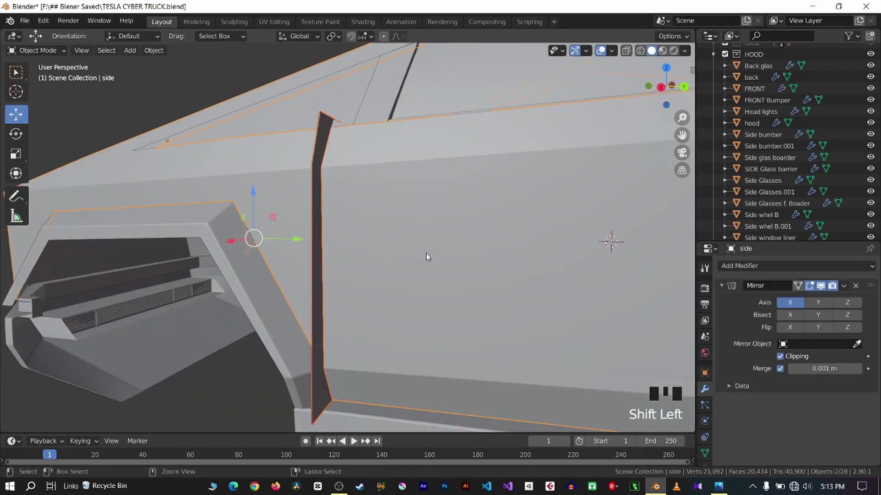
{"action": "key", "text": "ctrl+KP_Add"}
{"action": "key", "text": "q"}
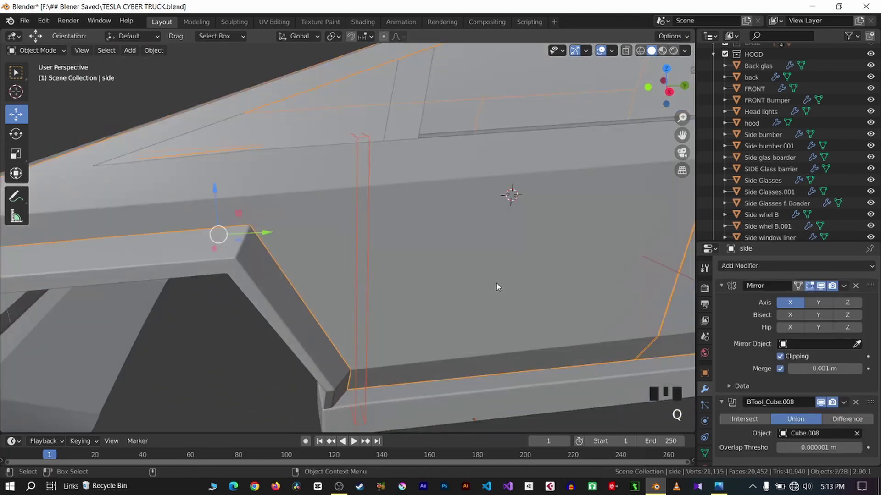
{"action": "key", "text": "q"}
{"action": "key", "text": "ctrl+z"}
{"action": "key", "text": "q"}
{"action": "left_click_drag", "start_coordinate": [439, 232], "coordinate": [398, 198]}
{"action": "key", "text": "q"}
Toggle the Boolean modifier's viewport display to compare the body with and without the seam
{"action": "left_click", "coordinate": [392, 199]}
{"action": "left_click", "coordinate": [450, 211]}
{"action": "key", "text": "ctrl+KP_Add"}
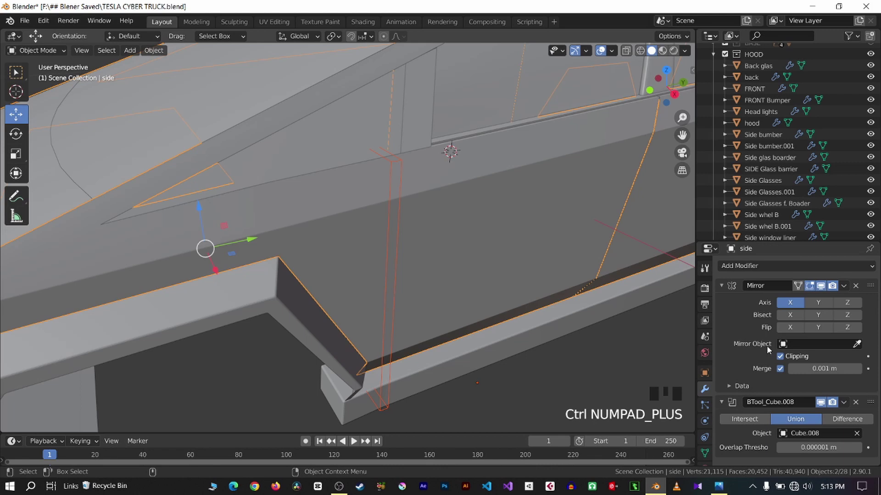
{"action": "left_click", "coordinate": [851, 423]}
{"action": "key", "text": "q"}
{"action": "scroll", "scroll_direction": "down", "scroll_amount": 3}
{"action": "key", "text": "q"}
{"action": "left_click", "coordinate": [796, 428]}
{"action": "left_click", "coordinate": [752, 420]}
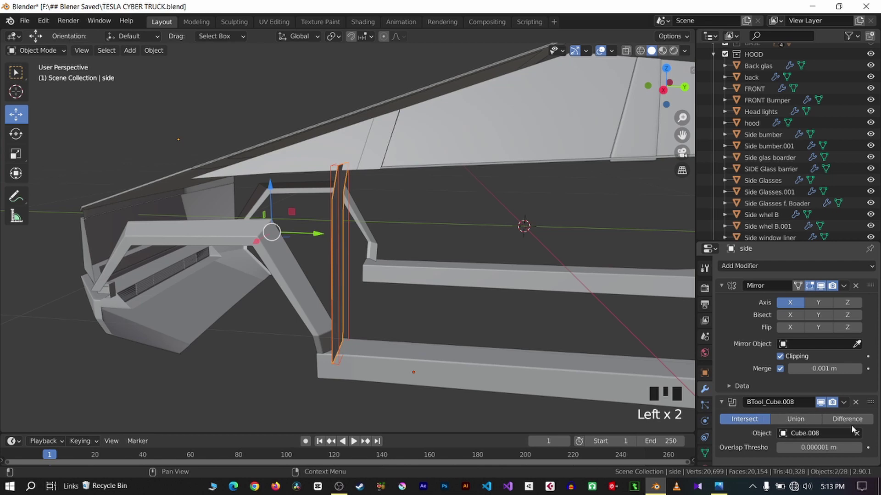
{"action": "left_click", "coordinate": [848, 422]}
{"action": "key", "text": "q"}
{"action": "left_click", "coordinate": [541, 372]}
{"action": "scroll", "scroll_direction": "down", "scroll_amount": 3}
{"action": "key", "text": "q"}
{"action": "scroll", "scroll_direction": "up", "scroll_amount": 3}
{"action": "key", "text": "q"}
{"action": "key", "text": "q"}
Undo the stray modifier changes and turn the seam cut back on for the body
{"action": "left_click_drag", "start_coordinate": [861, 404], "coordinate": [429, 296]}
{"action": "key", "text": "ctrl+z"}
{"action": "key", "text": "ctrl+z"}
{"action": "key", "text": "ctrl+z"}
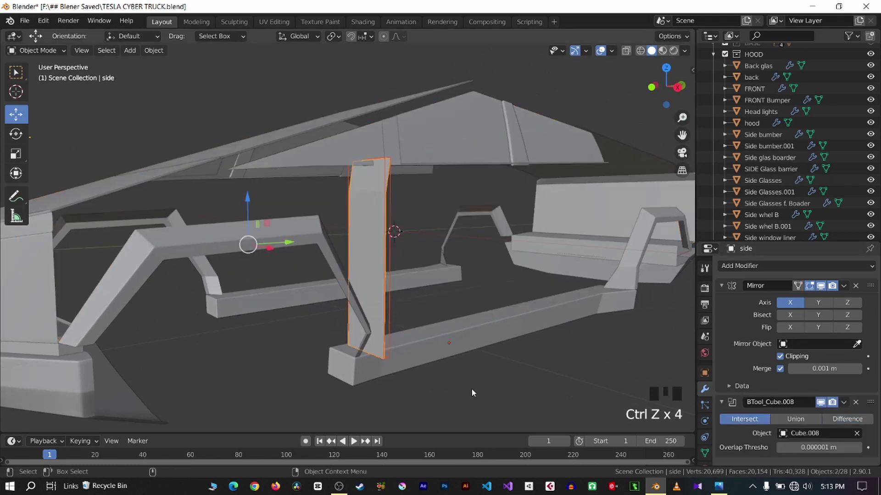
{"action": "key", "text": "ctrl+z"}
{"action": "left_click", "coordinate": [477, 394]}
{"action": "key", "text": "q"}
{"action": "key", "text": "ctrl+z"}
{"action": "left_click", "coordinate": [451, 344]}
{"action": "left_click", "coordinate": [385, 313]}
{"action": "key", "text": "q"}
{"action": "left_click", "coordinate": [378, 336]}
{"action": "key", "text": "q"}
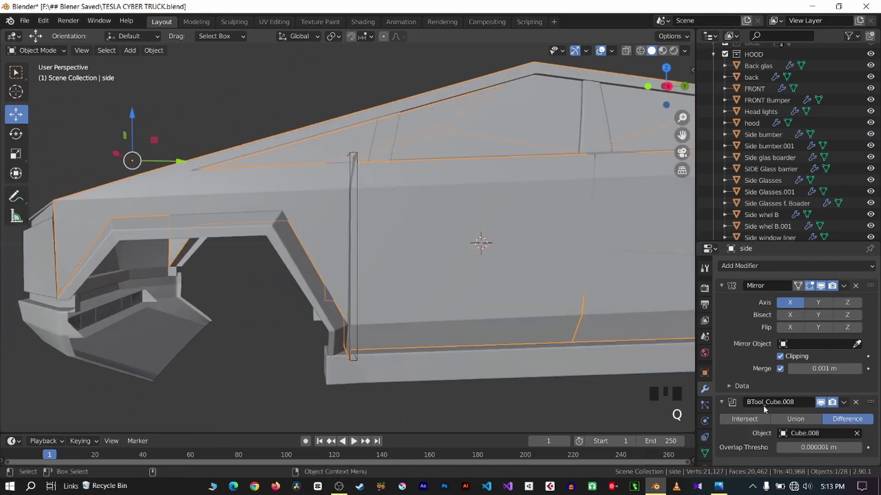
{"action": "left_click", "coordinate": [857, 407]}
{"action": "key", "text": "ctrl+z"}
{"action": "key", "text": "ctrl+z"}
{"action": "key", "text": "ctrl+z"}
{"action": "key", "text": "ctrl+z"}
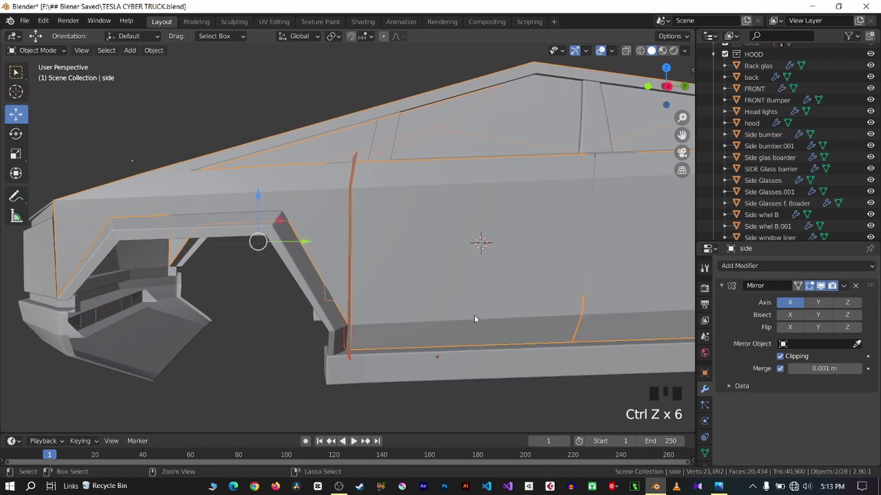
{"action": "key", "text": "q"}
Reshape the seam cutter's lower vertices so the groove runs down to the rocker
{"action": "left_click", "coordinate": [269, 363]}
{"action": "scroll", "scroll_direction": "up", "scroll_amount": 3}
{"action": "left_click", "coordinate": [327, 280]}
{"action": "scroll", "scroll_direction": "down", "scroll_amount": 3}
{"action": "key", "text": "q"}
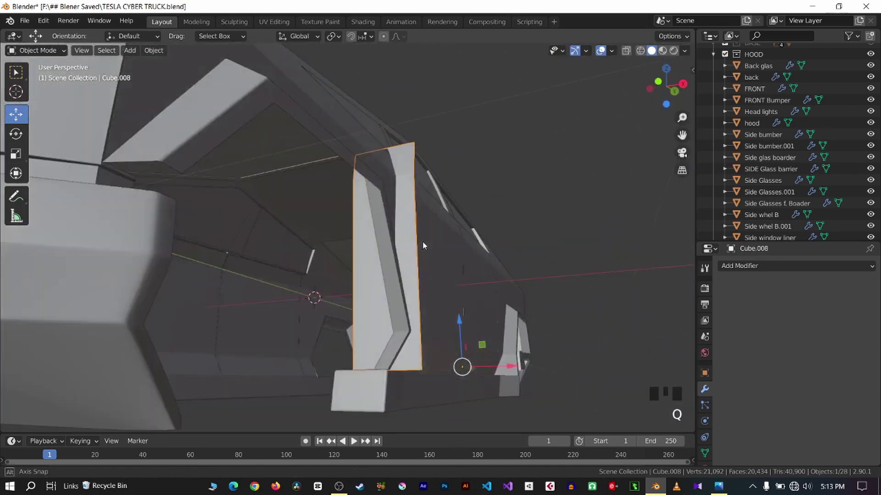
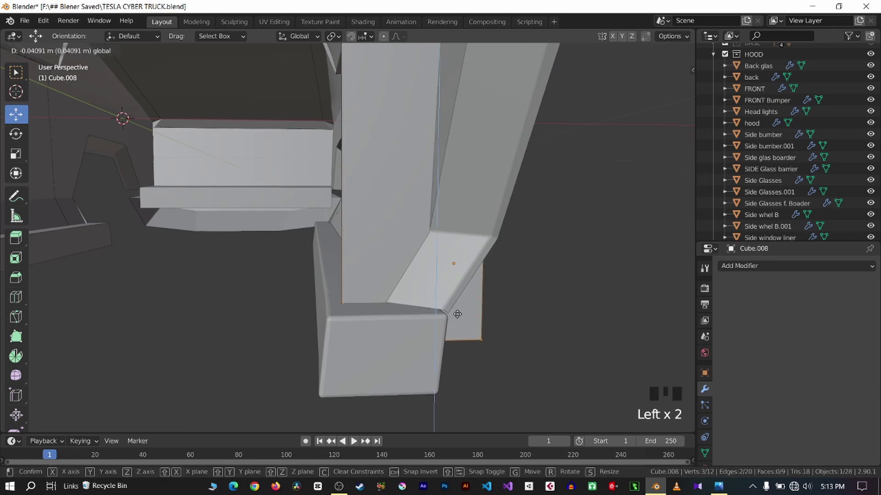
{"action": "scroll", "scroll_direction": "down", "scroll_amount": 3}
{"action": "key", "text": "q"}
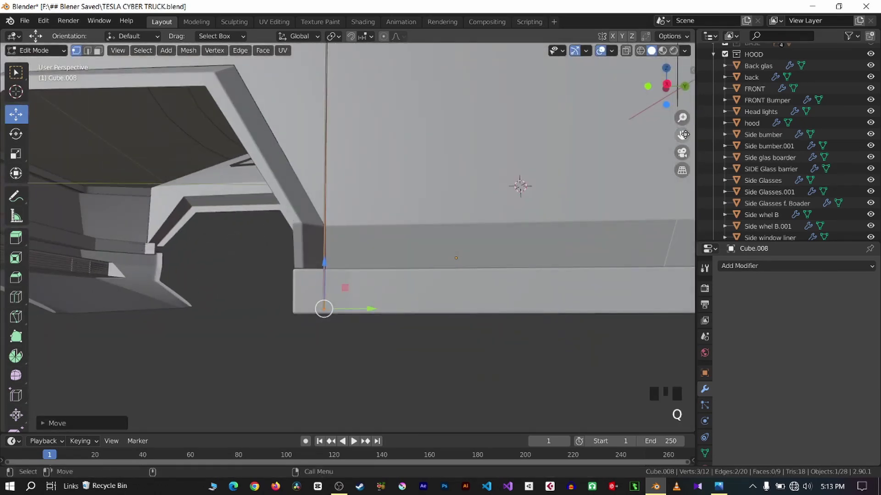
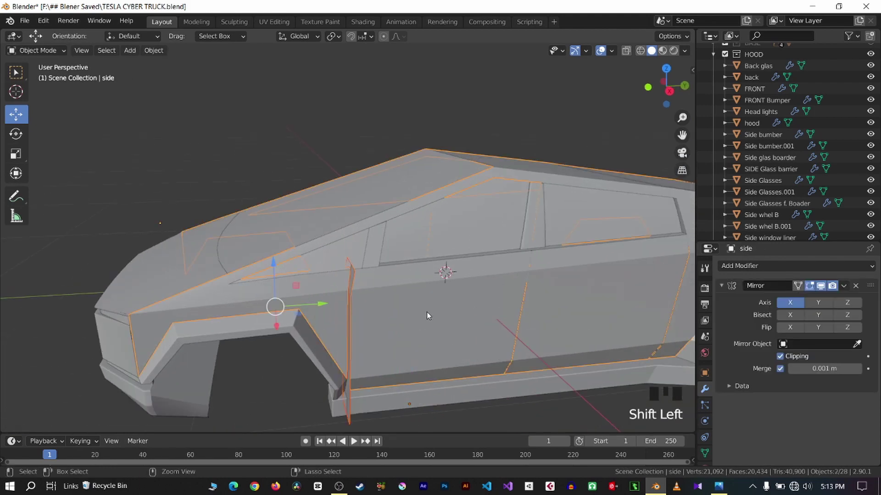
{"action": "key", "text": "ctrl+KP_Add"}
{"action": "key", "text": "q"}
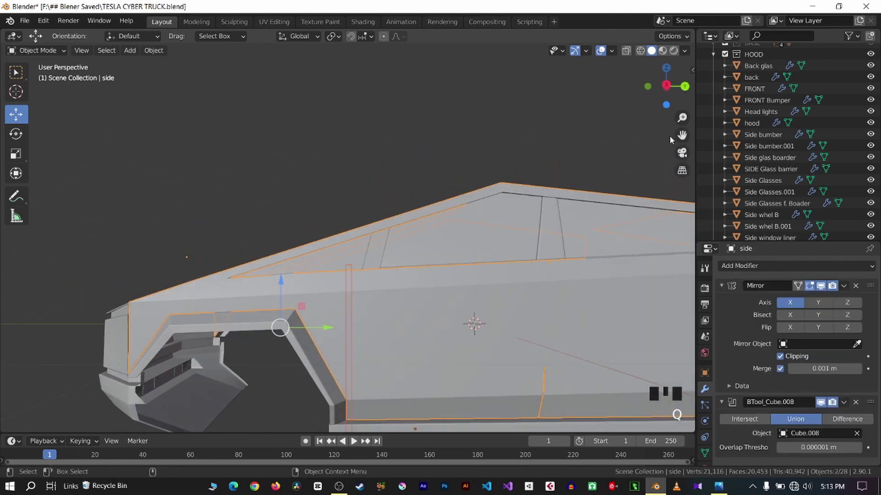
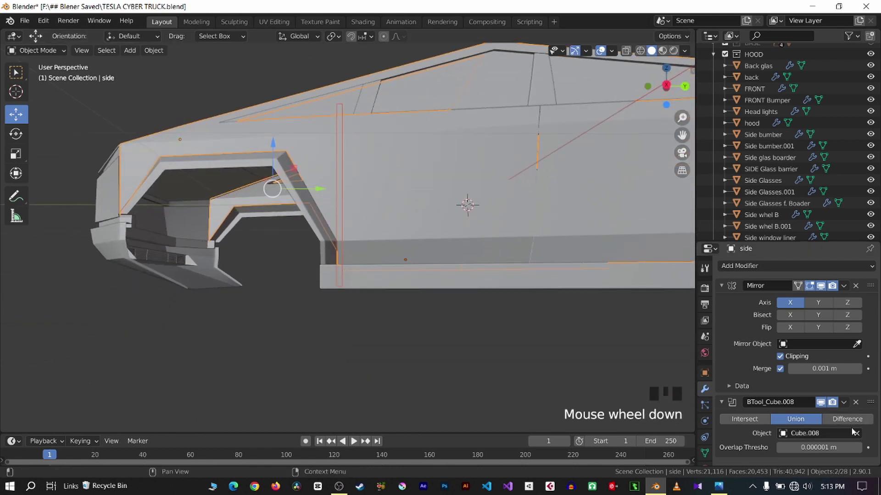
Check the reshaped vertical seam by switching the cut display off and on again
{"action": "left_click", "coordinate": [750, 426]}
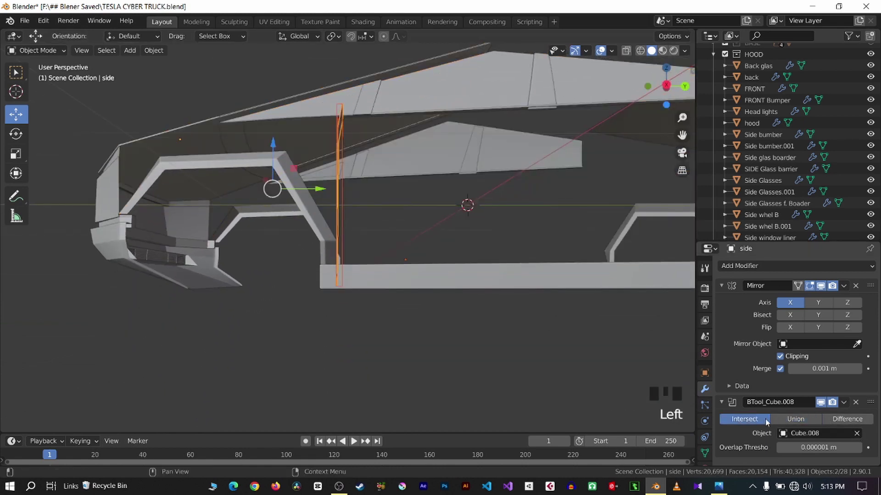
{"action": "left_click", "coordinate": [791, 422]}
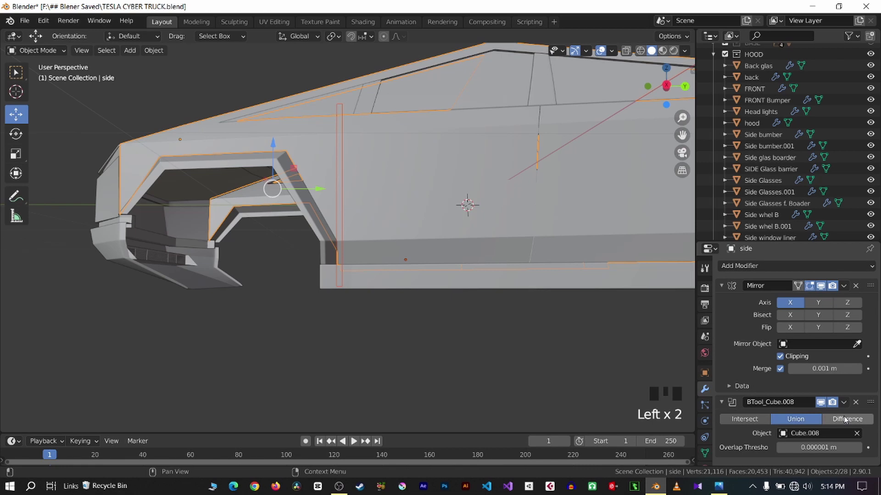
{"action": "left_click", "coordinate": [847, 419]}
{"action": "key", "text": "q"}
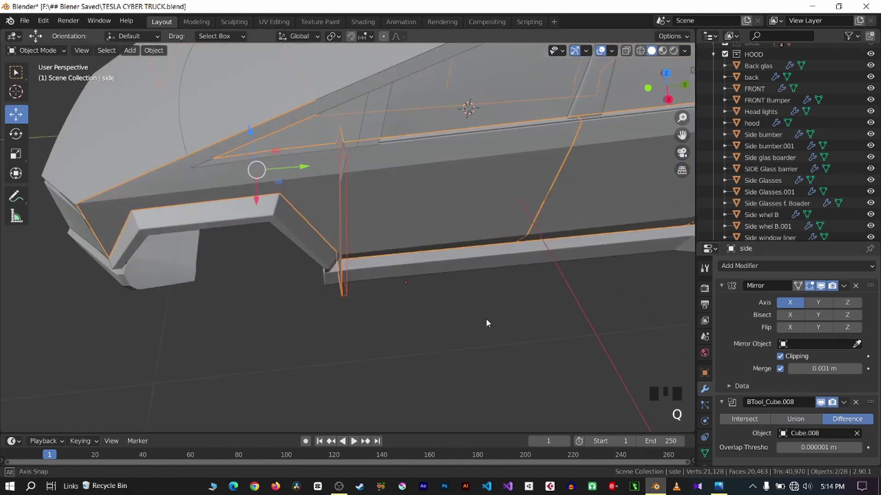
{"action": "scroll", "scroll_direction": "up", "scroll_amount": 3}
{"action": "key", "text": "q"}
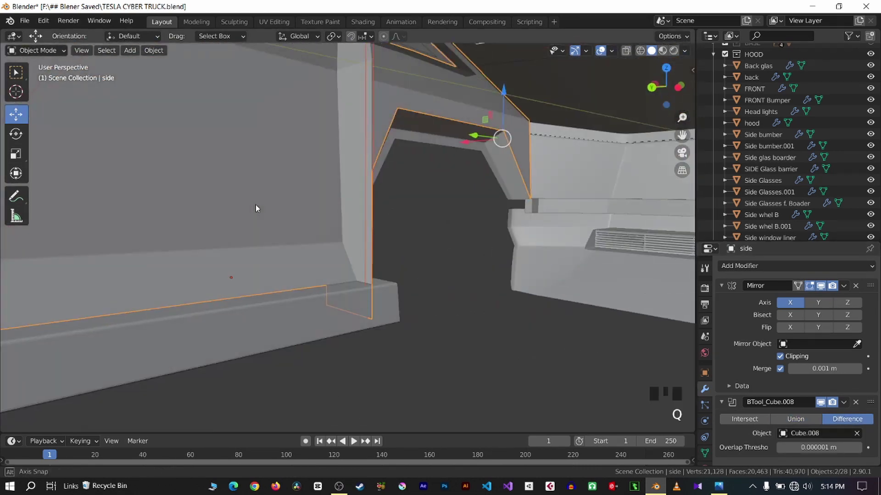
{"action": "scroll", "scroll_direction": "up", "scroll_amount": 3}
Change the modifier panel toggles on the side panel and save the file
{"action": "key", "text": "q"}
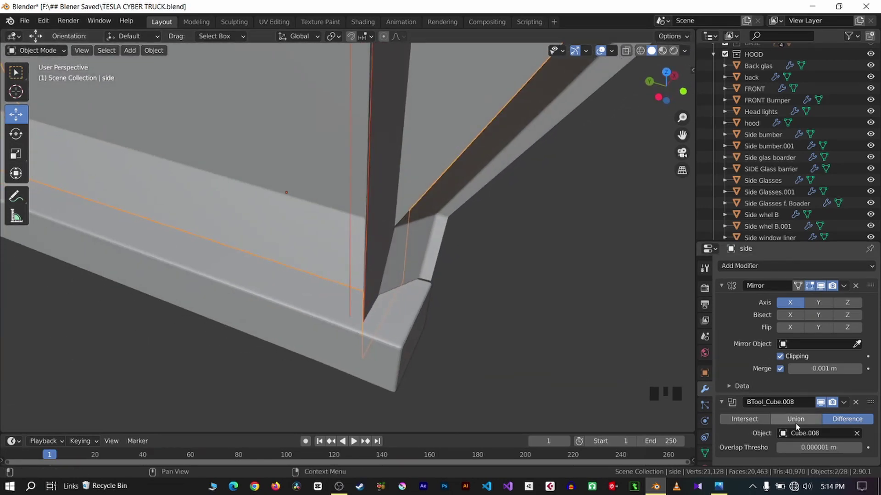
{"action": "left_click", "coordinate": [799, 422]}
{"action": "left_click", "coordinate": [864, 403]}
{"action": "scroll", "scroll_direction": "down", "scroll_amount": 3}
{"action": "key", "text": "q"}
{"action": "left_click_drag", "start_coordinate": [394, 343], "coordinate": [405, 338]}
{"action": "key", "text": "ctrl+s"}
Undo the last several edits back to a clean state and save again
{"action": "key", "text": "ctrl+z"}
{"action": "key", "text": "ctrl+z"}
{"action": "key", "text": "ctrl+z"}
{"action": "key", "text": "ctrl+z"}
{"action": "key", "text": "ctrl+z"}
{"action": "key", "text": "ctrl+z"}
{"action": "key", "text": "ctrl+z"}
{"action": "left_click", "coordinate": [441, 322]}
{"action": "key", "text": "ctrl+s"}
Inspect the cutter's vertices in Edit Mode and return to Object Mode
{"action": "key", "text": "q"}
{"action": "left_click", "coordinate": [481, 203]}
{"action": "key", "text": "Tab"}
{"action": "scroll", "scroll_direction": "down", "scroll_amount": 3}
{"action": "key", "text": "q"}
{"action": "key", "text": "q"}
{"action": "scroll", "scroll_direction": "up", "scroll_amount": 3}
{"action": "key", "text": "q"}
{"action": "key", "text": "Tab"}
Hide the Side whel B.001 wheel-arch piece in the Outliner, exposing the seam-rocker junction
{"action": "left_click", "coordinate": [305, 249]}
{"action": "scroll", "scroll_direction": "down", "scroll_amount": 3}
{"action": "left_click", "coordinate": [874, 210]}
{"action": "key", "text": "q"}
{"action": "scroll", "scroll_direction": "up", "scroll_amount": 3}
{"action": "key", "text": "q"}
{"action": "scroll", "scroll_direction": "up", "scroll_amount": 3}
{"action": "key", "text": "q"}
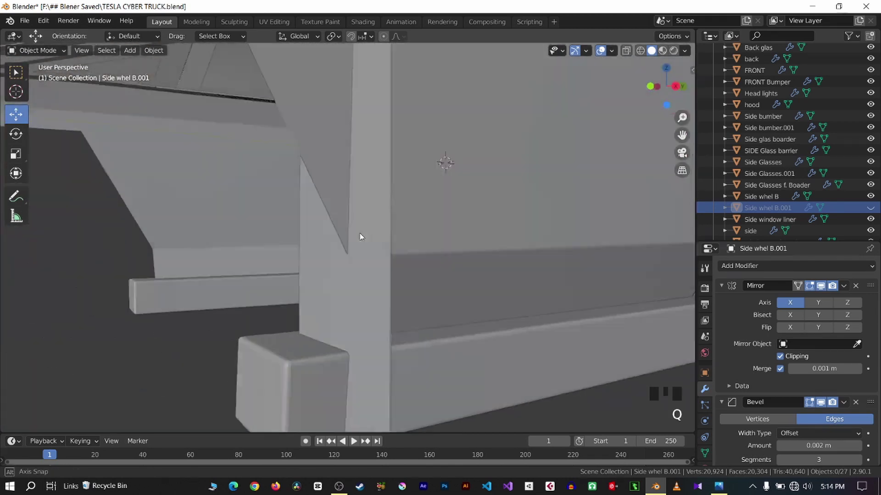
Switch to wireframe side view and enter Edit Mode to slide the cutter vertices along X
{"action": "left_click", "coordinate": [395, 267]}
{"action": "key", "text": "KP_3"}
{"action": "scroll", "scroll_direction": "up", "scroll_amount": 3}
{"action": "left_click", "coordinate": [642, 49]}
{"action": "scroll", "scroll_direction": "up", "scroll_amount": 3}
{"action": "key", "text": "Tab"}
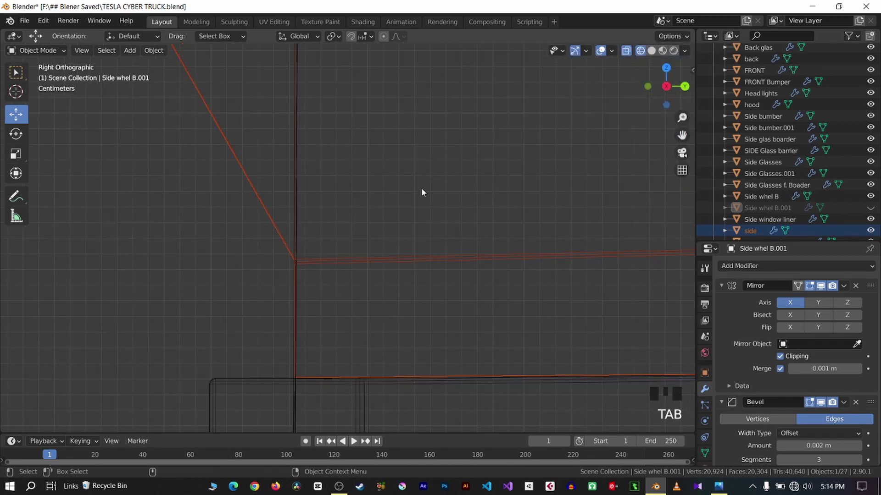
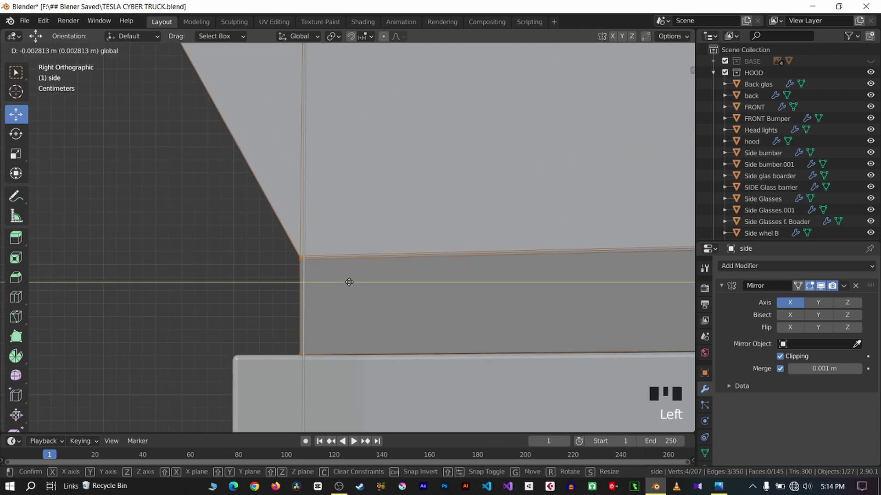
Leave Edit Mode and select the seam cutter Cube.008 on the truck's side
{"action": "scroll", "scroll_direction": "down", "scroll_amount": 3}
{"action": "key", "text": "Tab"}
{"action": "left_click", "coordinate": [416, 258]}
{"action": "key", "text": "q"}
{"action": "left_click", "coordinate": [338, 313]}
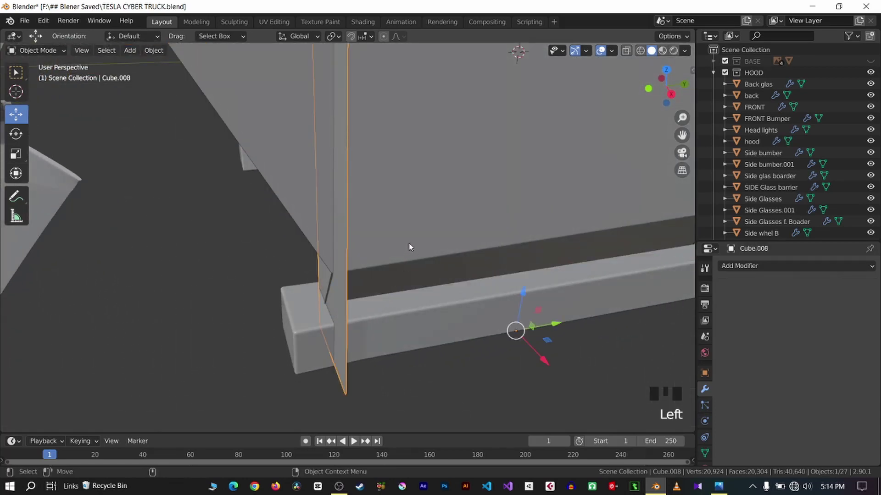
{"action": "left_click", "coordinate": [414, 241]}
{"action": "key", "text": "ctrl+KP_Add"}
{"action": "key", "text": "q"}
Adjust Cube.008's transform values so the cutter extends lower on the body
{"action": "scroll", "scroll_direction": "down", "scroll_amount": 3}
{"action": "key", "text": "q"}
{"action": "key", "text": "q"}
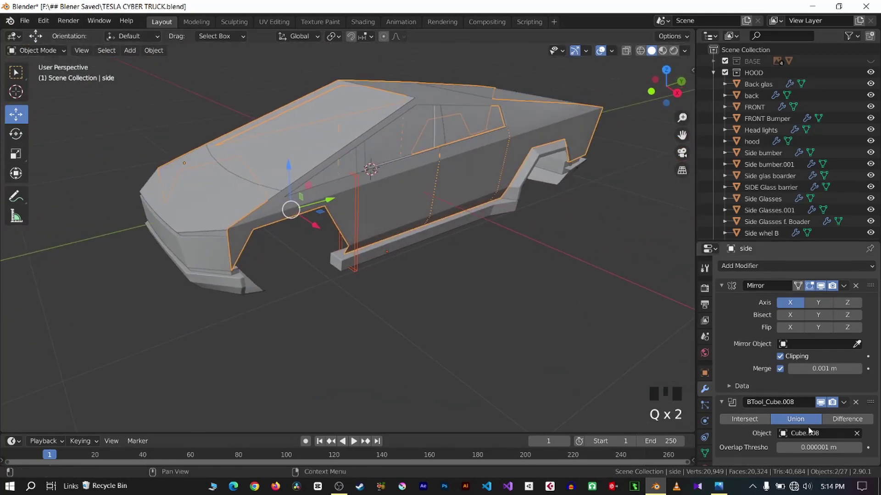
{"action": "left_click", "coordinate": [758, 422]}
{"action": "scroll", "scroll_direction": "up", "scroll_amount": 3}
{"action": "key", "text": "q"}
{"action": "left_click", "coordinate": [791, 421]}
{"action": "left_click", "coordinate": [841, 423]}
{"action": "key", "text": "q"}
{"action": "scroll", "scroll_direction": "up", "scroll_amount": 3}
{"action": "key", "text": "q"}
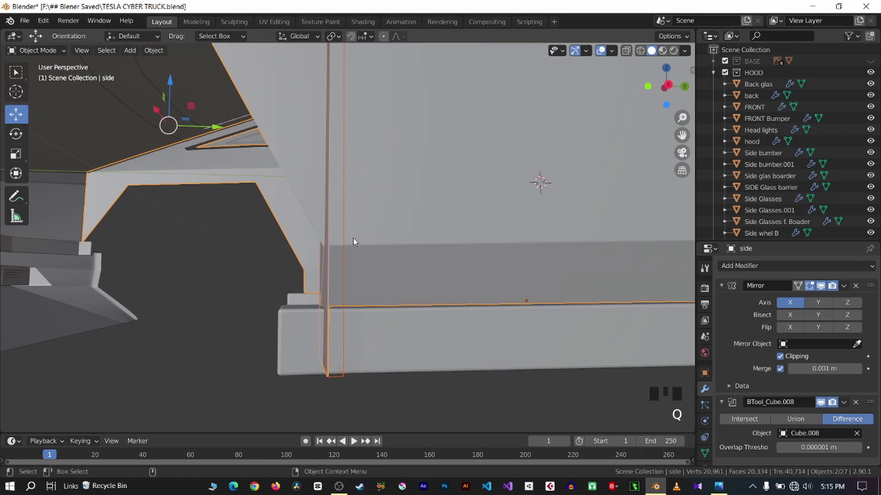
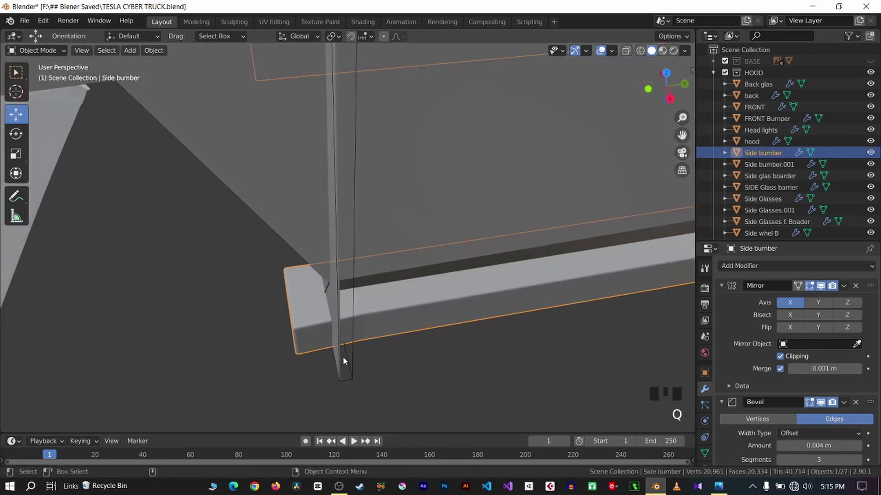
Try repositioning the cutter, then undo the unwanted moves back to the previous state
{"action": "left_click", "coordinate": [344, 363]}
{"action": "key", "text": "q"}
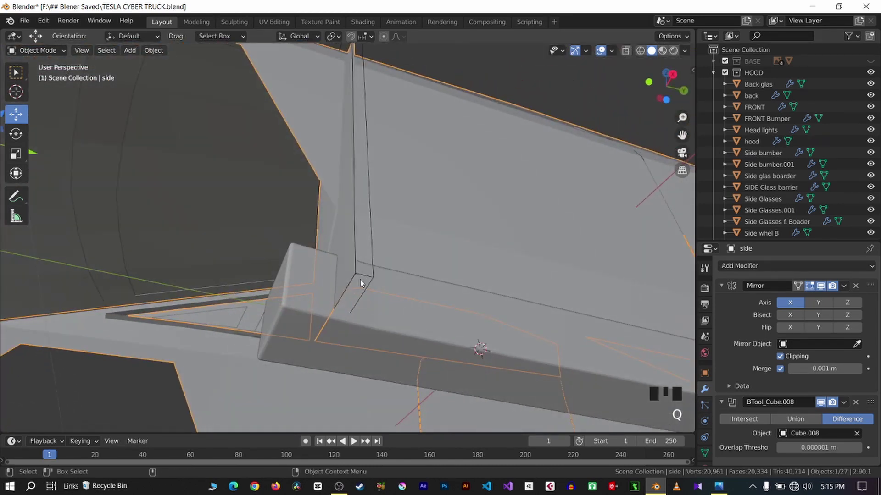
{"action": "left_click", "coordinate": [366, 277]}
{"action": "left_click", "coordinate": [582, 253]}
{"action": "scroll", "scroll_direction": "down", "scroll_amount": 3}
{"action": "key", "text": "q"}
{"action": "left_click", "coordinate": [508, 370]}
{"action": "scroll", "scroll_direction": "down", "scroll_amount": 3}
{"action": "key", "text": "q"}
{"action": "key", "text": "ctrl+z"}
{"action": "key", "text": "ctrl+z"}
{"action": "key", "text": "ctrl+z"}
{"action": "key", "text": "ctrl+z"}
{"action": "key", "text": "ctrl+z"}
{"action": "key", "text": "ctrl+z"}
{"action": "key", "text": "ctrl+z"}
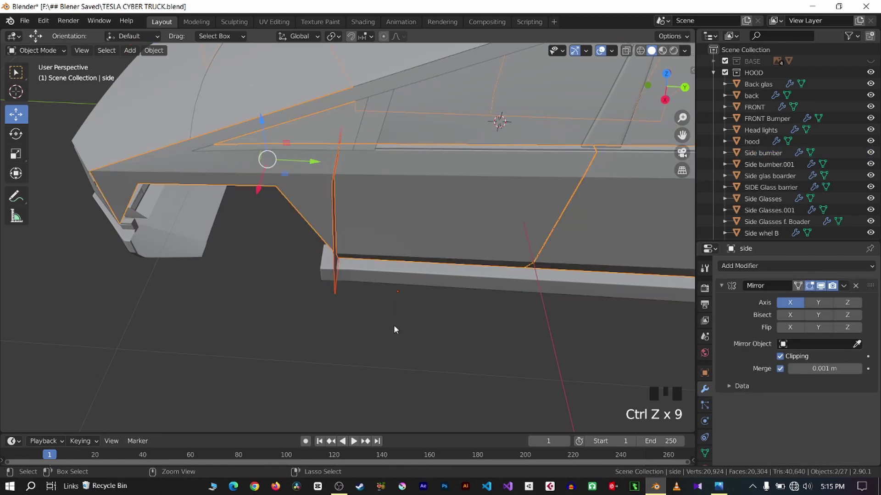
Move and scale the seam cutter down below the side bumper past the rocker
{"action": "left_click_drag", "start_coordinate": [404, 349], "coordinate": [404, 339]}
{"action": "scroll", "scroll_direction": "up", "scroll_amount": 3}
{"action": "key", "text": "q"}
{"action": "scroll", "scroll_direction": "up", "scroll_amount": 3}
{"action": "key", "text": "q"}
{"action": "key", "text": "q"}
{"action": "scroll", "scroll_direction": "down", "scroll_amount": 3}
{"action": "key", "text": "q"}
{"action": "left_click", "coordinate": [457, 157]}
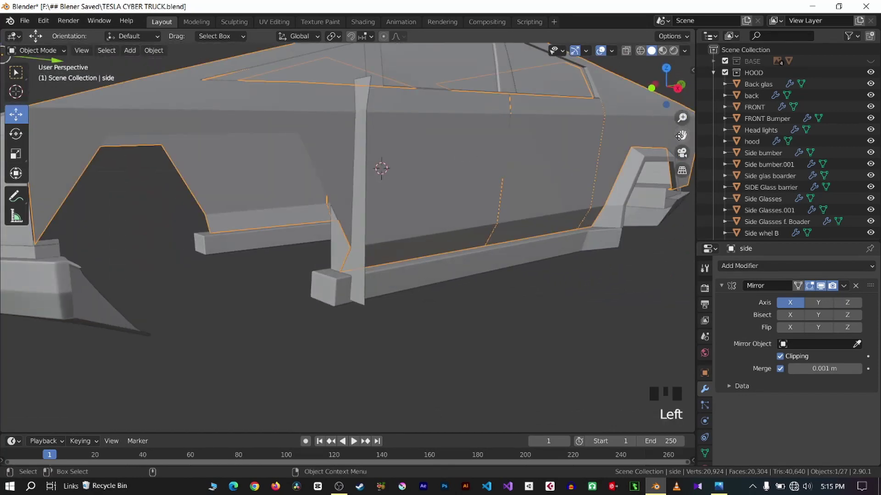
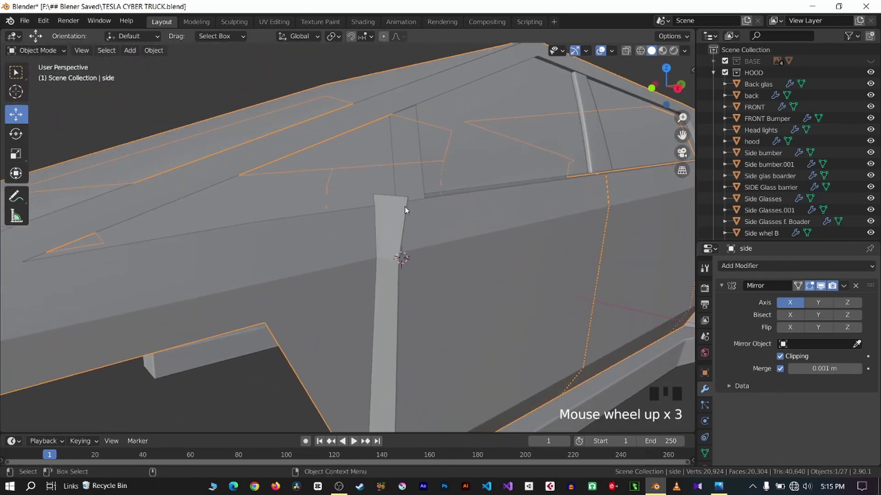
{"action": "key", "text": "q"}
{"action": "scroll", "scroll_direction": "up", "scroll_amount": 3}
{"action": "key", "text": "q"}
{"action": "scroll", "scroll_direction": "up", "scroll_amount": 3}
{"action": "key", "text": "q"}
{"action": "scroll", "scroll_direction": "up", "scroll_amount": 3}
{"action": "key", "text": "q"}
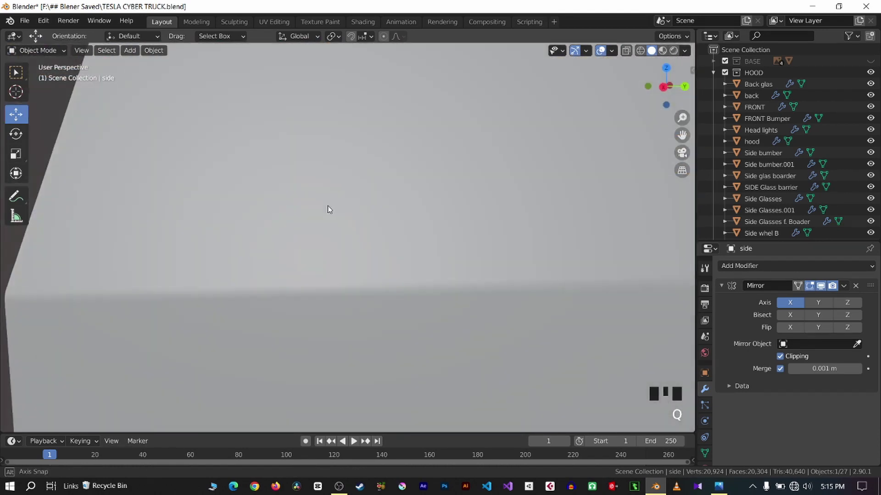
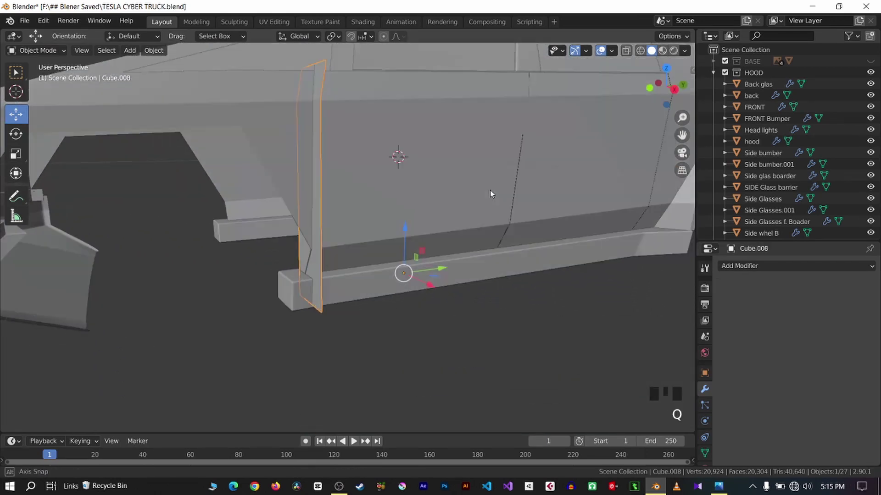
Select the side body and check the door seam cut from the side view
{"action": "left_click", "coordinate": [432, 201]}
{"action": "key", "text": "ctrl+KP_Add"}
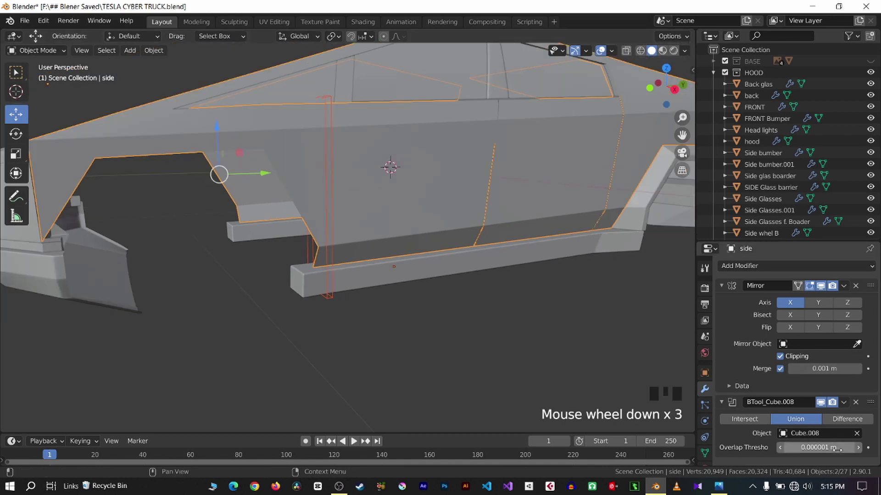
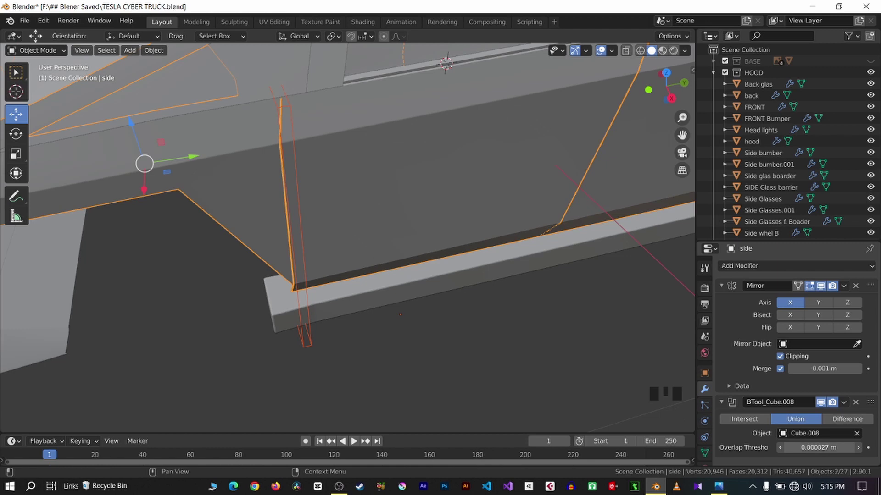
{"action": "left_click", "coordinate": [520, 355]}
{"action": "key", "text": "q"}
{"action": "key", "text": "KP_3"}
{"action": "left_click", "coordinate": [293, 154]}
{"action": "left_click", "coordinate": [281, 159]}
{"action": "left_click", "coordinate": [285, 158]}
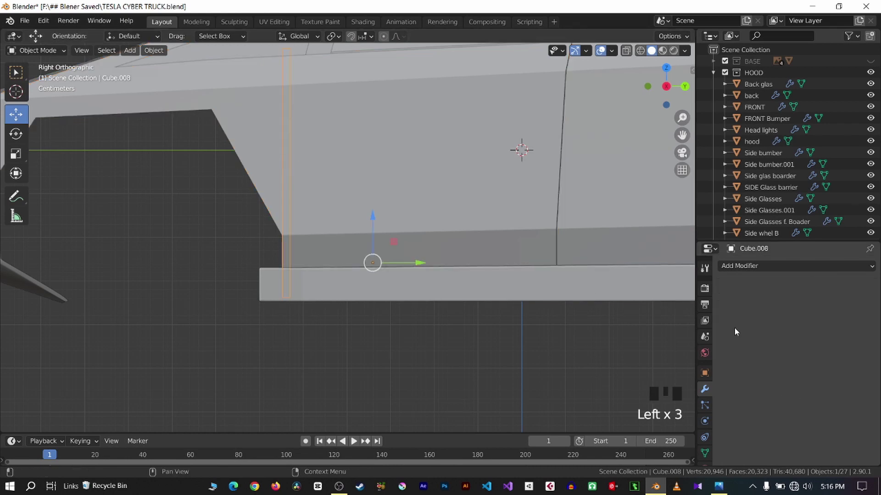
{"action": "left_click", "coordinate": [359, 228]}
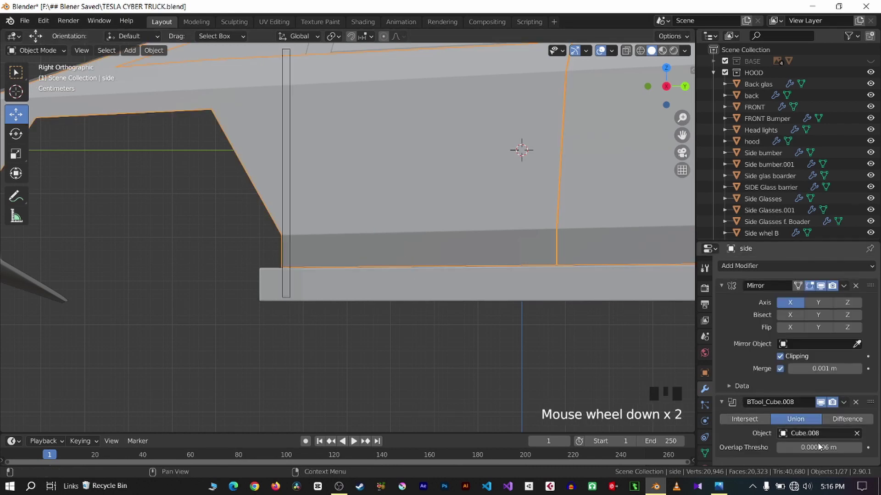
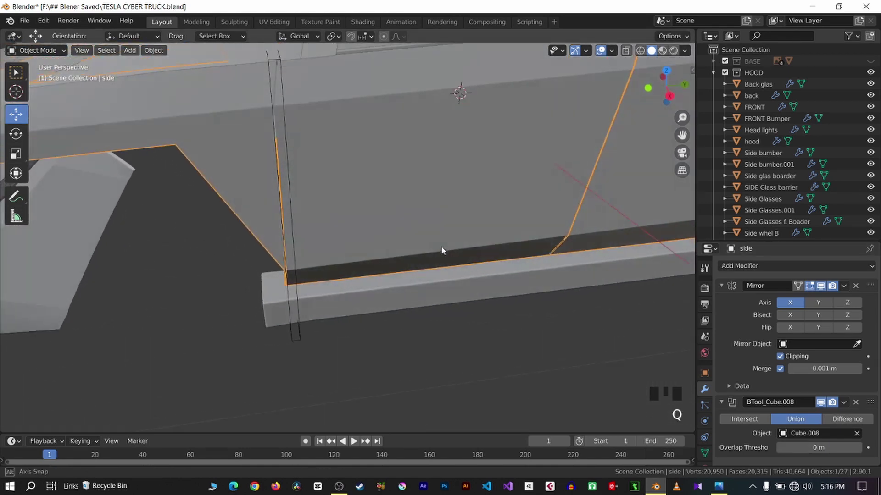
Set the side body's Boolean modifier Overlap Threshold to 0 m for a clean seam
{"action": "scroll", "scroll_direction": "up", "scroll_amount": 3}
{"action": "left_click", "coordinate": [470, 420]}
{"action": "key", "text": "q"}
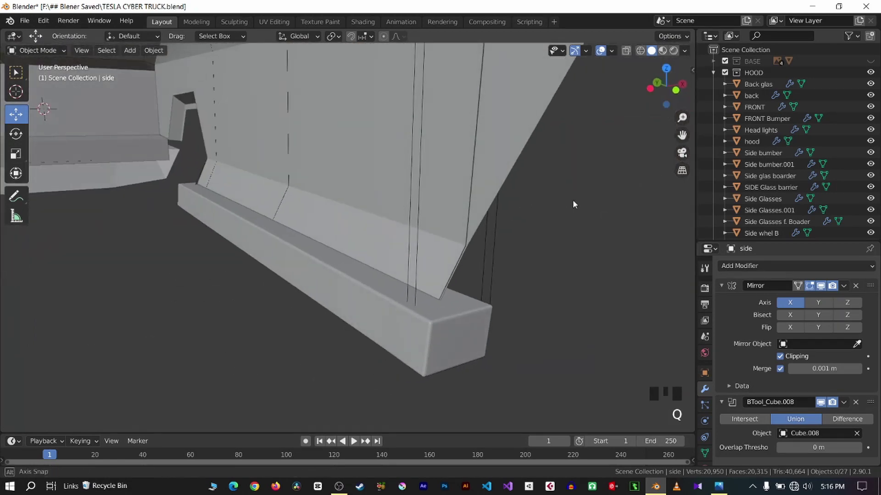
{"action": "scroll", "scroll_direction": "up", "scroll_amount": 3}
{"action": "key", "text": "q"}
{"action": "key", "text": "q"}
{"action": "left_click", "coordinate": [326, 244]}
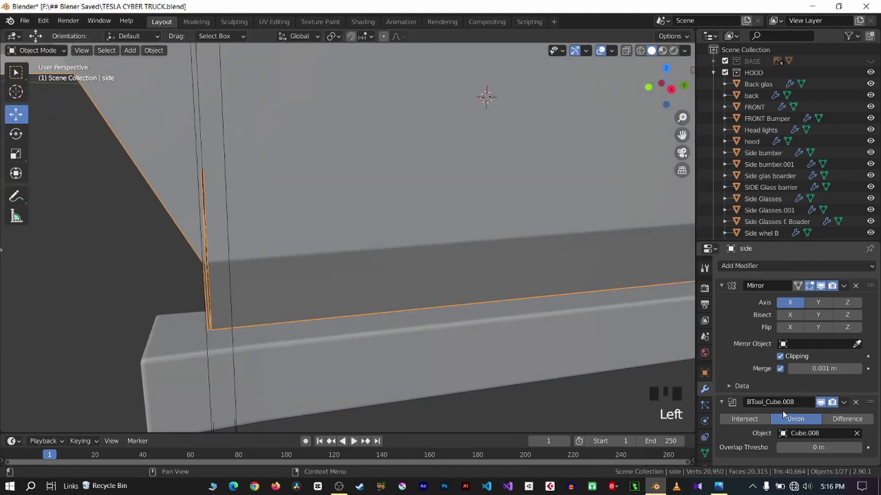
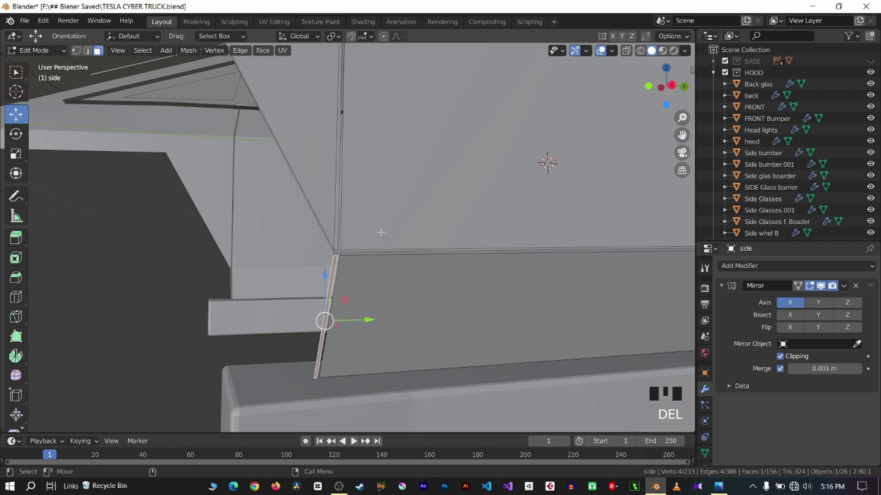
Return to Object Mode and save TESLA CYBER TRUCK.blend with the finished door seams
{"action": "key", "text": "Tab"}
{"action": "left_click", "coordinate": [100, 280]}
{"action": "key", "text": "ctrl+s"}
{"action": "key", "text": "q"}
{"action": "scroll", "scroll_direction": "down", "scroll_amount": 3}
{"action": "left_click", "coordinate": [875, 233]}
{"action": "key", "text": "ctrl+s"}
Zoom out to frame the whole Cybertruck body and re-save the file
{"action": "scroll", "scroll_direction": "down", "scroll_amount": 3}
{"action": "left_click", "coordinate": [221, 333]}
{"action": "key", "text": "ctrl+s"}
{"action": "scroll", "scroll_direction": "down", "scroll_amount": 3}
{"action": "key", "text": "ctrl+s"}
{"action": "scroll", "scroll_direction": "down", "scroll_amount": 3}
{"action": "key", "text": "q"}
{"action": "scroll", "scroll_direction": "down", "scroll_amount": 3}
{"action": "key", "text": "q"}
{"action": "key", "text": "q"}
{"action": "scroll", "scroll_direction": "up", "scroll_amount": 3}
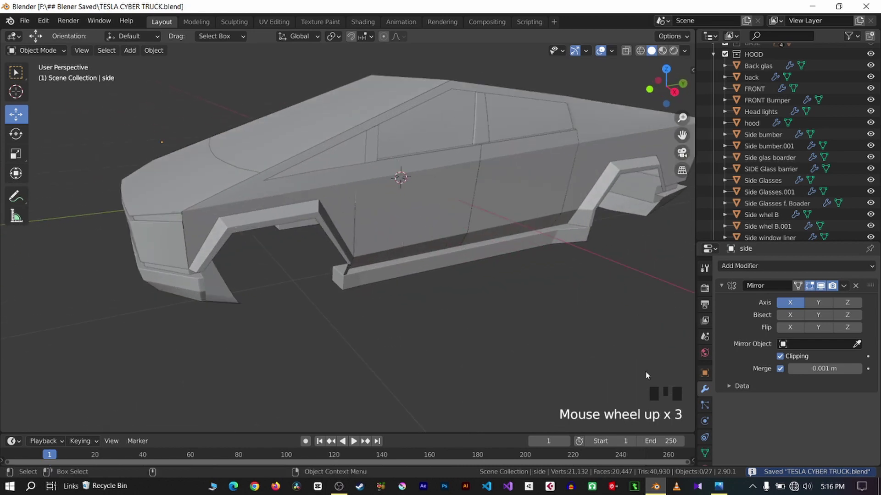
Show the side blueprint reference behind the truck and frame the door area
{"action": "scroll", "scroll_direction": "down", "scroll_amount": 3}
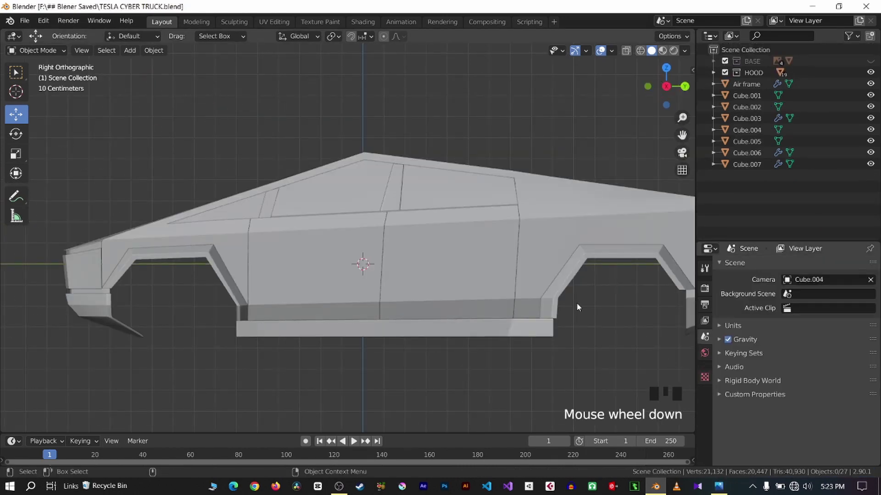
{"action": "scroll", "scroll_direction": "up", "scroll_amount": 3}
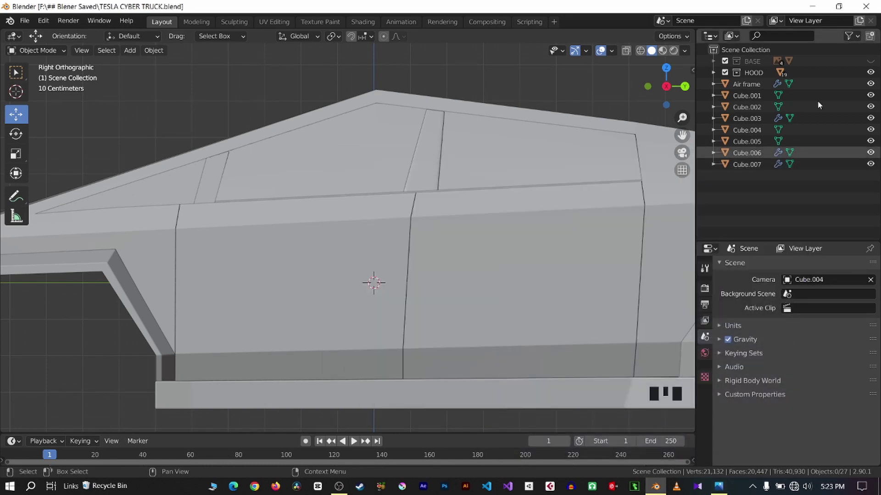
{"action": "left_click", "coordinate": [874, 67]}
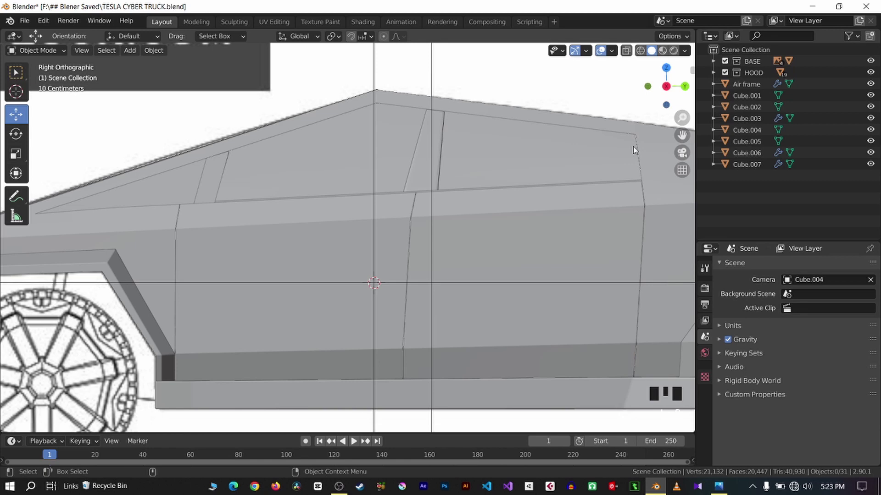
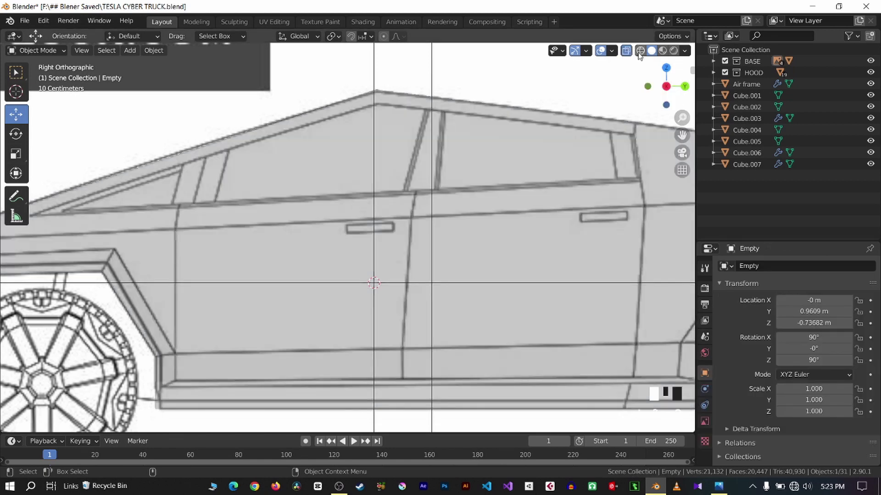
{"action": "scroll", "scroll_direction": "up", "scroll_amount": 3}
{"action": "scroll", "scroll_direction": "down", "scroll_amount": 3}
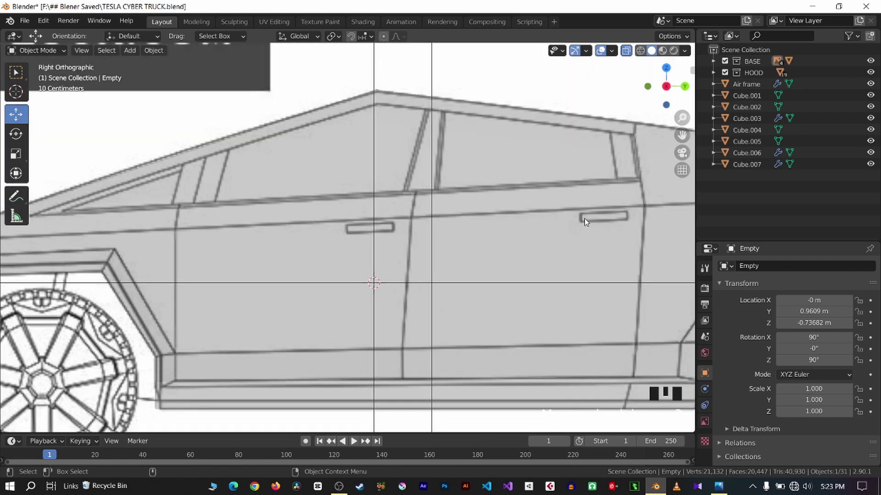
{"action": "middle_click", "coordinate": [546, 224]}
{"action": "scroll", "scroll_direction": "down", "scroll_amount": 3}
Place the 3D cursor on the front door handle and add a new cube, Cube.008, there
{"action": "left_click", "coordinate": [184, 186]}
{"action": "key", "text": "a"}
{"action": "left_click", "coordinate": [177, 156]}
{"action": "key", "text": "shift+a"}
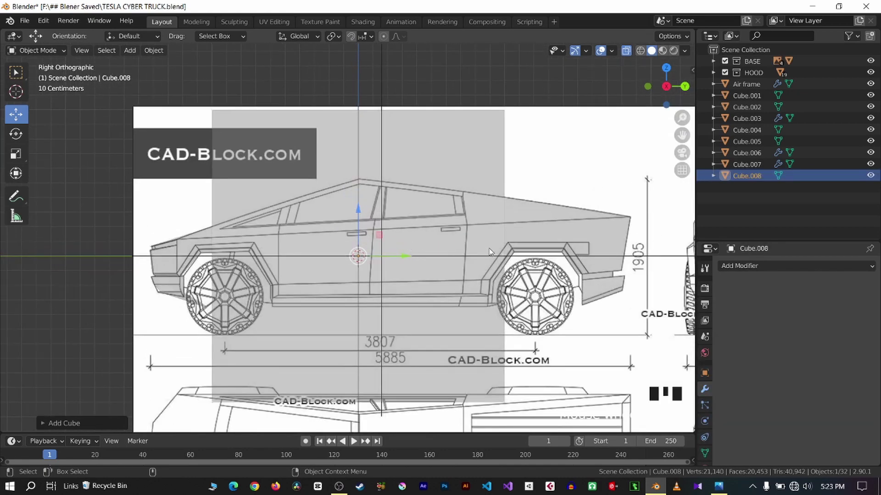
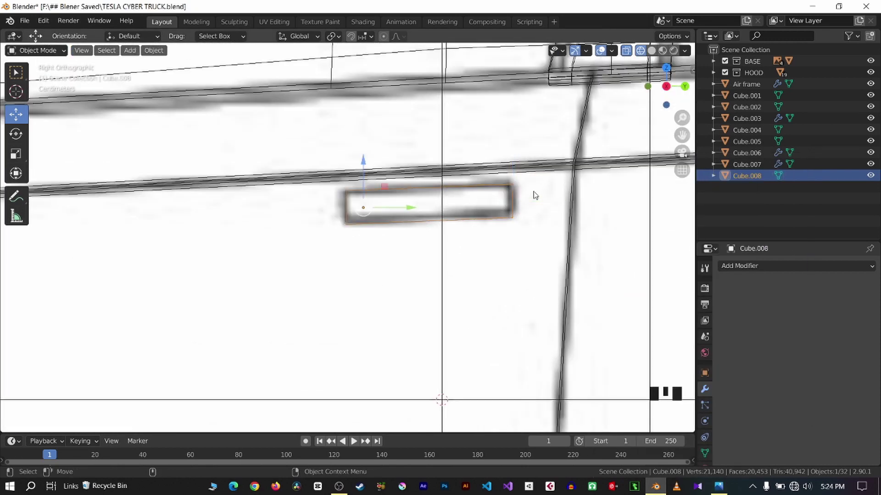
Scale Cube.008 into a thin handle-sized bar and push it out to the body side
{"action": "scroll", "scroll_direction": "down", "scroll_amount": 3}
{"action": "left_click", "coordinate": [290, 233]}
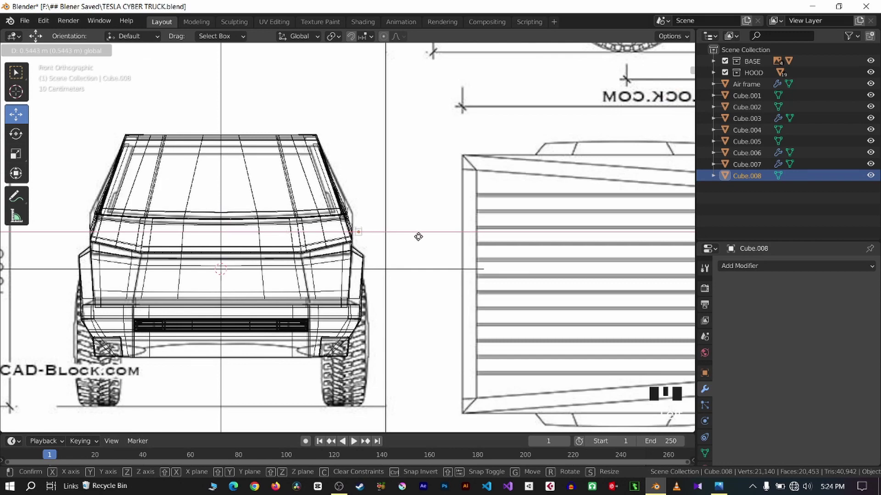
{"action": "scroll", "scroll_direction": "up", "scroll_amount": 3}
{"action": "key", "text": "s"}
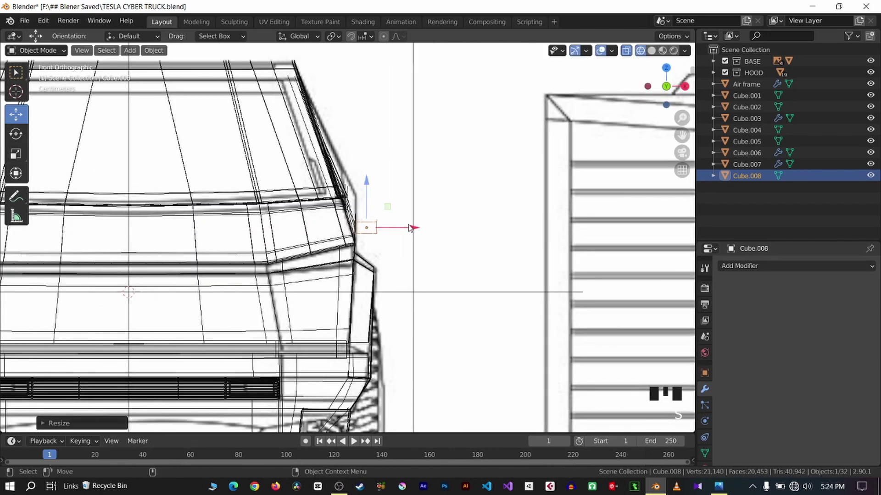
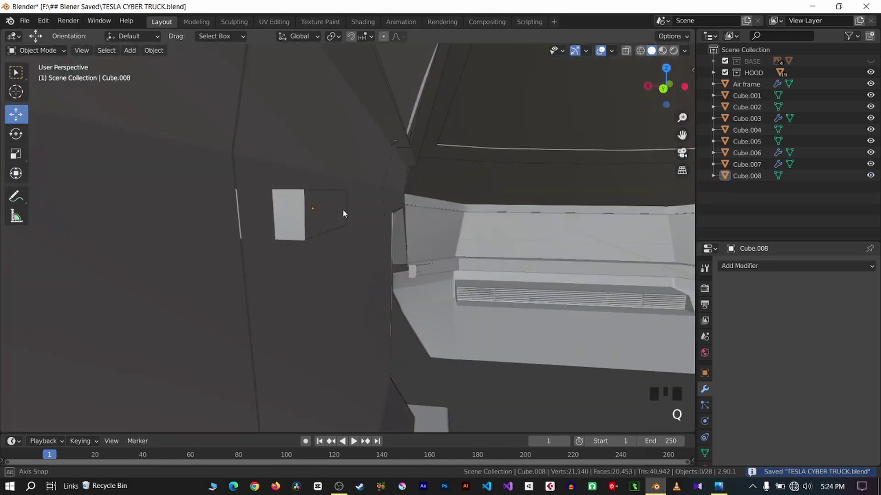
Add a Boolean modifier to the side body using Cube.008 as the cutter
{"action": "left_click", "coordinate": [518, 175]}
{"action": "left_click", "coordinate": [452, 224]}
{"action": "left_click", "coordinate": [500, 180]}
{"action": "key", "text": "ctrl+KP_Add"}
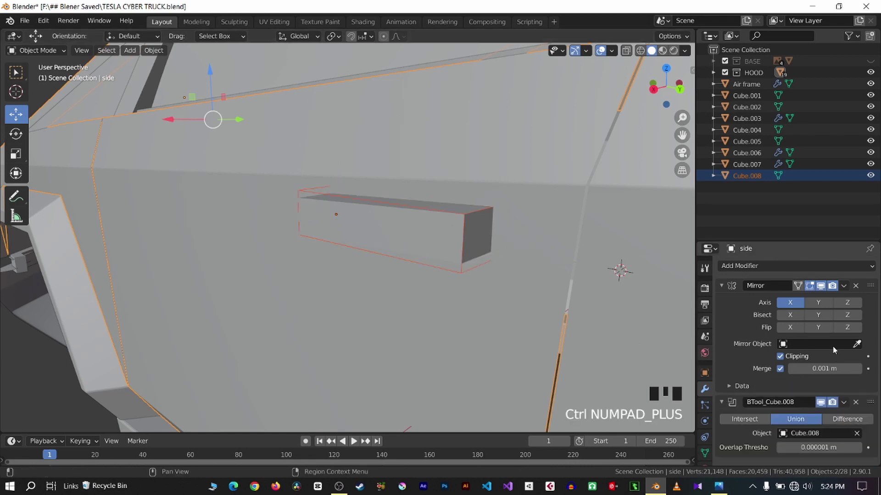
{"action": "scroll", "scroll_direction": "down", "scroll_amount": 3}
{"action": "key", "text": "q"}
{"action": "scroll", "scroll_direction": "up", "scroll_amount": 3}
{"action": "key", "text": "q"}
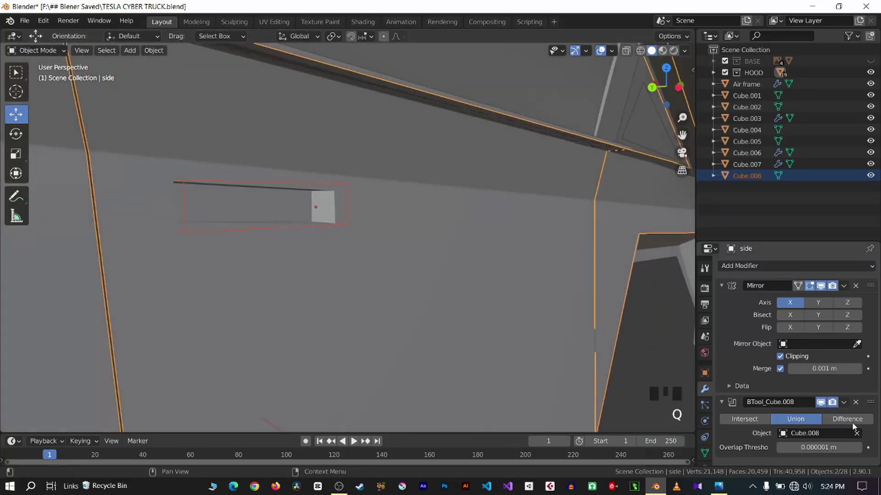
Set the Boolean to Difference and copy the handle cutter toward the rear door handle
{"action": "left_click", "coordinate": [854, 427]}
{"action": "key", "text": "q"}
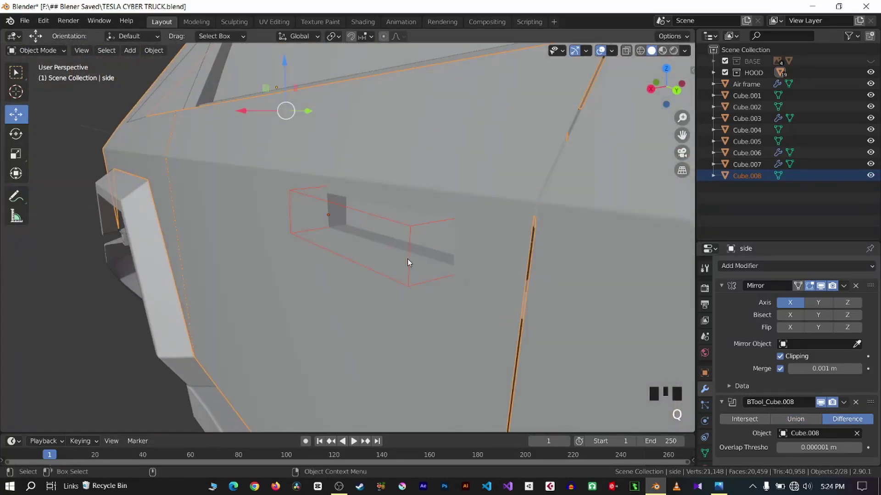
{"action": "key", "text": "q"}
{"action": "scroll", "scroll_direction": "down", "scroll_amount": 3}
{"action": "key", "text": "q"}
{"action": "key", "text": "KP_3"}
{"action": "key", "text": "ctrl+z"}
{"action": "key", "text": "q"}
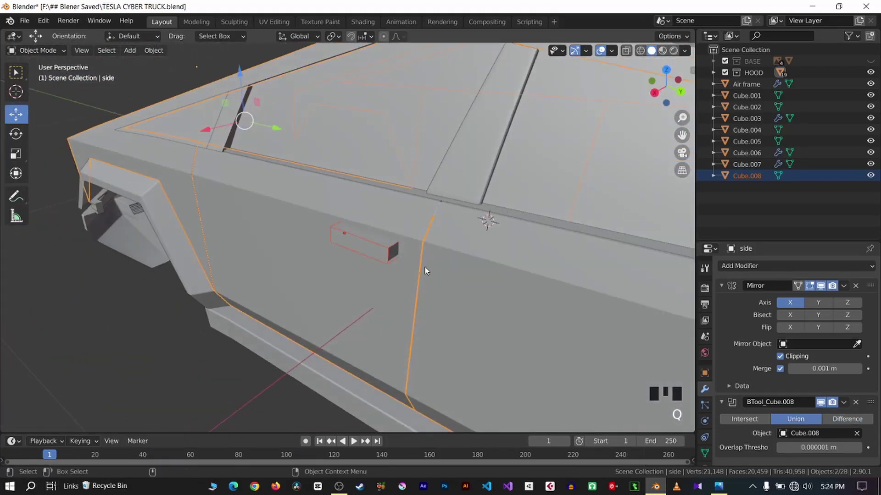
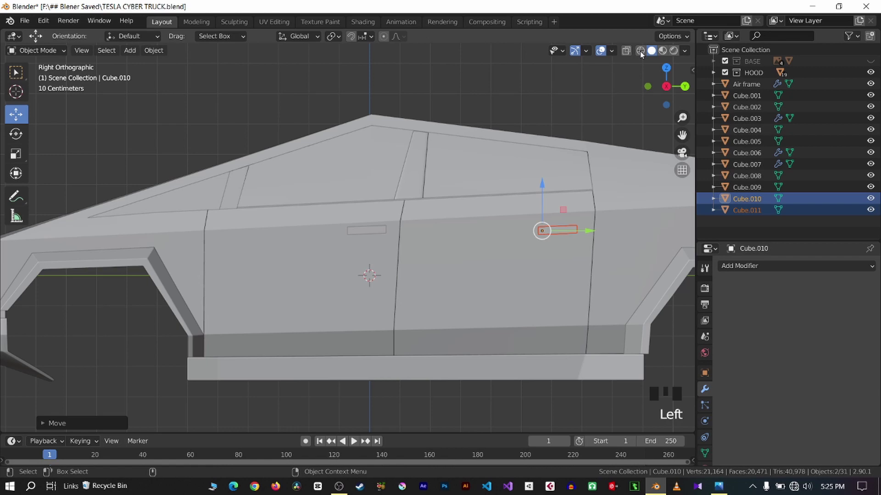
Save the file with the rear handle cutter copies in place
{"action": "left_click_drag", "start_coordinate": [643, 56], "coordinate": [640, 107]}
{"action": "scroll", "scroll_direction": "up", "scroll_amount": 3}
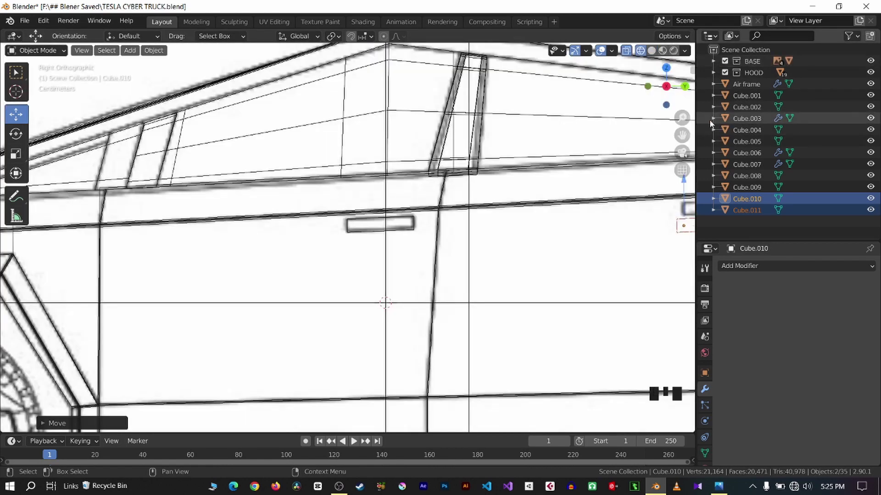
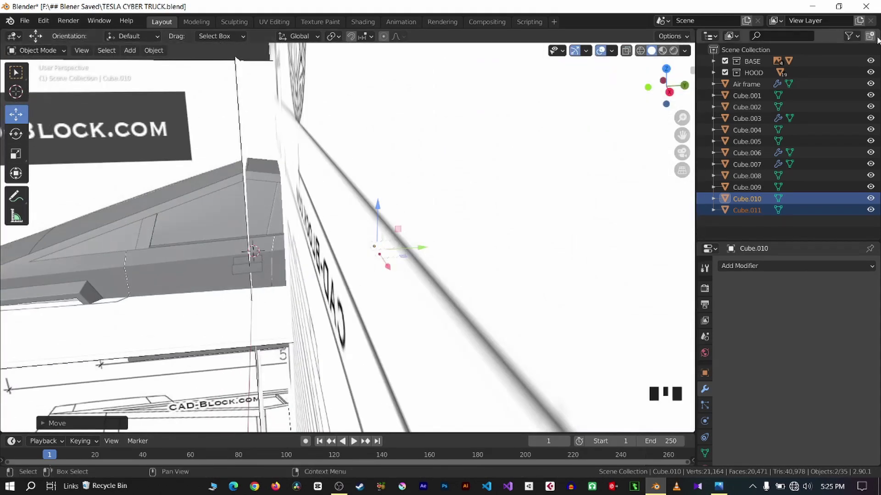
{"action": "left_click", "coordinate": [865, 67]}
{"action": "key", "text": "ctrl+s"}
{"action": "left_click", "coordinate": [532, 132]}
{"action": "scroll", "scroll_direction": "up", "scroll_amount": 3}
{"action": "key", "text": "q"}
Apply the Boolean modifiers on the side body to make the handle recesses permanent
{"action": "left_click", "coordinate": [195, 319]}
{"action": "left_click", "coordinate": [344, 274]}
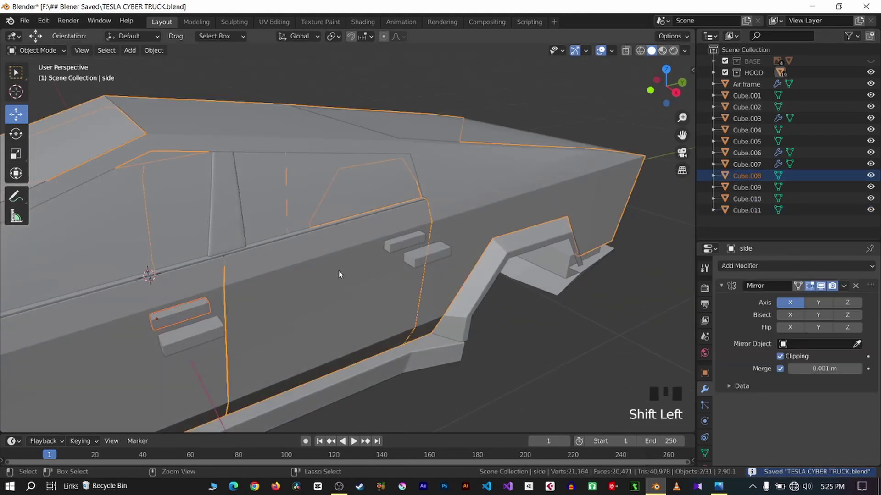
{"action": "key", "text": "ctrl+KP_Add"}
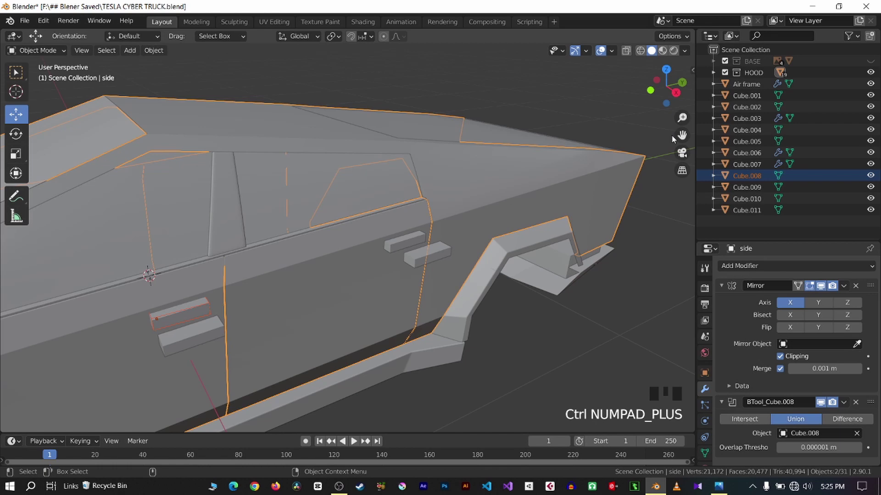
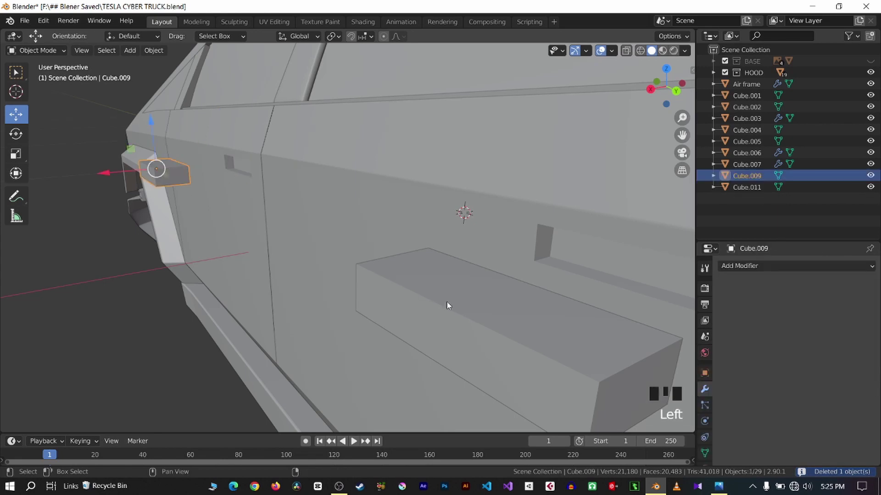
Slide Cube.009 and Cube.011 along X in front view to sit flush against the side panel
{"action": "left_click", "coordinate": [450, 306]}
{"action": "key", "text": "KP_1"}
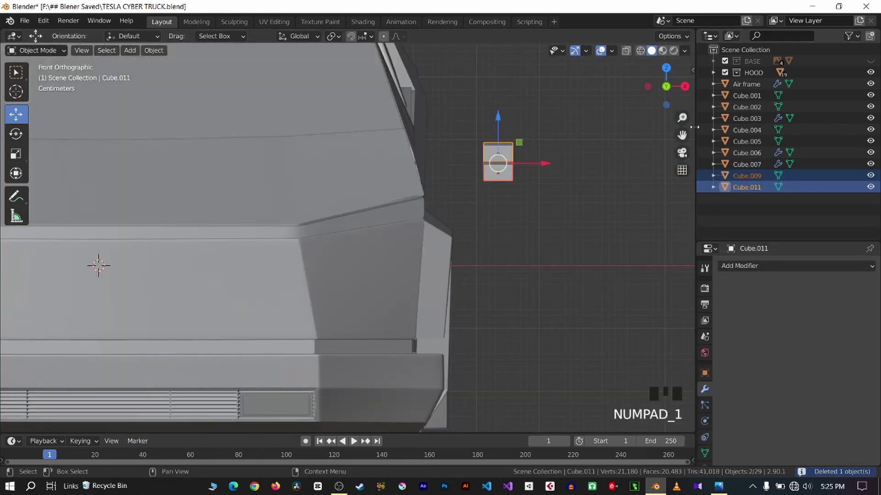
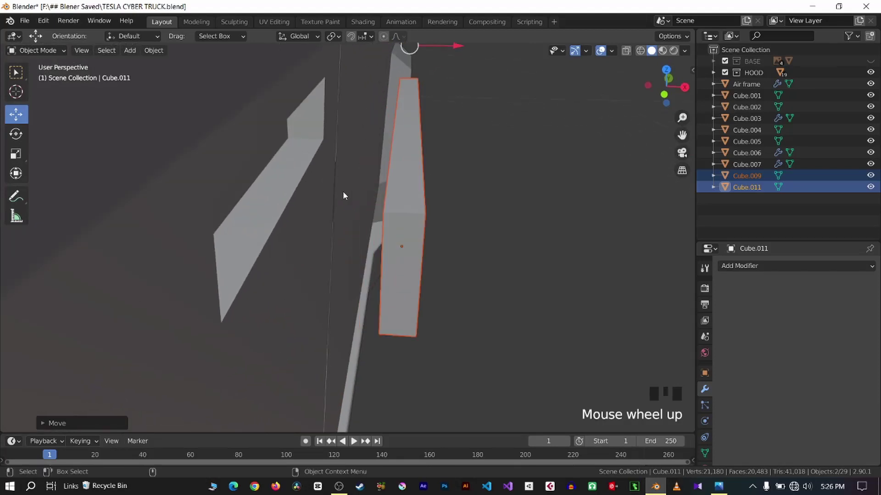
{"action": "key", "text": "g"}
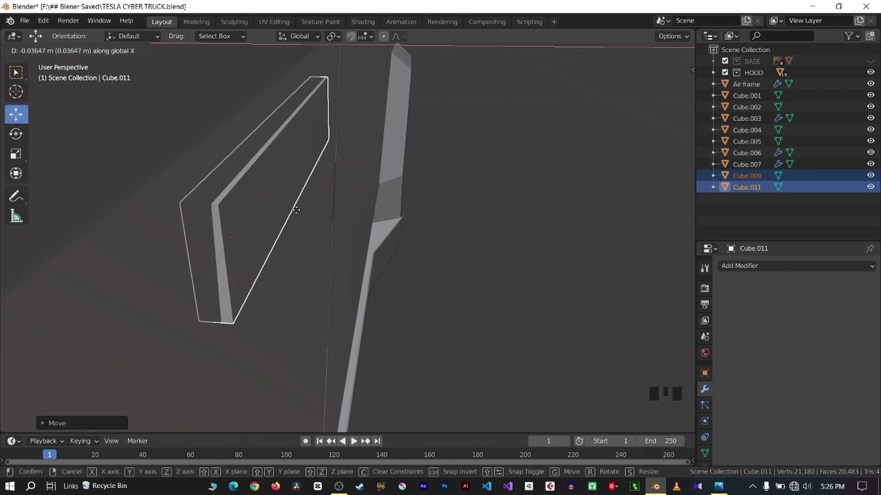
{"action": "scroll", "scroll_direction": "down", "scroll_amount": 3}
{"action": "key", "text": "q"}
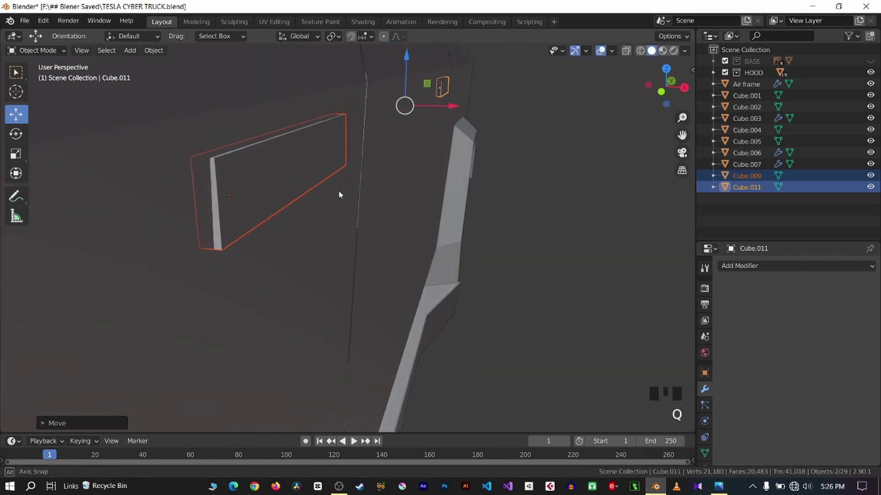
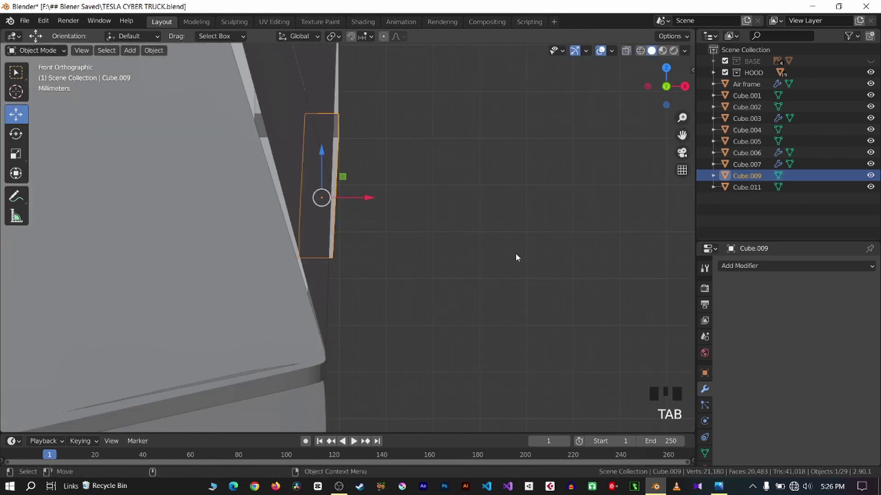
Save the Cybertruck file and start editing the Cube.011 handle block's vertices
{"action": "key", "text": "ctrl+s"}
{"action": "left_click", "coordinate": [522, 251]}
{"action": "scroll", "scroll_direction": "down", "scroll_amount": 3}
{"action": "key", "text": "q"}
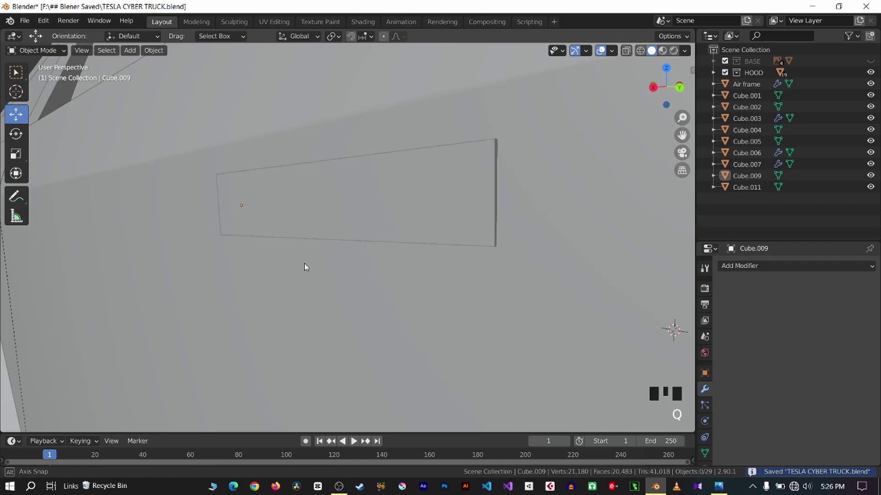
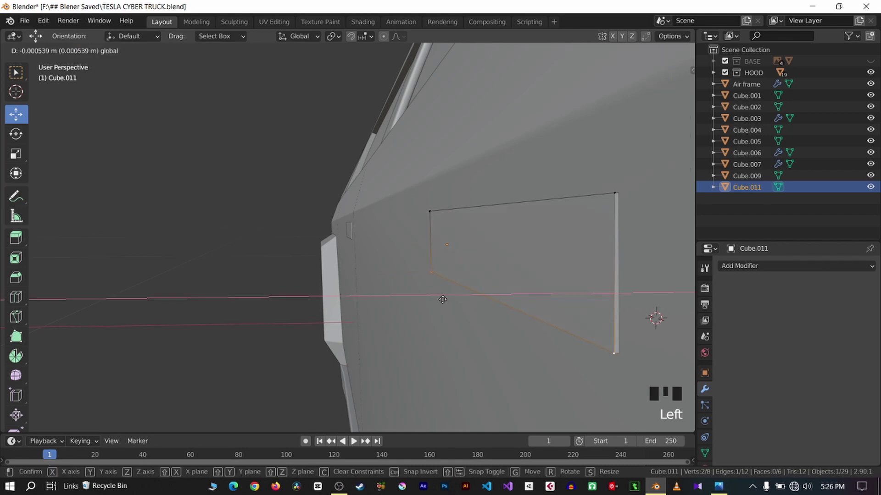
{"action": "key", "text": "Tab"}
{"action": "left_click", "coordinate": [242, 245]}
{"action": "key", "text": "ctrl+s"}
{"action": "key", "text": "q"}
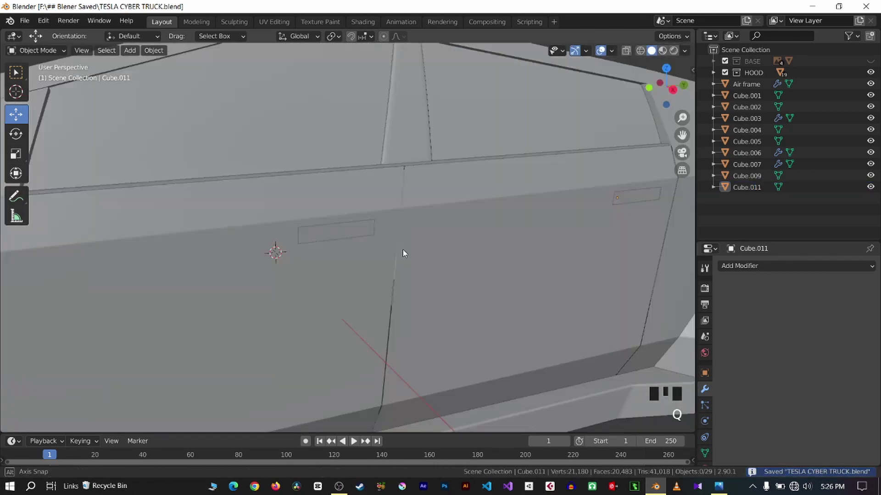
Select the rear handle block Cube.009, check it from front and side views, and save again
{"action": "left_click", "coordinate": [360, 228]}
{"action": "key", "text": "KP_Decimal"}
{"action": "key", "text": "KP_9"}
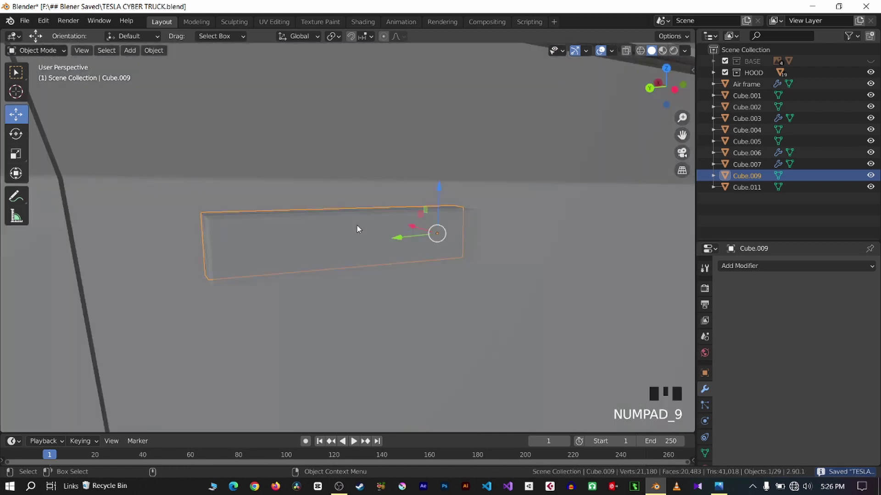
{"action": "key", "text": "KP_1"}
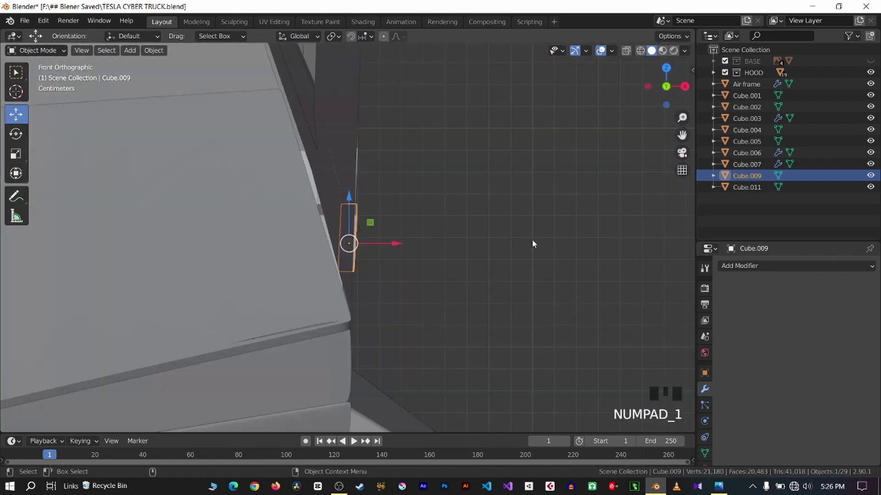
{"action": "key", "text": "ctrl+s"}
{"action": "left_click", "coordinate": [546, 240]}
{"action": "scroll", "scroll_direction": "down", "scroll_amount": 3}
{"action": "key", "text": "q"}
{"action": "key", "text": "ctrl+s"}
{"action": "scroll", "scroll_direction": "down", "scroll_amount": 3}
{"action": "scroll", "scroll_direction": "down", "scroll_amount": 3}
{"action": "scroll", "scroll_direction": "up", "scroll_amount": 3}
{"action": "left_click", "coordinate": [365, 236]}
{"action": "key", "text": "KP_3"}
{"action": "scroll", "scroll_direction": "up", "scroll_amount": 3}
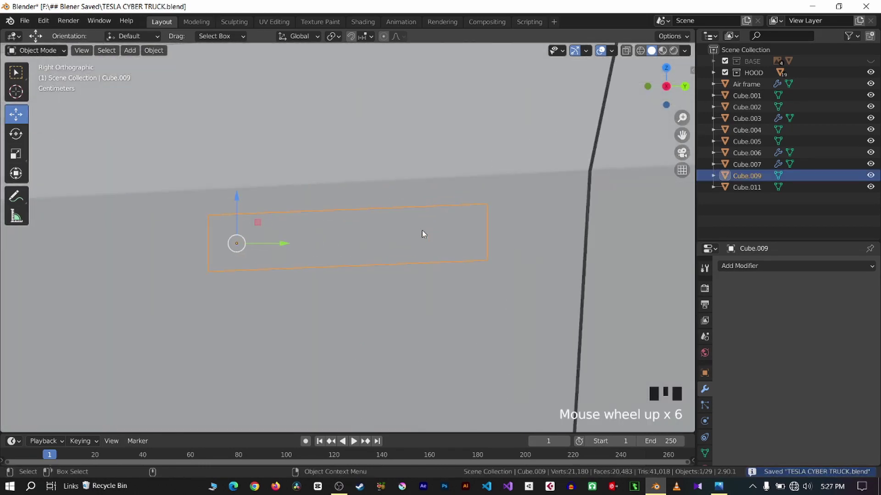
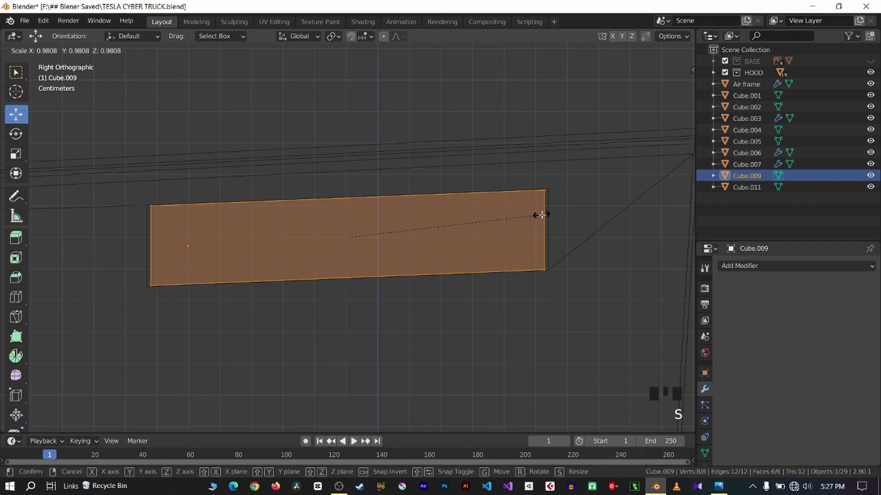
{"action": "scroll", "scroll_direction": "up", "scroll_amount": 3}
Scale the handle block into a slim flat strip and save the truck file
{"action": "key", "text": "s"}
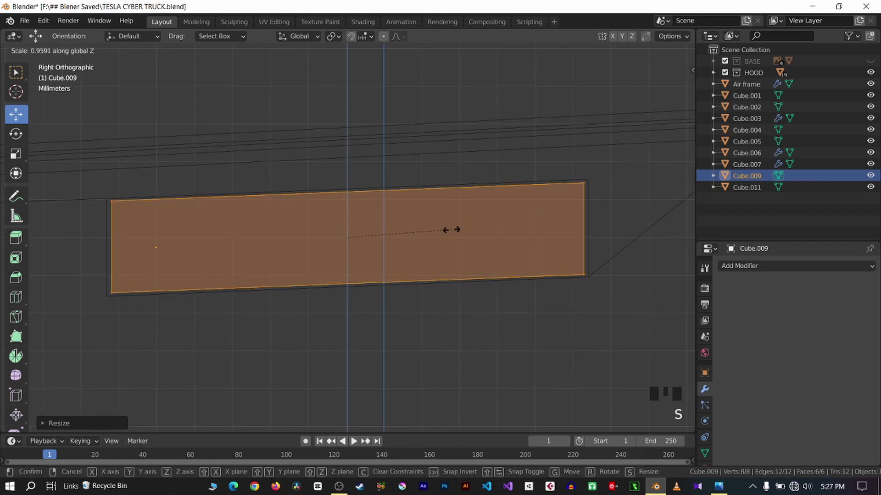
{"action": "scroll", "scroll_direction": "down", "scroll_amount": 3}
{"action": "key", "text": "Tab"}
{"action": "left_click", "coordinate": [519, 133]}
{"action": "key", "text": "Tab"}
{"action": "scroll", "scroll_direction": "down", "scroll_amount": 3}
{"action": "key", "text": "Tab"}
{"action": "left_click", "coordinate": [247, 71]}
{"action": "scroll", "scroll_direction": "up", "scroll_amount": 3}
{"action": "key", "text": "q"}
{"action": "scroll", "scroll_direction": "down", "scroll_amount": 3}
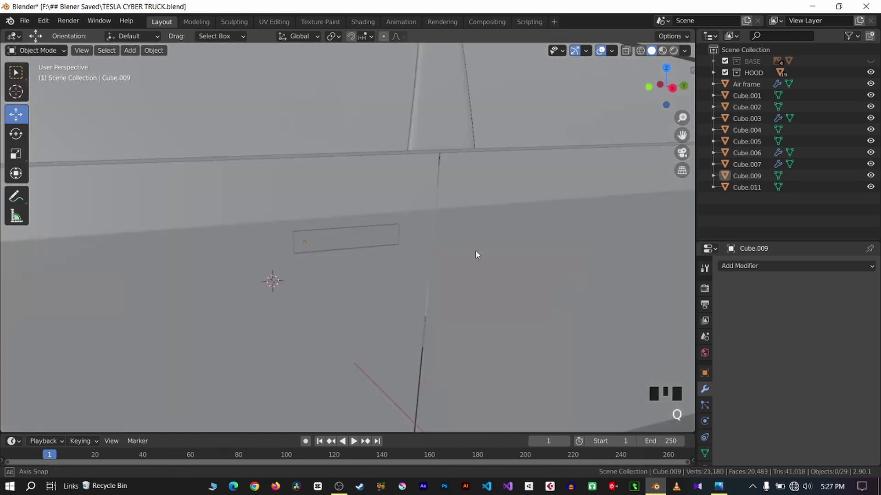
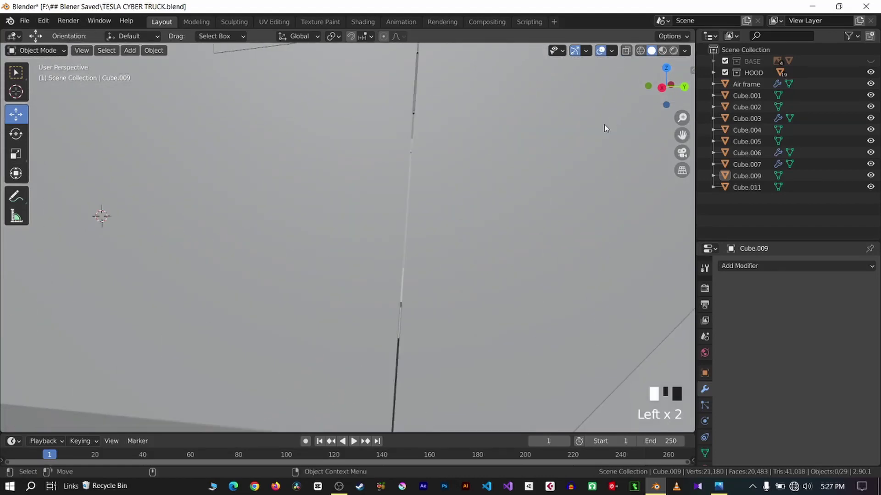
{"action": "scroll", "scroll_direction": "down", "scroll_amount": 3}
{"action": "key", "text": "ctrl+s"}
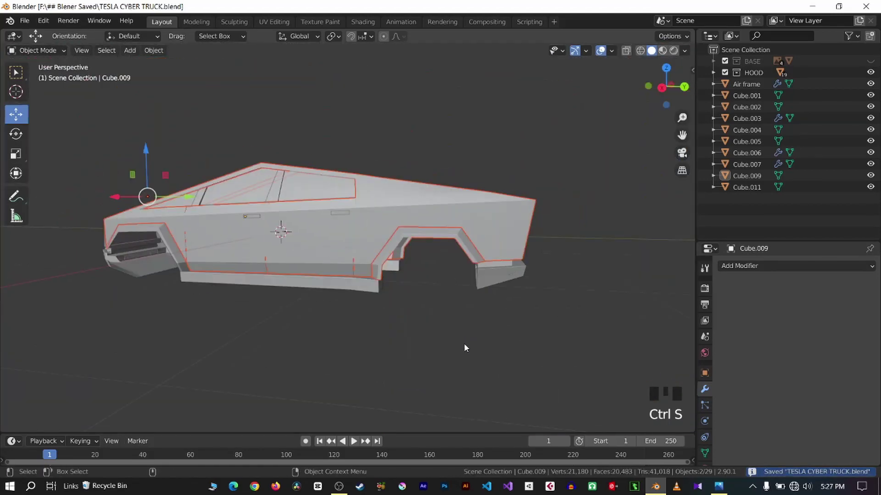
{"action": "key", "text": "KP_Enter"}
{"action": "key", "text": "KP_3"}
{"action": "left_click", "coordinate": [467, 349]}
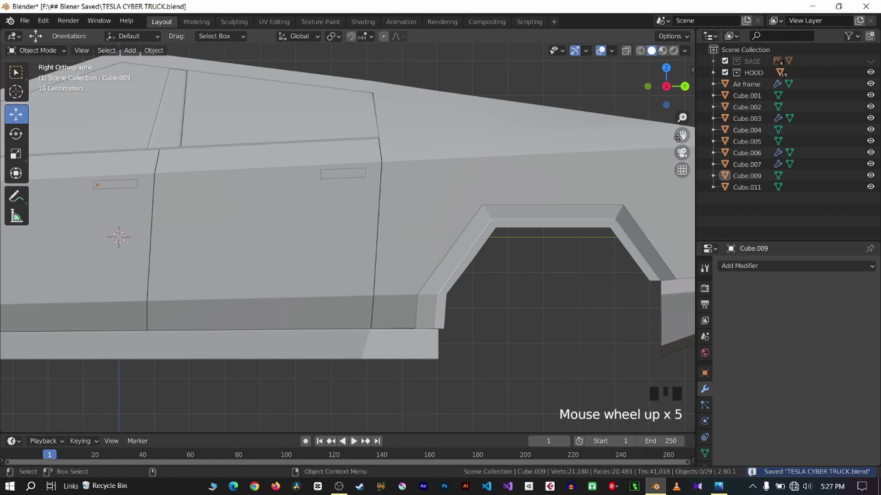
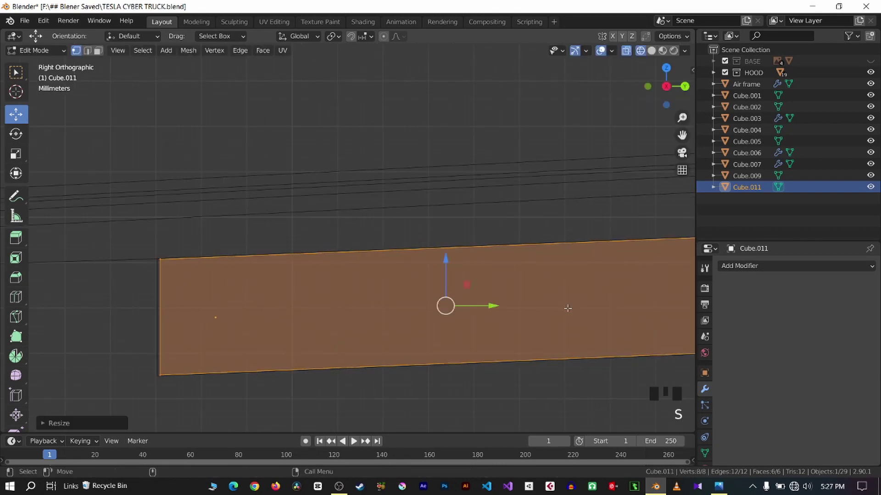
Scale Cube.011 into a small rear-door slot and show the model as wireframe over the blueprint
{"action": "key", "text": "s"}
{"action": "key", "text": "Tab"}
{"action": "scroll", "scroll_direction": "down", "scroll_amount": 3}
{"action": "left_click", "coordinate": [655, 52]}
{"action": "scroll", "scroll_direction": "down", "scroll_amount": 3}
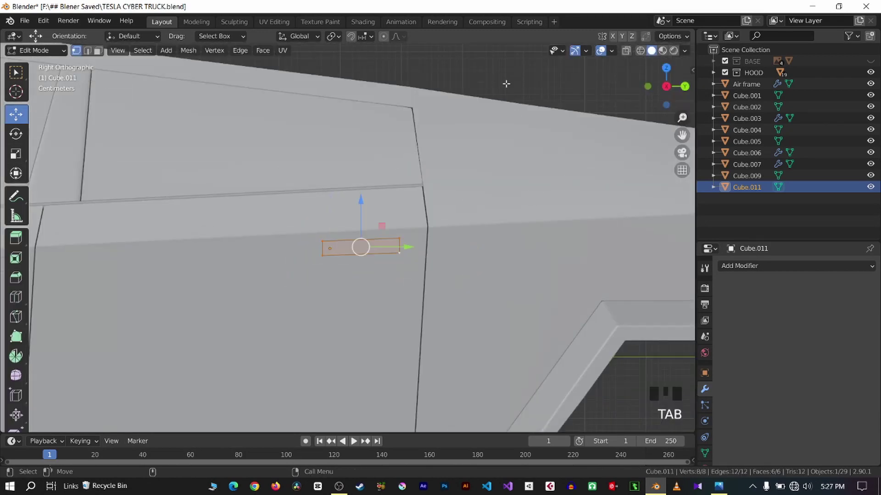
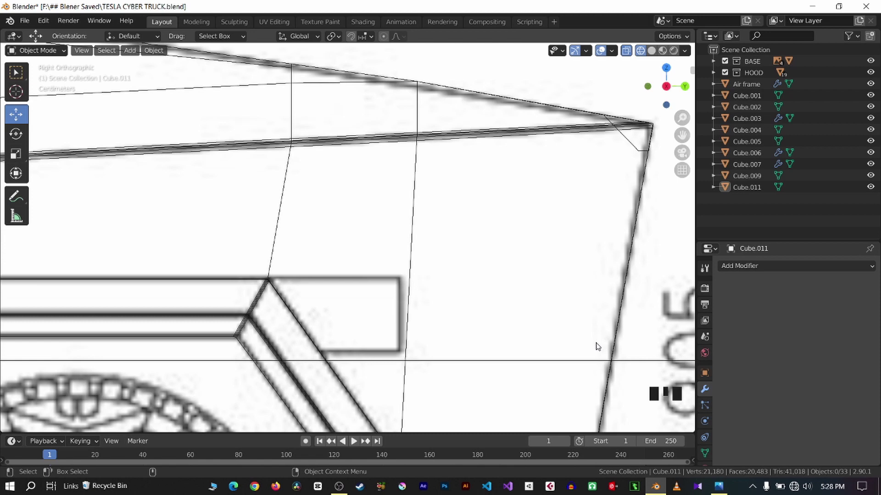
Zoom in and out on the blueprint's side view to check the rear door handle block alignment
{"action": "scroll", "scroll_direction": "down", "scroll_amount": 3}
{"action": "scroll", "scroll_direction": "down", "scroll_amount": 3}
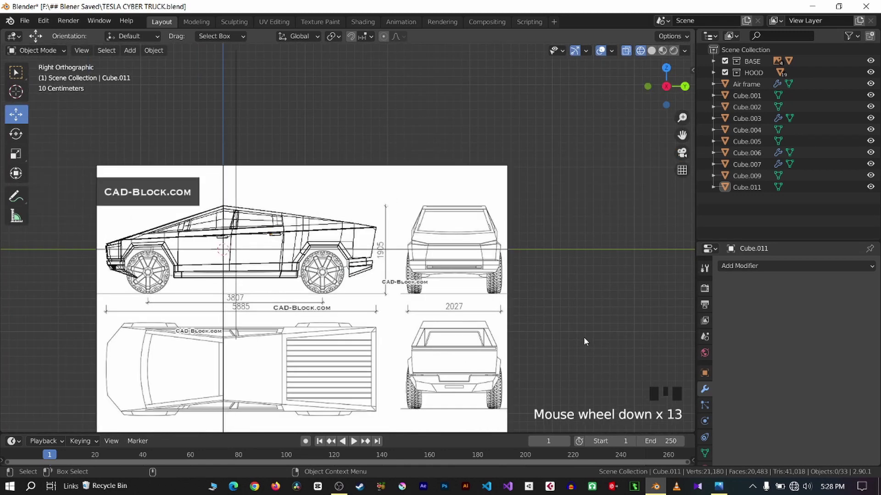
{"action": "scroll", "scroll_direction": "down", "scroll_amount": 3}
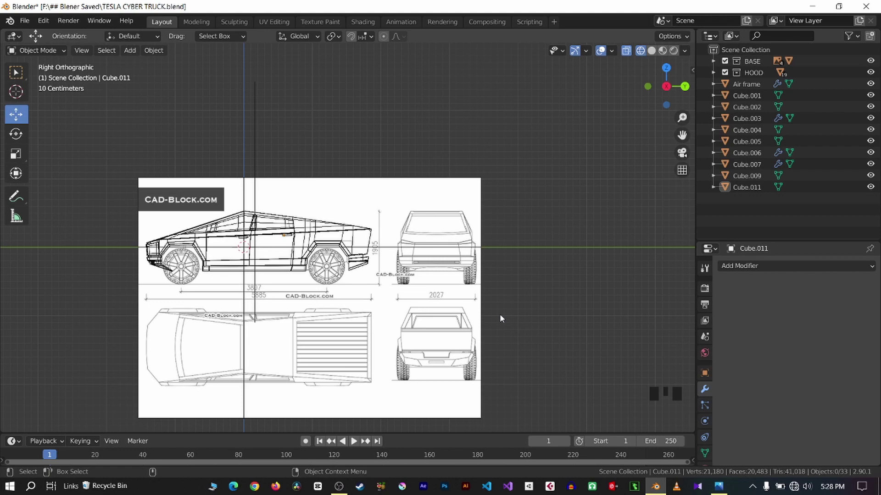
{"action": "scroll", "scroll_direction": "up", "scroll_amount": 3}
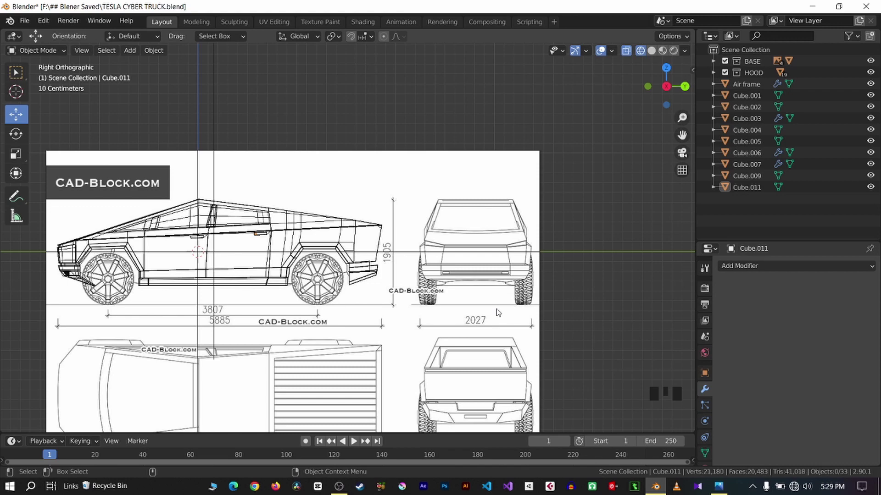
{"action": "scroll", "scroll_direction": "up", "scroll_amount": 3}
{"action": "scroll", "scroll_direction": "up", "scroll_amount": 3}
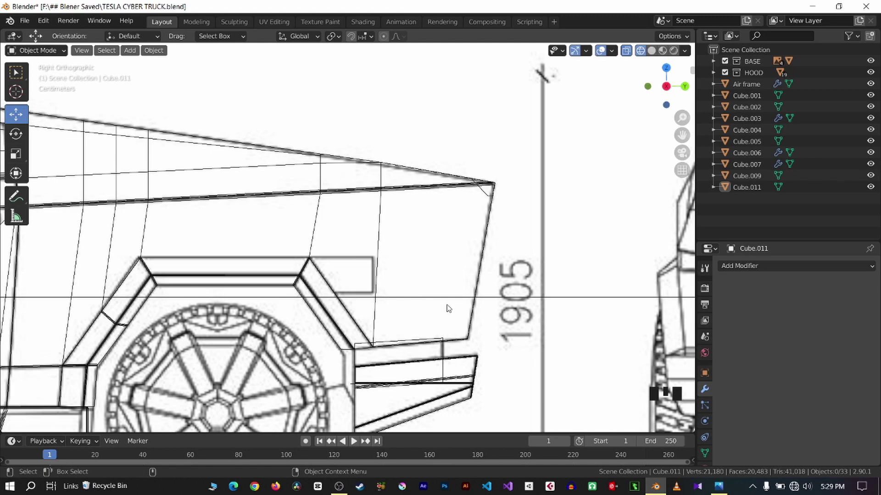
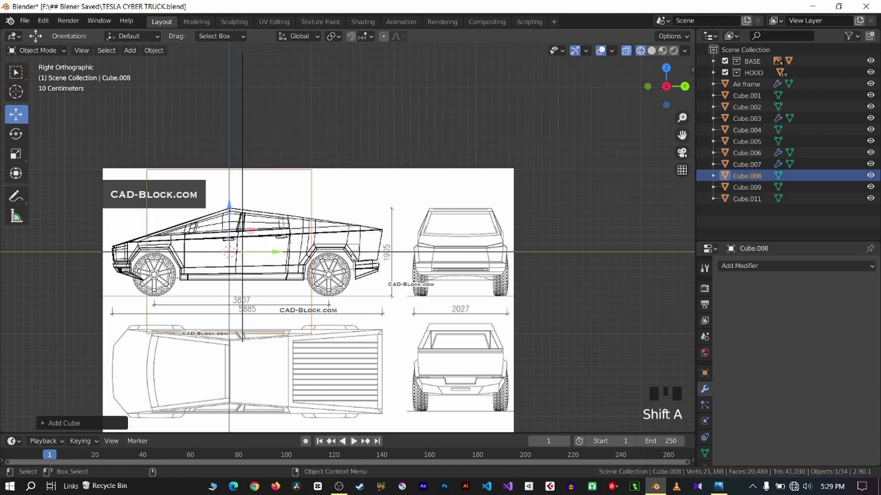
Scale the new Cube.008 down and place it just behind the rear wheel-arch fender flare
{"action": "key", "text": "s"}
{"action": "scroll", "scroll_direction": "up", "scroll_amount": 3}
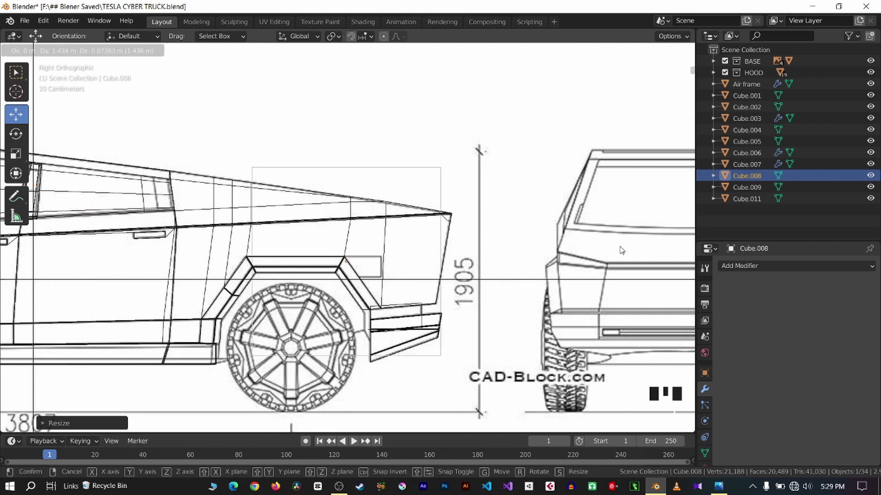
{"action": "key", "text": "s"}
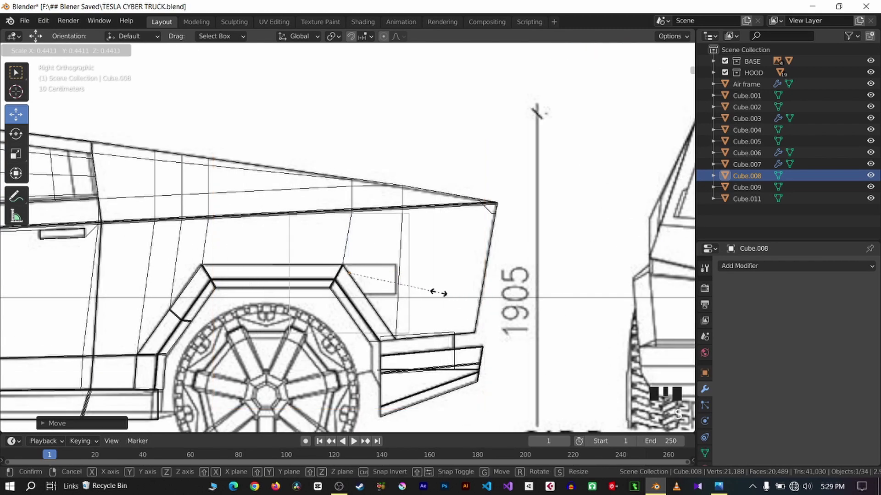
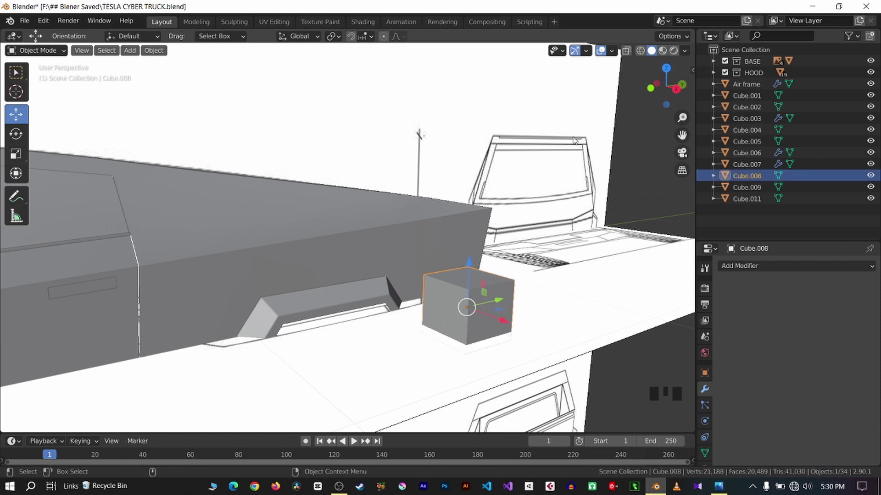
Hide the BASE blueprint, select the truck's side body and save the file
{"action": "left_click", "coordinate": [876, 65]}
{"action": "left_click", "coordinate": [532, 157]}
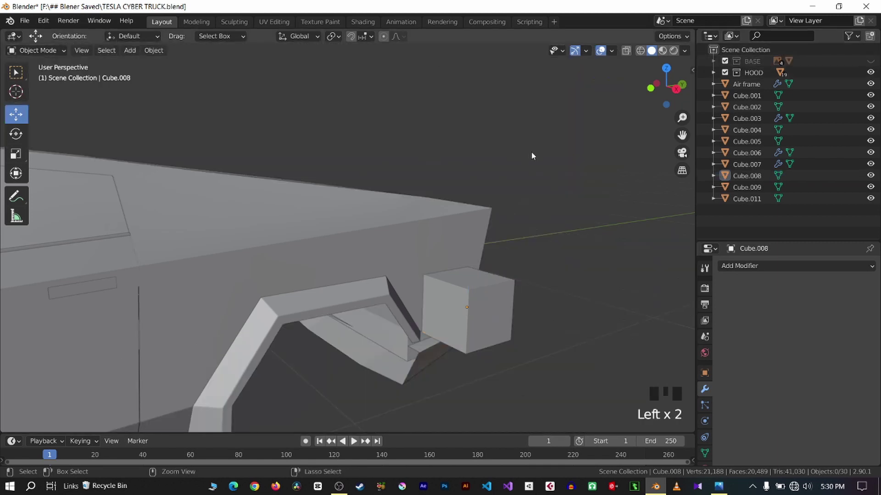
{"action": "key", "text": "ctrl+s"}
{"action": "scroll", "scroll_direction": "down", "scroll_amount": 3}
{"action": "key", "text": "q"}
{"action": "left_click", "coordinate": [332, 232]}
{"action": "key", "text": "q"}
{"action": "key", "text": "ctrl+s"}
Check the side body's mesh in Edit Mode, then select the small cube at the rear arch
{"action": "left_click", "coordinate": [541, 179]}
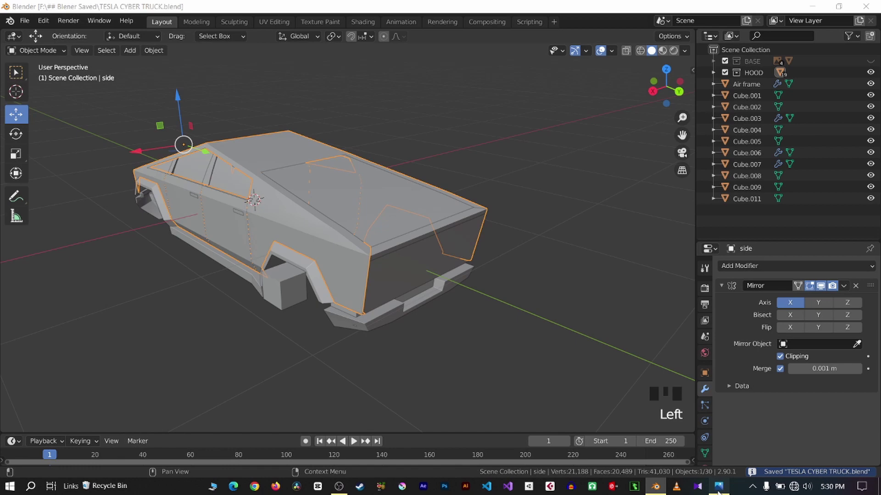
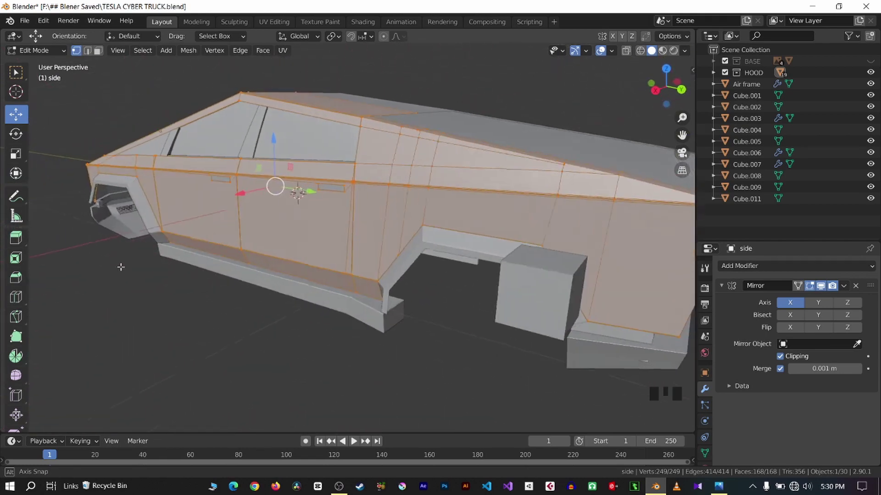
{"action": "scroll", "scroll_direction": "down", "scroll_amount": 3}
{"action": "key", "text": "q"}
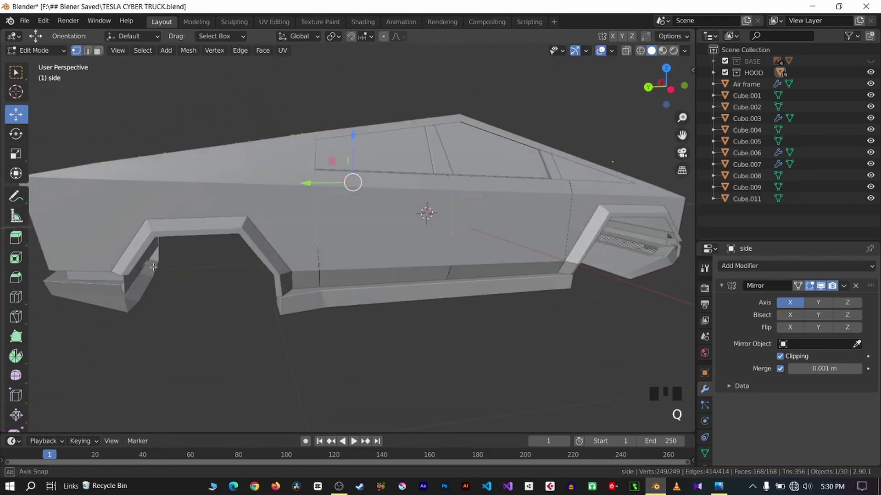
{"action": "key", "text": "Tab"}
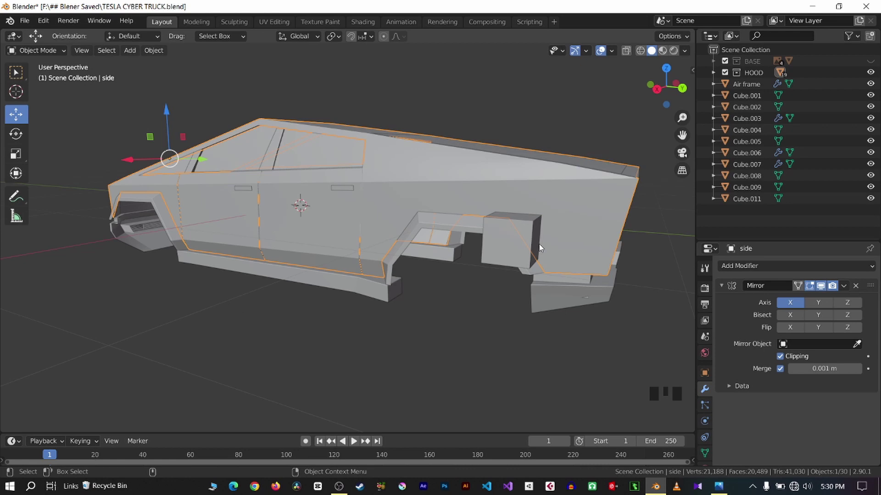
{"action": "left_click", "coordinate": [523, 250]}
Inspect the door handle cutters around the truck body from several angles
{"action": "key", "text": "q"}
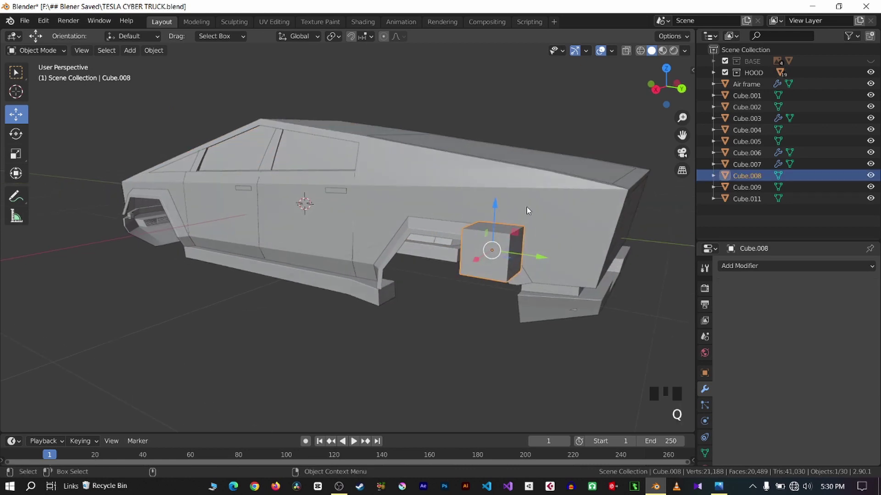
{"action": "key", "text": "q"}
{"action": "scroll", "scroll_direction": "up", "scroll_amount": 3}
{"action": "key", "text": "q"}
{"action": "scroll", "scroll_direction": "down", "scroll_amount": 3}
{"action": "scroll", "scroll_direction": "up", "scroll_amount": 3}
{"action": "key", "text": "q"}
{"action": "scroll", "scroll_direction": "up", "scroll_amount": 3}
{"action": "left_click", "coordinate": [556, 125]}
{"action": "left_click", "coordinate": [146, 189]}
{"action": "scroll", "scroll_direction": "down", "scroll_amount": 3}
{"action": "key", "text": "q"}
{"action": "key", "text": "q"}
{"action": "scroll", "scroll_direction": "down", "scroll_amount": 3}
{"action": "scroll", "scroll_direction": "down", "scroll_amount": 3}
{"action": "scroll", "scroll_direction": "up", "scroll_amount": 3}
{"action": "key", "text": "q"}
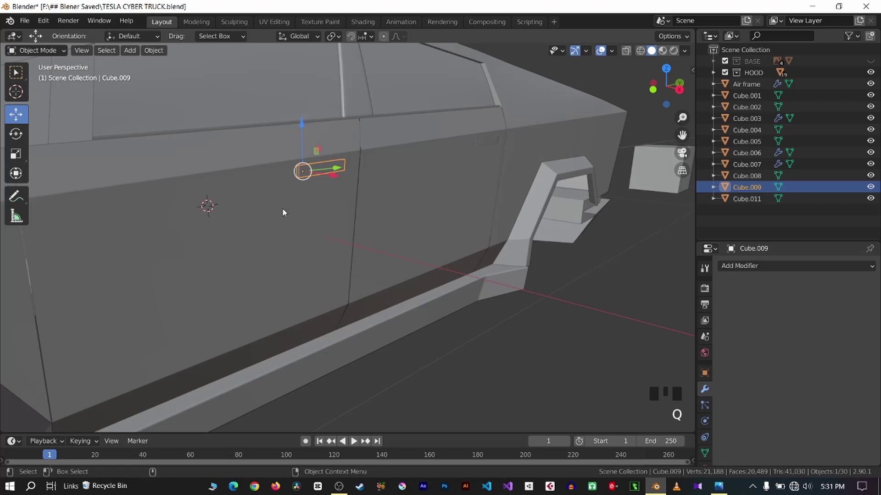
{"action": "scroll", "scroll_direction": "down", "scroll_amount": 3}
{"action": "key", "text": "q"}
{"action": "scroll", "scroll_direction": "up", "scroll_amount": 3}
Select both handle cutters Cube.009 and Cube.011, deselect, and center the 3D cursor from top view
{"action": "left_click", "coordinate": [416, 179]}
{"action": "scroll", "scroll_direction": "down", "scroll_amount": 3}
{"action": "key", "text": "q"}
{"action": "scroll", "scroll_direction": "down", "scroll_amount": 3}
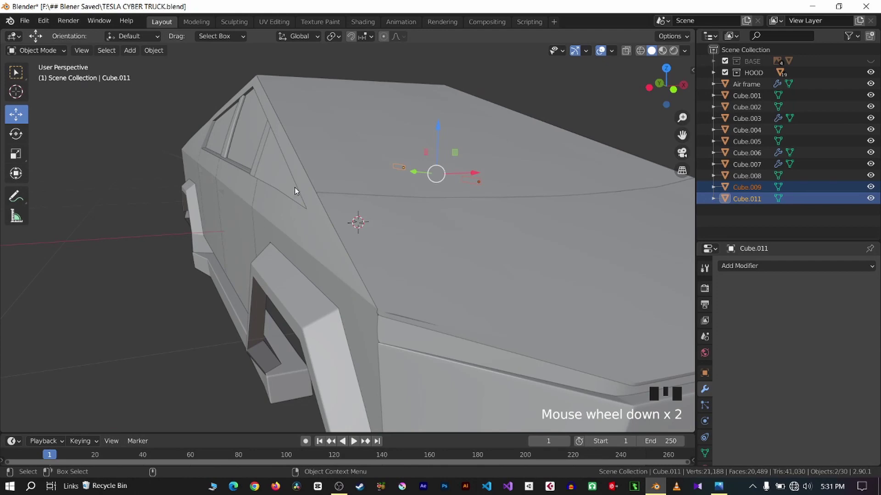
{"action": "scroll", "scroll_direction": "down", "scroll_amount": 3}
{"action": "key", "text": "q"}
{"action": "left_click", "coordinate": [574, 203]}
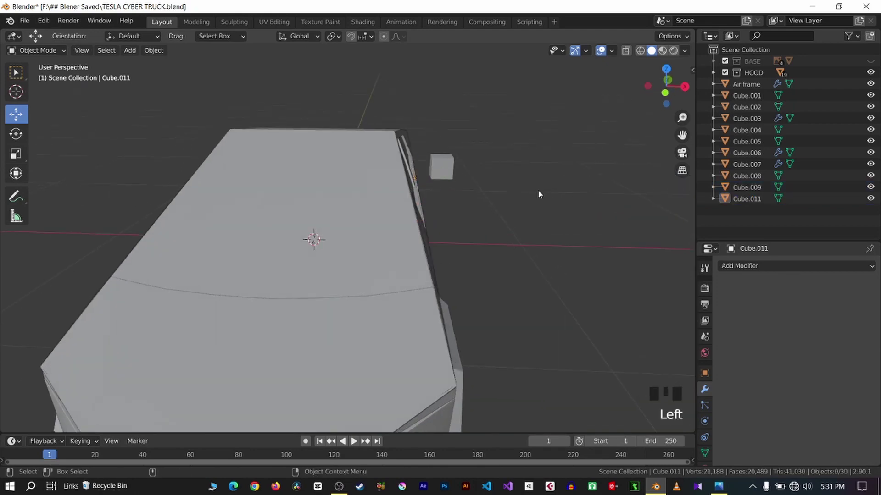
{"action": "key", "text": "q"}
{"action": "scroll", "scroll_direction": "up", "scroll_amount": 3}
{"action": "key", "text": "q"}
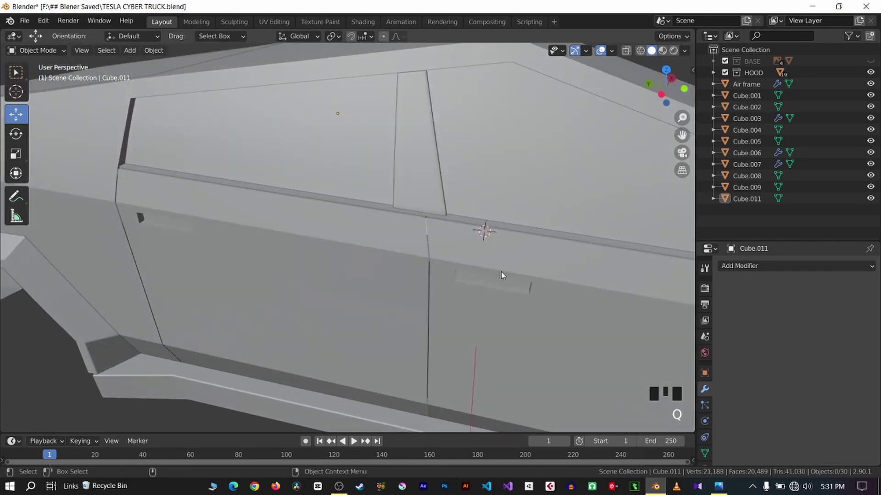
{"action": "scroll", "scroll_direction": "down", "scroll_amount": 3}
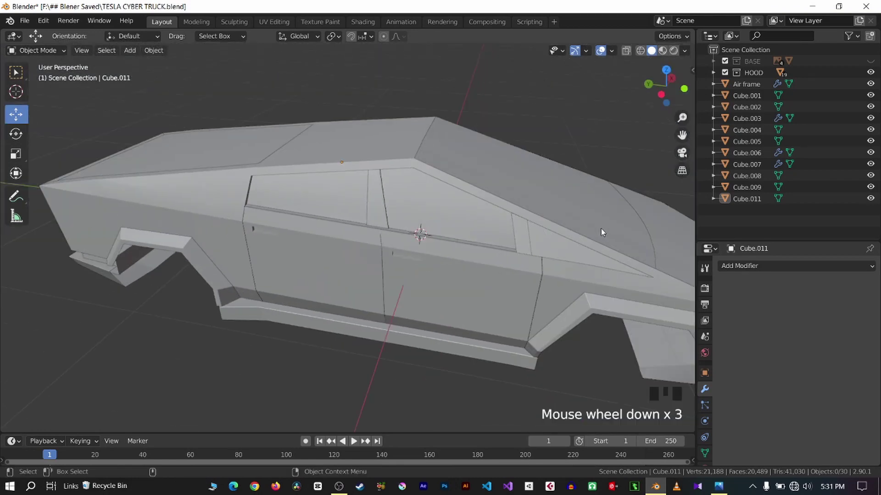
{"action": "key", "text": "KP_7"}
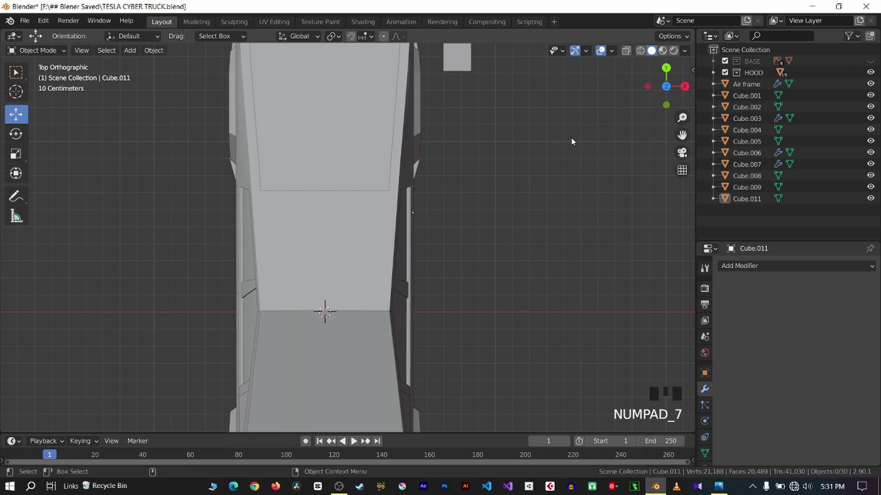
{"action": "key", "text": "shift+c"}
{"action": "scroll", "scroll_direction": "up", "scroll_amount": 3}
{"action": "key", "text": "q"}
{"action": "scroll", "scroll_direction": "up", "scroll_amount": 3}
Set the front door-handle cutter's origin to the 3D cursor at the truck's center
{"action": "left_click", "coordinate": [280, 254]}
{"action": "key", "text": "q"}
{"action": "scroll", "scroll_direction": "up", "scroll_amount": 3}
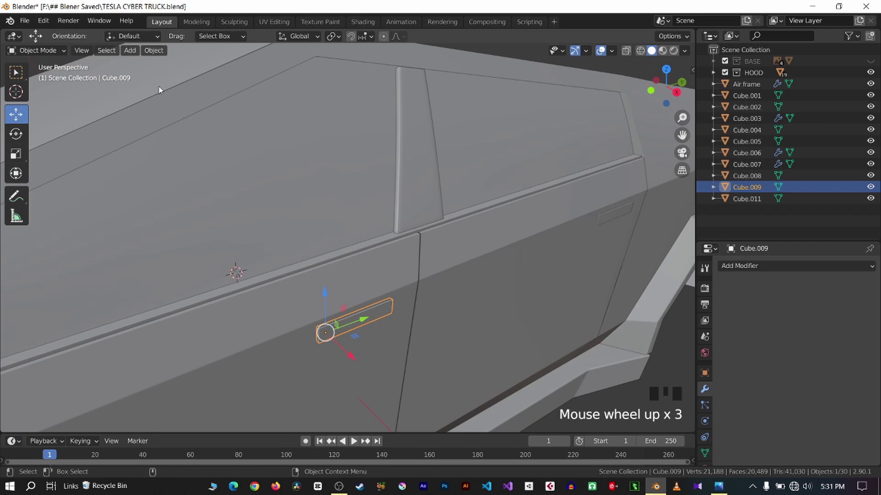
{"action": "left_click_drag", "start_coordinate": [158, 55], "coordinate": [416, 287]}
{"action": "scroll", "scroll_direction": "down", "scroll_amount": 3}
{"action": "scroll", "scroll_direction": "down", "scroll_amount": 3}
{"action": "left_click_drag", "start_coordinate": [165, 51], "coordinate": [296, 162]}
{"action": "scroll", "scroll_direction": "down", "scroll_amount": 3}
{"action": "key", "text": "q"}
{"action": "key", "text": "q"}
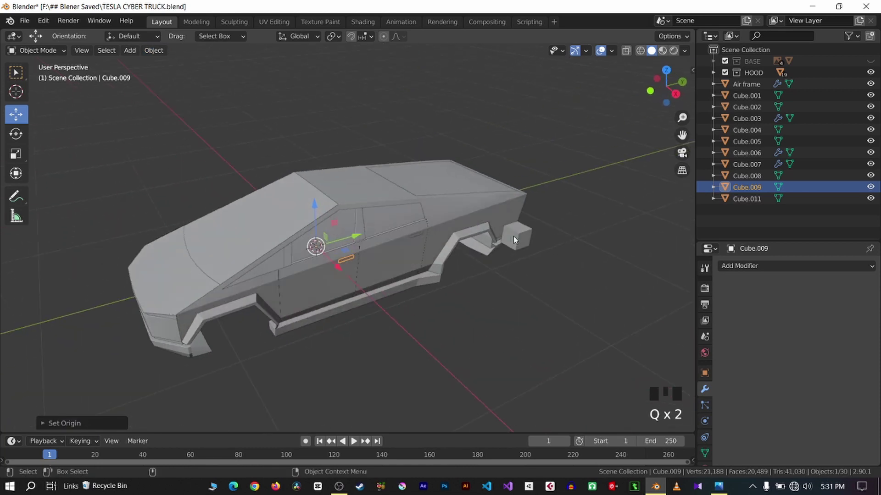
{"action": "scroll", "scroll_direction": "up", "scroll_amount": 3}
Select the side body and front handle cutter and save the truck file again
{"action": "left_click", "coordinate": [477, 235]}
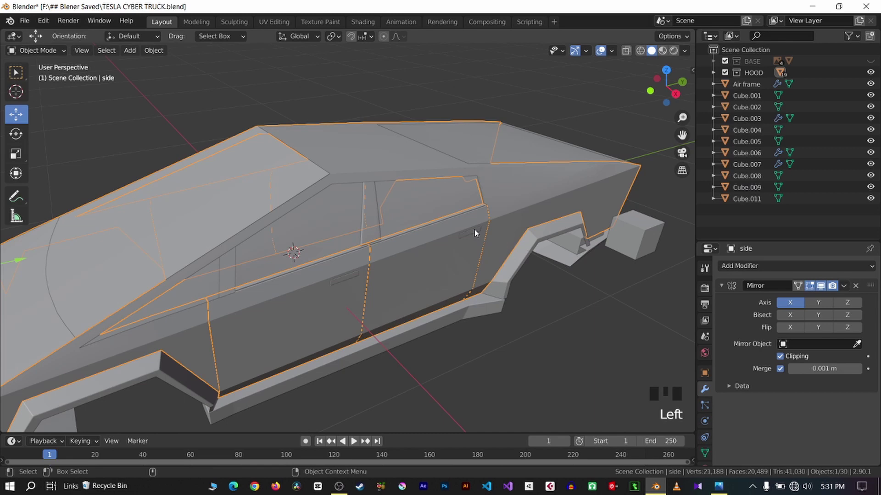
{"action": "left_click", "coordinate": [477, 234]}
{"action": "left_click_drag", "start_coordinate": [151, 54], "coordinate": [403, 208]}
{"action": "key", "text": "ctrl+s"}
{"action": "left_click", "coordinate": [351, 280]}
{"action": "left_click", "coordinate": [351, 281]}
{"action": "key", "text": "KP_1"}
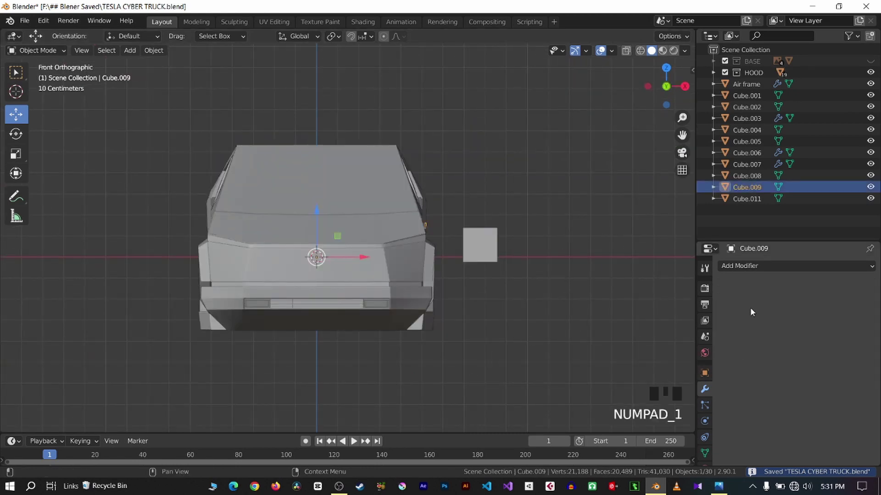
Orbit and zoom around the truck to inspect the door-handle cutters from front view
{"action": "left_click_drag", "start_coordinate": [760, 271], "coordinate": [267, 225]}
{"action": "scroll", "scroll_direction": "up", "scroll_amount": 3}
{"action": "key", "text": "q"}
{"action": "scroll", "scroll_direction": "up", "scroll_amount": 3}
{"action": "key", "text": "q"}
{"action": "scroll", "scroll_direction": "up", "scroll_amount": 3}
{"action": "key", "text": "q"}
{"action": "scroll", "scroll_direction": "down", "scroll_amount": 3}
{"action": "key", "text": "KP_1"}
{"action": "scroll", "scroll_direction": "up", "scroll_amount": 3}
{"action": "scroll", "scroll_direction": "up", "scroll_amount": 3}
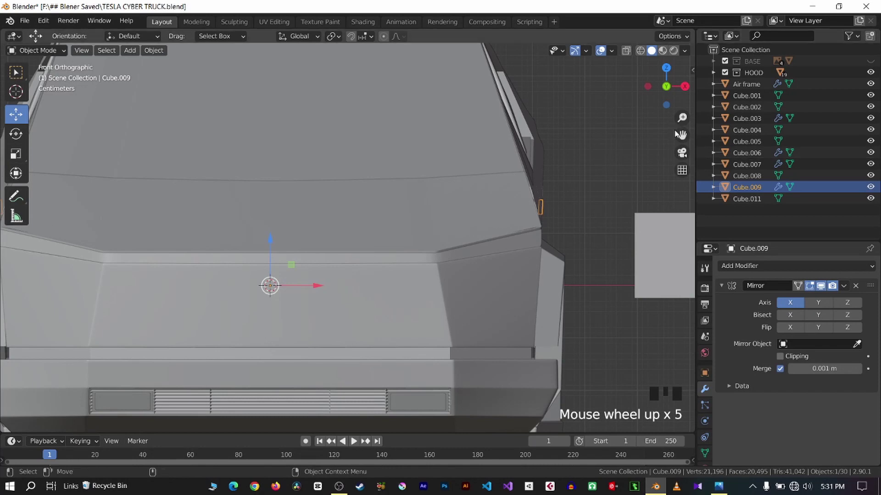
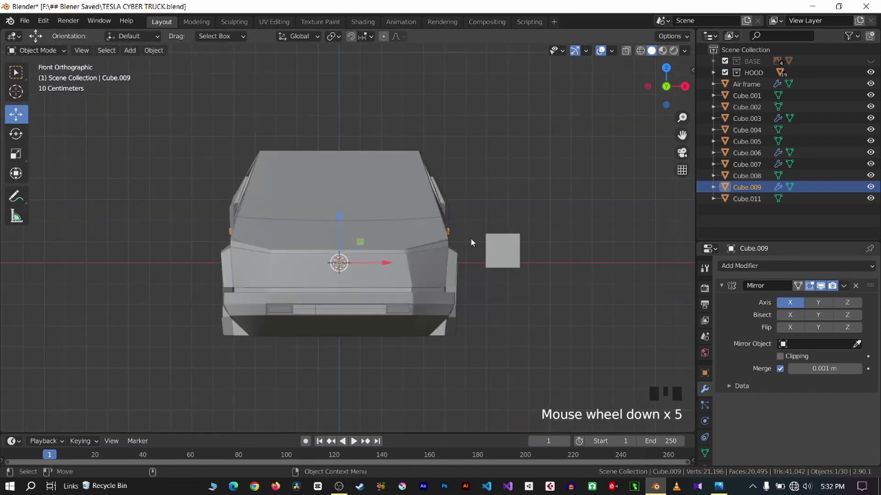
{"action": "left_click_drag", "start_coordinate": [852, 286], "coordinate": [469, 192]}
{"action": "key", "text": "q"}
{"action": "scroll", "scroll_direction": "up", "scroll_amount": 3}
Give the door-handle cutter Cube.011 a Mirror modifier across X
{"action": "left_click", "coordinate": [555, 229]}
{"action": "key", "text": "KP_1"}
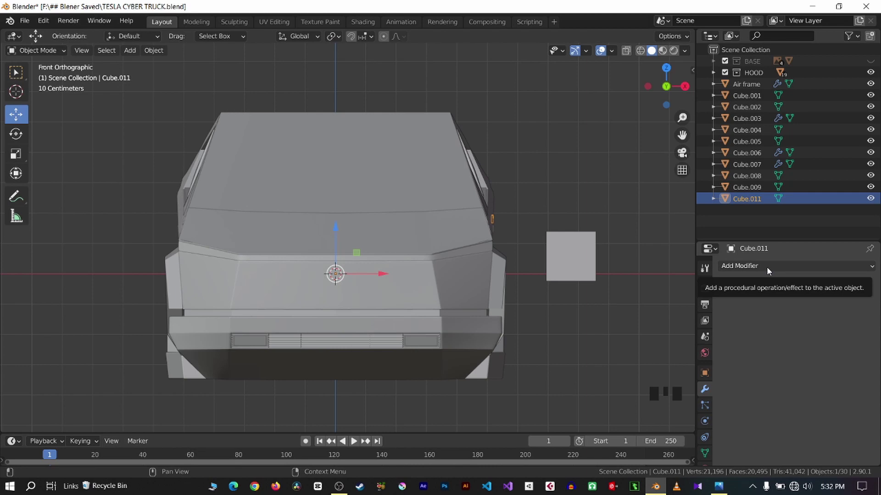
{"action": "left_click_drag", "start_coordinate": [769, 272], "coordinate": [655, 60]}
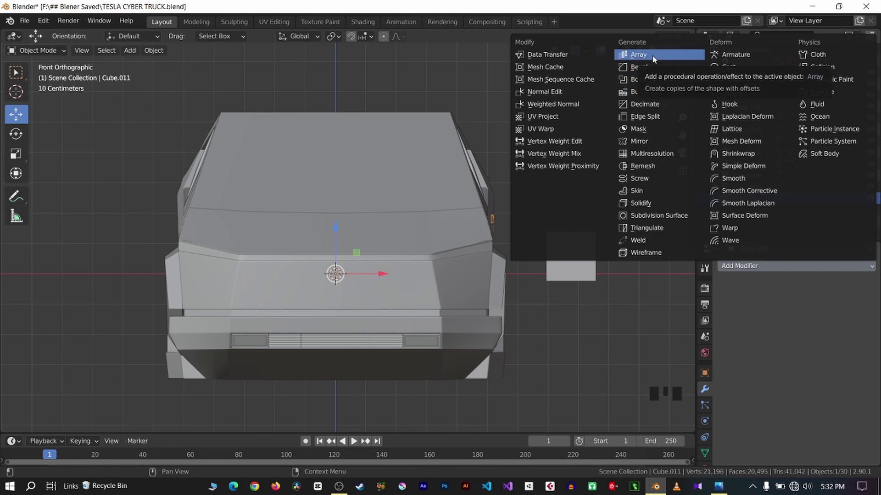
{"action": "scroll", "scroll_direction": "up", "scroll_amount": 3}
{"action": "scroll", "scroll_direction": "down", "scroll_amount": 3}
{"action": "key", "text": "q"}
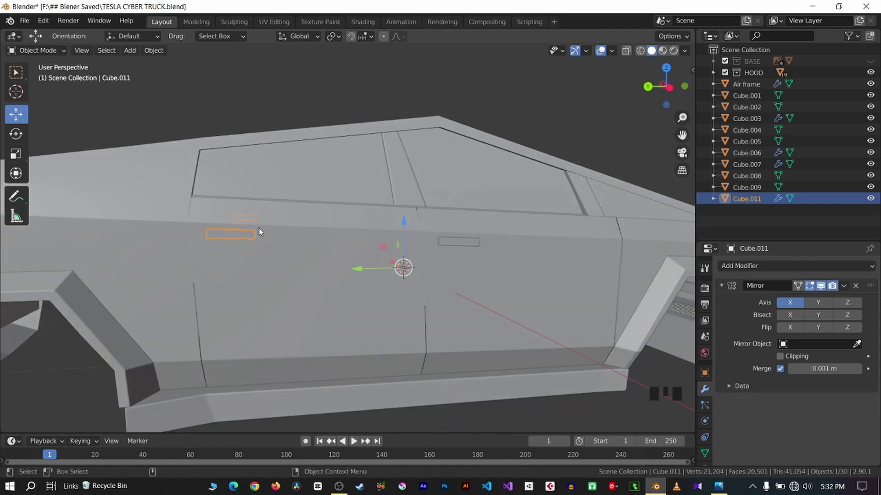
Change options on the cutter's Mirror modifier panel in the Properties editor
{"action": "scroll", "scroll_direction": "down", "scroll_amount": 3}
{"action": "scroll", "scroll_direction": "up", "scroll_amount": 3}
{"action": "left_click", "coordinate": [816, 303]}
{"action": "left_click", "coordinate": [801, 304]}
{"action": "left_click_drag", "start_coordinate": [818, 308], "coordinate": [840, 307]}
{"action": "left_click", "coordinate": [854, 305]}
{"action": "left_click", "coordinate": [830, 307]}
{"action": "left_click", "coordinate": [795, 307]}
{"action": "left_click", "coordinate": [836, 310]}
{"action": "left_click_drag", "start_coordinate": [792, 310], "coordinate": [820, 310]}
{"action": "left_click", "coordinate": [829, 309]}
{"action": "scroll", "scroll_direction": "down", "scroll_amount": 3}
{"action": "key", "text": "q"}
{"action": "scroll", "scroll_direction": "up", "scroll_amount": 3}
{"action": "key", "text": "q"}
{"action": "left_click", "coordinate": [829, 308]}
{"action": "left_click", "coordinate": [828, 309]}
{"action": "left_click", "coordinate": [838, 309]}
{"action": "left_click", "coordinate": [819, 309]}
{"action": "left_click", "coordinate": [791, 309]}
{"action": "key", "text": "q"}
Select objects in the Outliner and save the project to TESLA CYBER TRUCK.blend
{"action": "left_click", "coordinate": [544, 154]}
{"action": "left_click", "coordinate": [242, 237]}
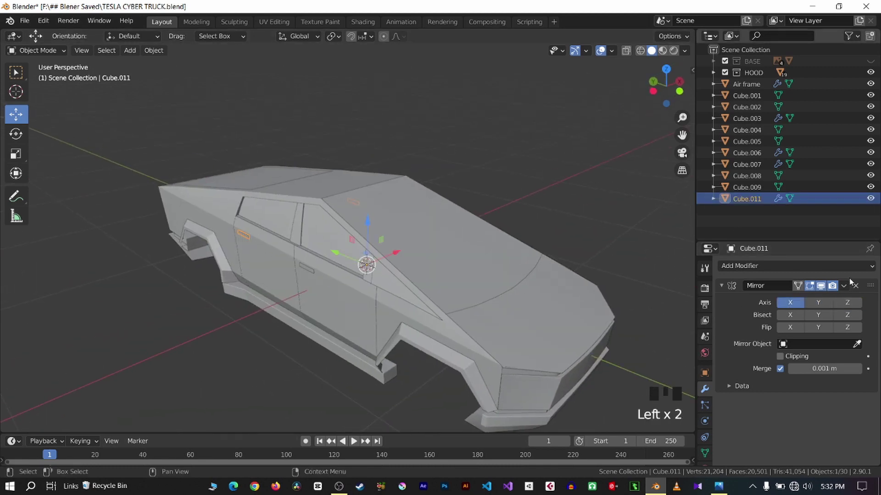
{"action": "left_click_drag", "start_coordinate": [849, 290], "coordinate": [529, 177]}
{"action": "key", "text": "ctrl+s"}
{"action": "left_click", "coordinate": [246, 237]}
{"action": "left_click", "coordinate": [246, 238]}
{"action": "left_click", "coordinate": [247, 237]}
{"action": "left_click", "coordinate": [247, 237]}
{"action": "scroll", "scroll_direction": "up", "scroll_amount": 3}
{"action": "key", "text": "q"}
Select the handle cutter Cube.009 and re-save the file while checking the truck
{"action": "left_click", "coordinate": [311, 306]}
{"action": "left_click", "coordinate": [308, 311]}
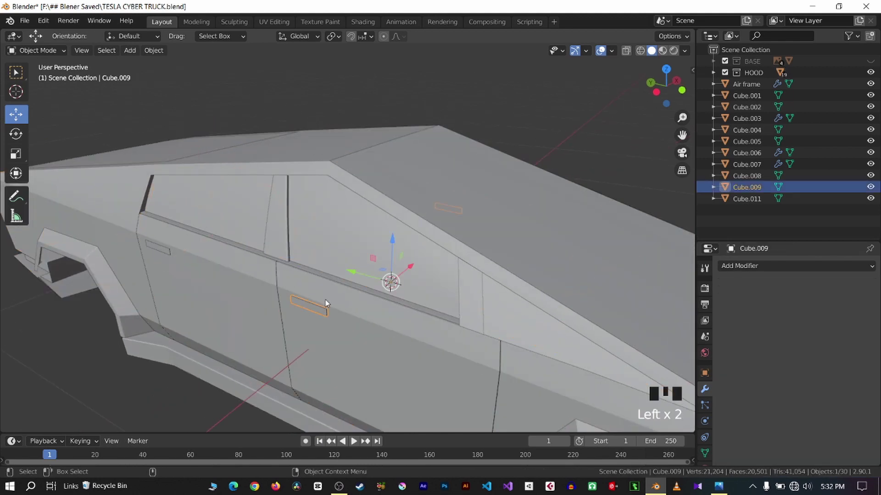
{"action": "scroll", "scroll_direction": "down", "scroll_amount": 3}
{"action": "key", "text": "q"}
{"action": "key", "text": "ctrl+s"}
{"action": "left_click", "coordinate": [529, 172]}
{"action": "scroll", "scroll_direction": "down", "scroll_amount": 3}
{"action": "key", "text": "q"}
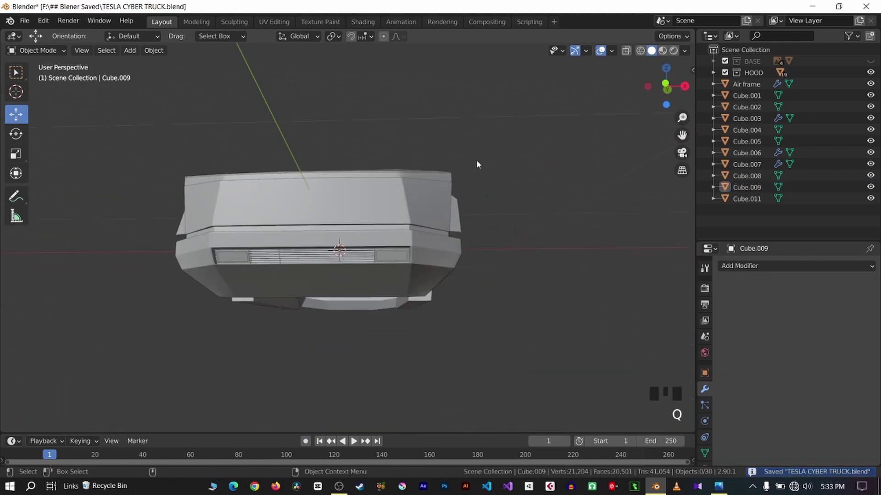
{"action": "key", "text": "q"}
{"action": "key", "text": "ctrl+s"}
{"action": "key", "text": "q"}
{"action": "key", "text": "ctrl+s"}
{"action": "key", "text": "q"}
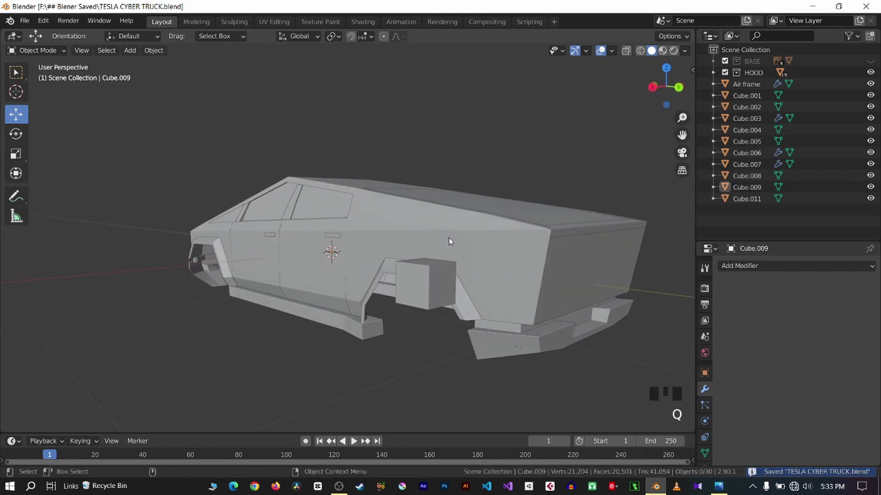
Apply the side body panel's Mirror modifier and select box Cube.008 by the rear arch
{"action": "left_click", "coordinate": [453, 240]}
{"action": "left_click_drag", "start_coordinate": [848, 286], "coordinate": [343, 270]}
{"action": "key", "text": "q"}
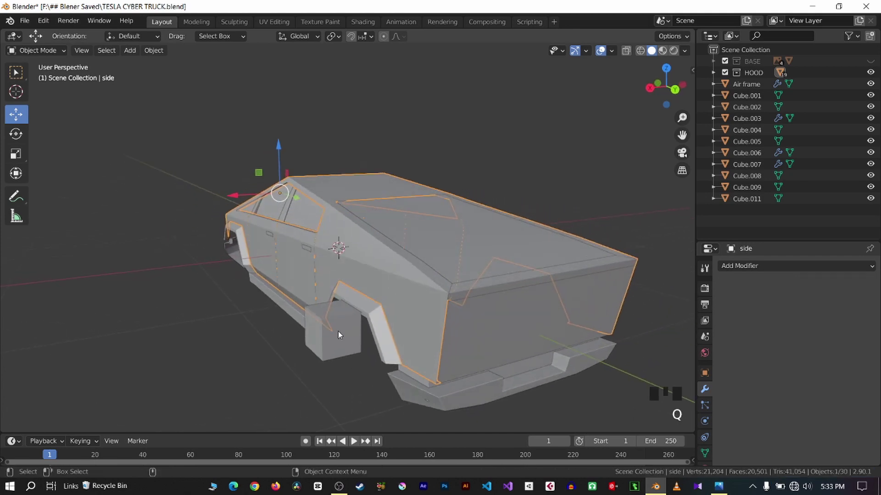
{"action": "left_click", "coordinate": [341, 333]}
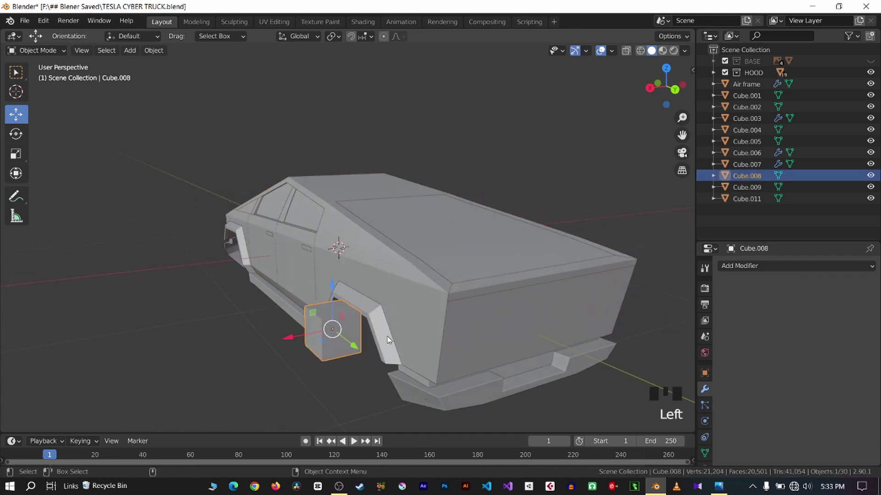
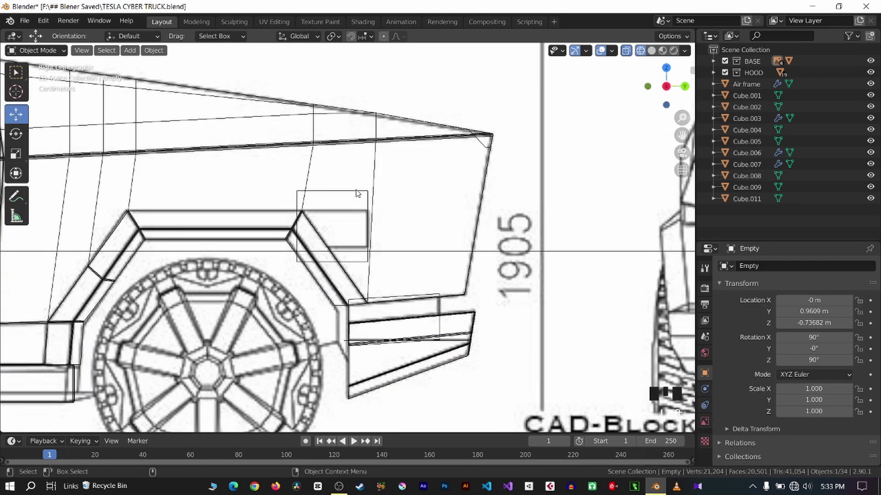
Fit Cube.008 over the rear fender flare and cut it from the side panel as a Difference boolean
{"action": "left_click", "coordinate": [360, 193]}
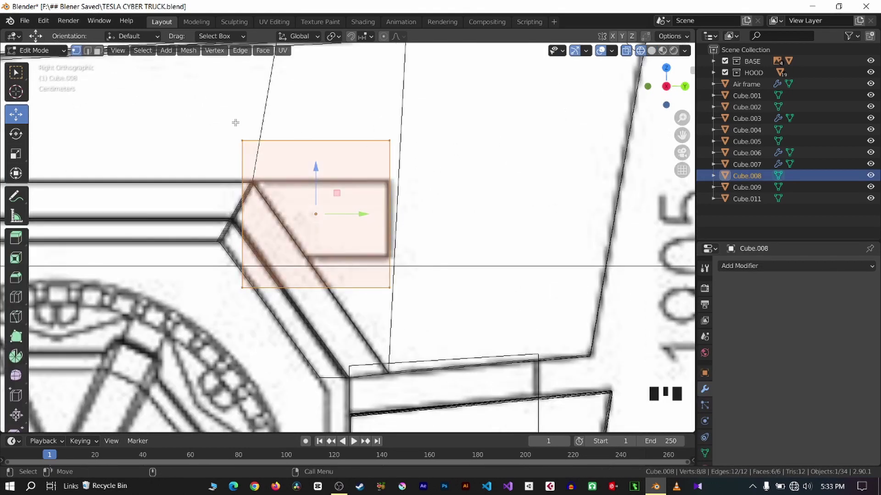
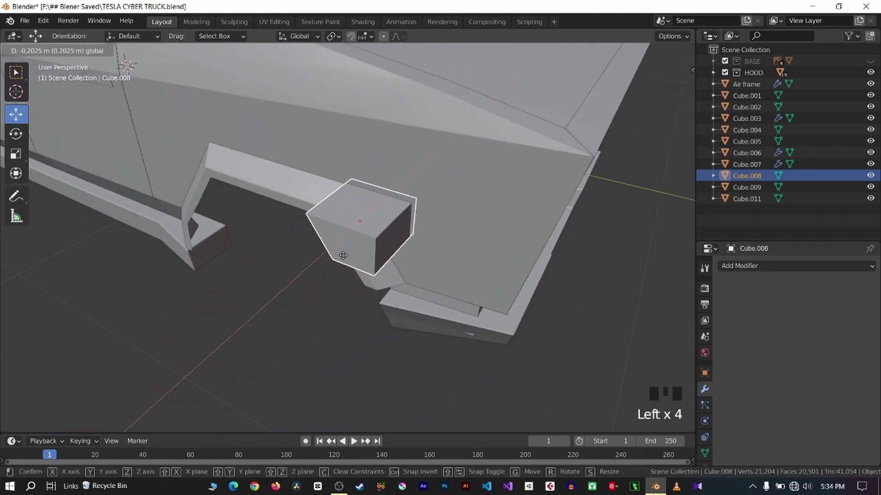
{"action": "key", "text": "q"}
{"action": "key", "text": "q"}
{"action": "left_click", "coordinate": [476, 219]}
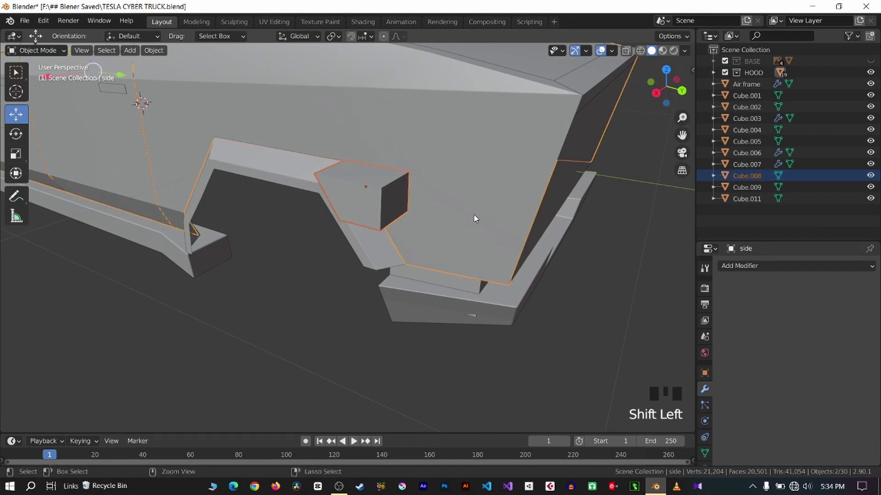
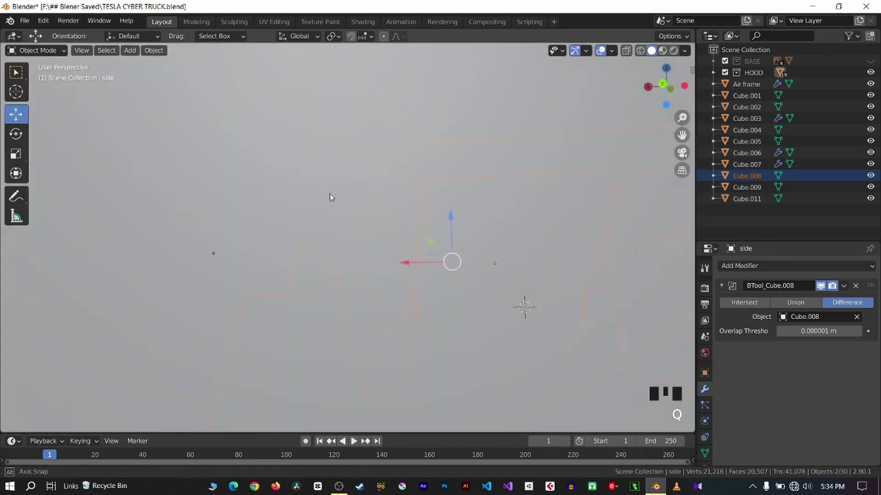
{"action": "key", "text": "q"}
{"action": "scroll", "scroll_direction": "up", "scroll_amount": 3}
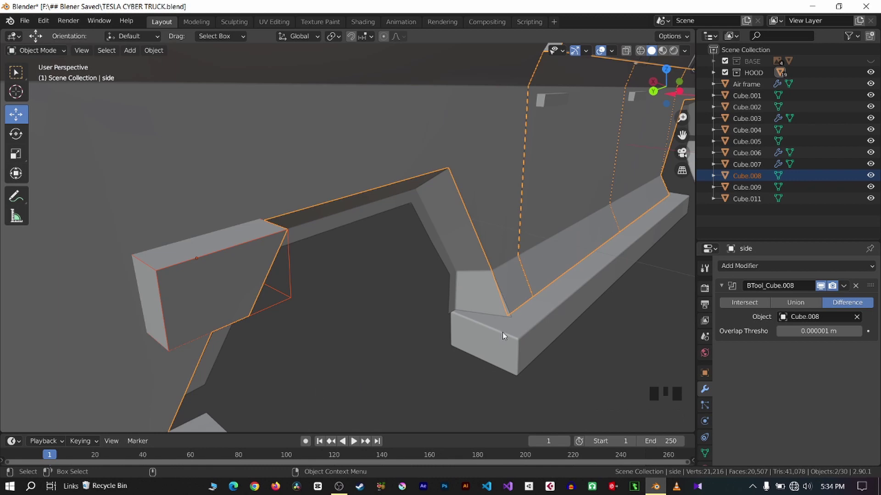
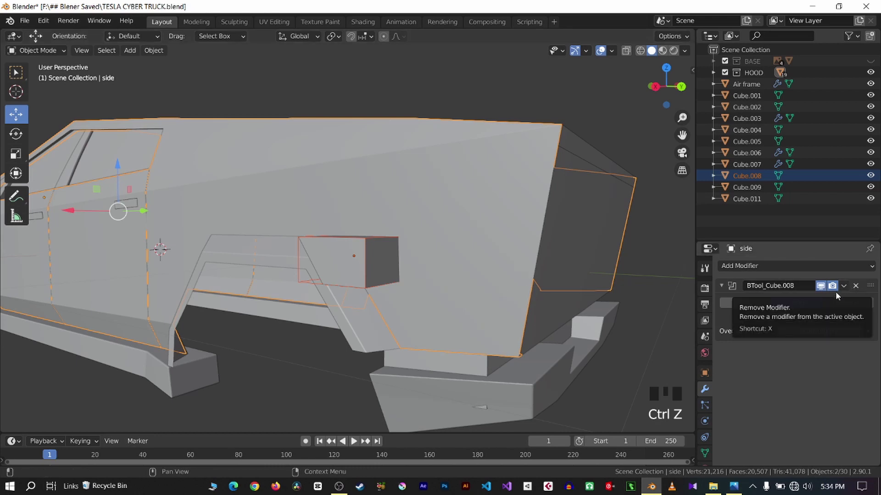
Remove the Difference boolean from the side panel and undo back a few steps
{"action": "left_click", "coordinate": [845, 305]}
{"action": "scroll", "scroll_direction": "up", "scroll_amount": 3}
{"action": "key", "text": "q"}
{"action": "scroll", "scroll_direction": "up", "scroll_amount": 3}
{"action": "key", "text": "q"}
{"action": "key", "text": "q"}
{"action": "left_click", "coordinate": [859, 288]}
{"action": "key", "text": "q"}
{"action": "key", "text": "ctrl+z"}
{"action": "key", "text": "ctrl+z"}
{"action": "key", "text": "ctrl+z"}
Add a Wireframe modifier to Cube.008 and Union it into the side panel with BoolTool
{"action": "left_click", "coordinate": [359, 322]}
{"action": "left_click_drag", "start_coordinate": [786, 273], "coordinate": [651, 58]}
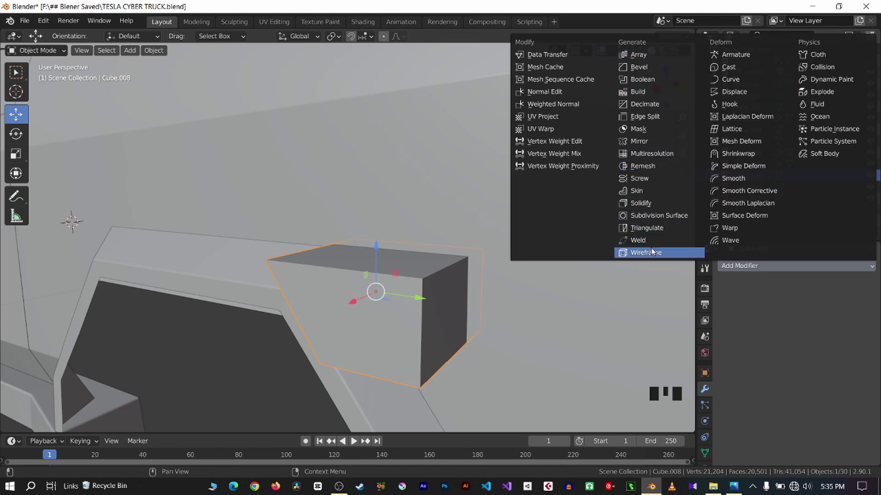
{"action": "key", "text": "q"}
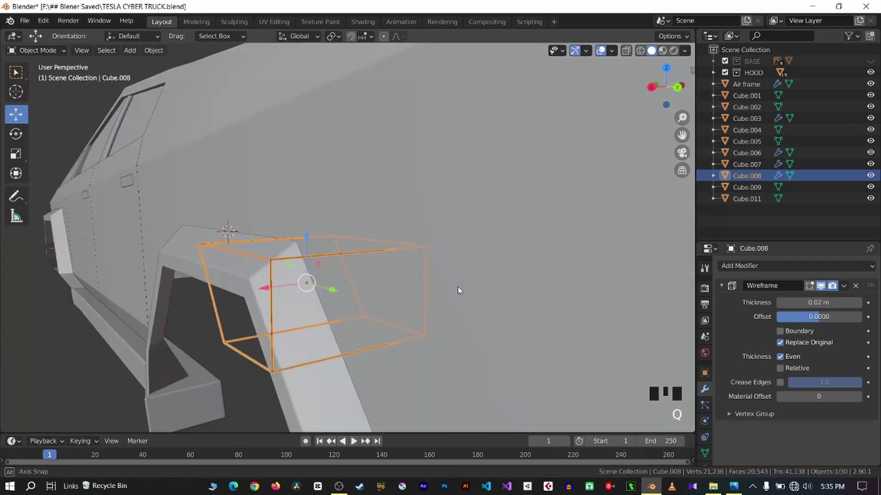
{"action": "key", "text": "q"}
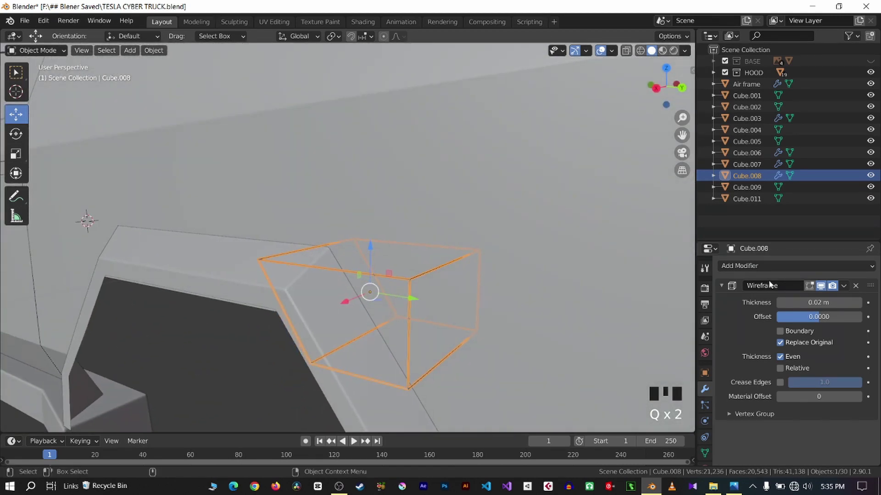
{"action": "left_click", "coordinate": [529, 257]}
{"action": "left_click", "coordinate": [419, 279]}
{"action": "left_click", "coordinate": [571, 248]}
{"action": "key", "text": "ctrl+KP_Add"}
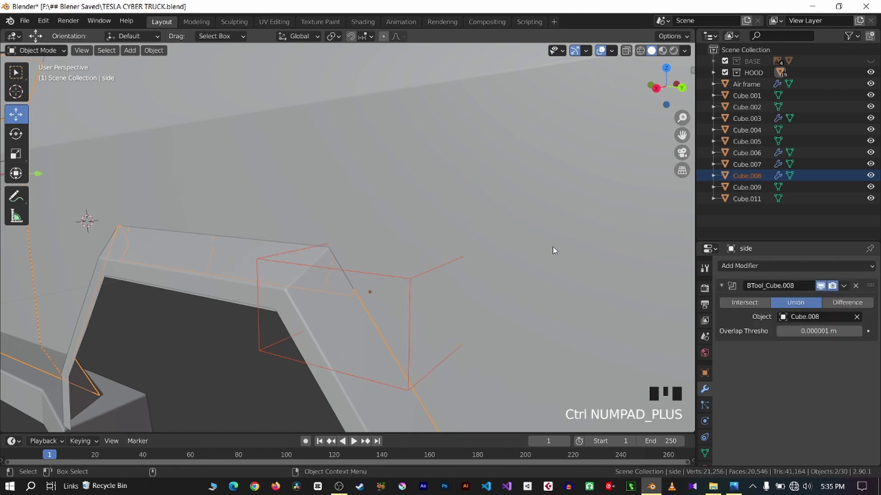
Adjust the Wireframe thickness, reposition the frame, and return thickness to 0.02 m
{"action": "key", "text": "q"}
{"action": "scroll", "scroll_direction": "up", "scroll_amount": 3}
{"action": "key", "text": "q"}
{"action": "left_click", "coordinate": [858, 309]}
{"action": "key", "text": "q"}
{"action": "key", "text": "q"}
{"action": "left_click", "coordinate": [141, 364]}
{"action": "key", "text": "q"}
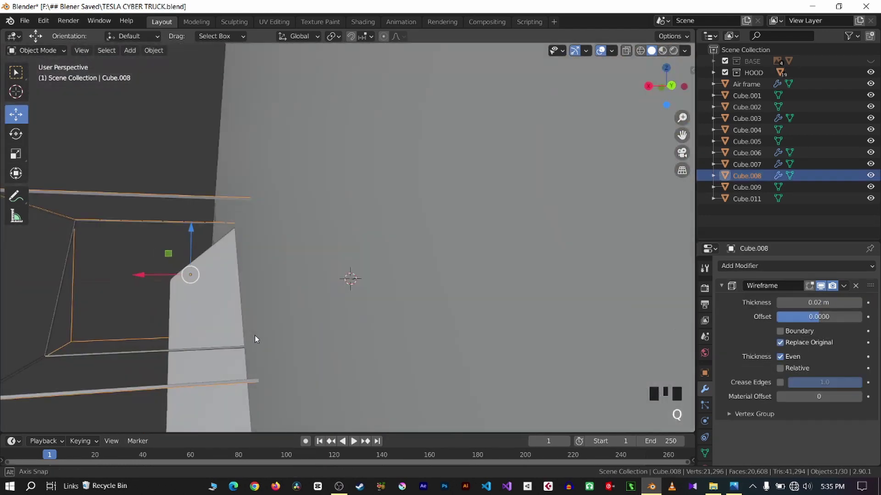
{"action": "left_click", "coordinate": [172, 270]}
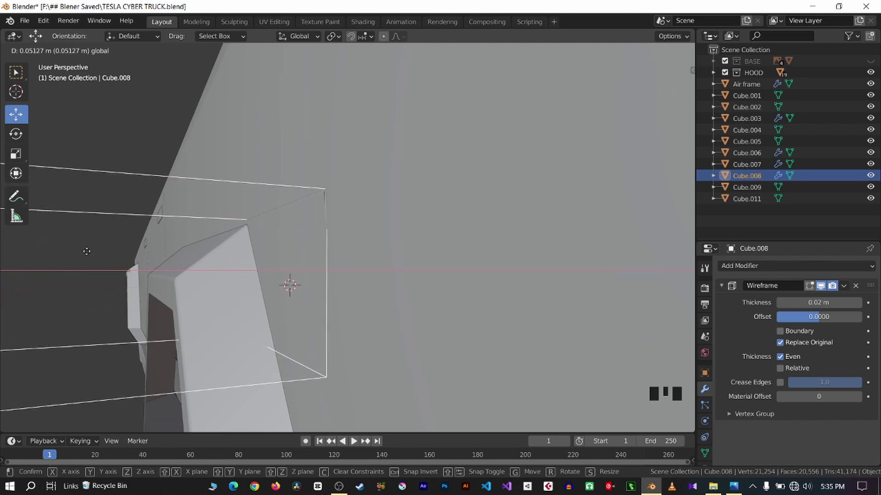
{"action": "scroll", "scroll_direction": "up", "scroll_amount": 3}
{"action": "key", "text": "q"}
{"action": "scroll", "scroll_direction": "up", "scroll_amount": 3}
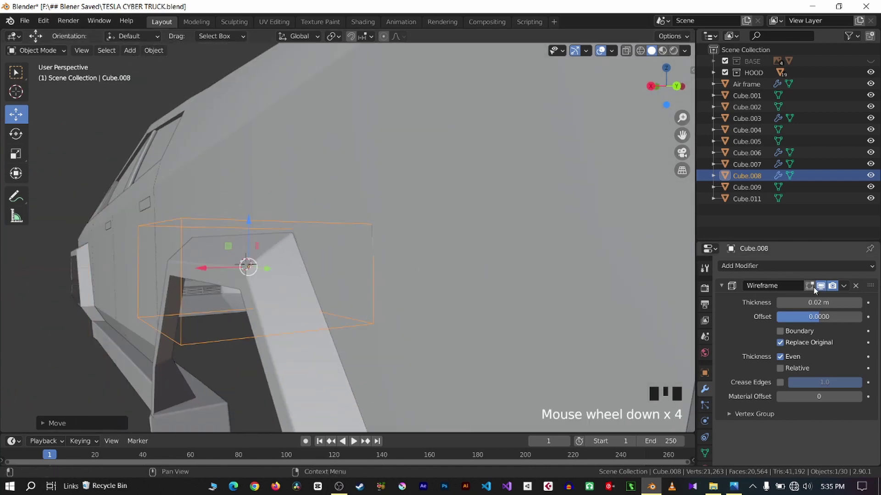
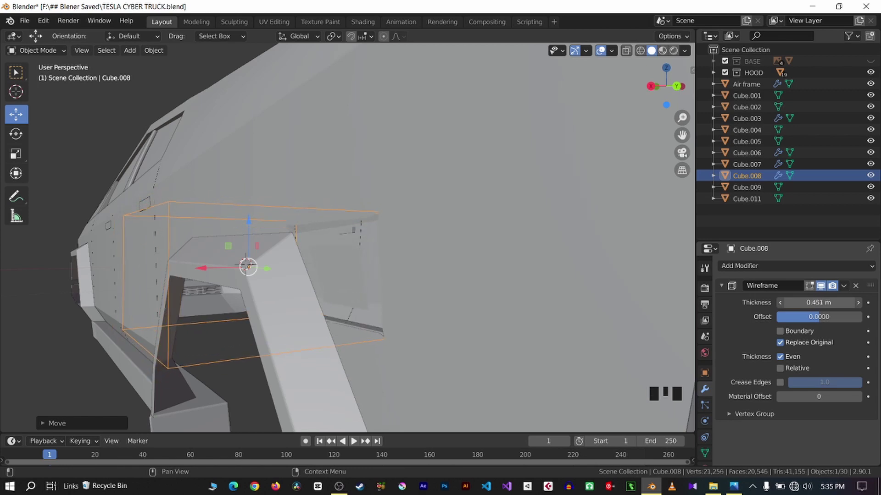
{"action": "scroll", "scroll_direction": "down", "scroll_amount": 3}
{"action": "key", "text": "q"}
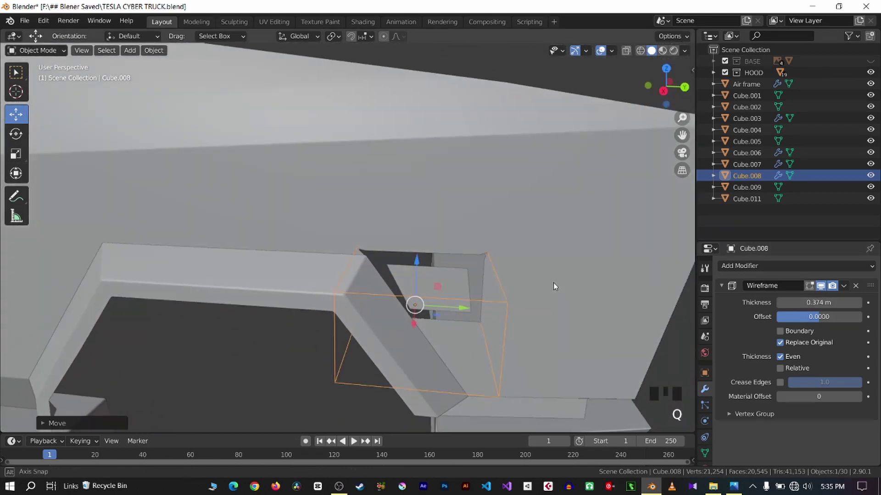
{"action": "key", "text": "q"}
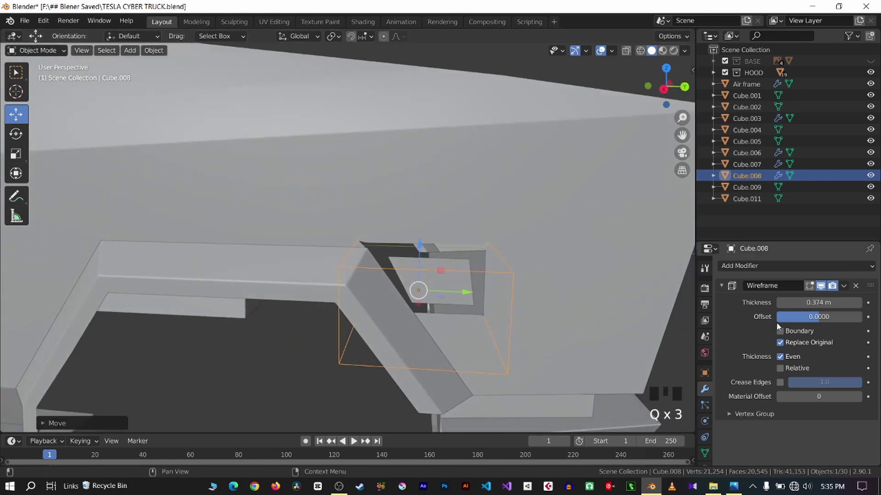
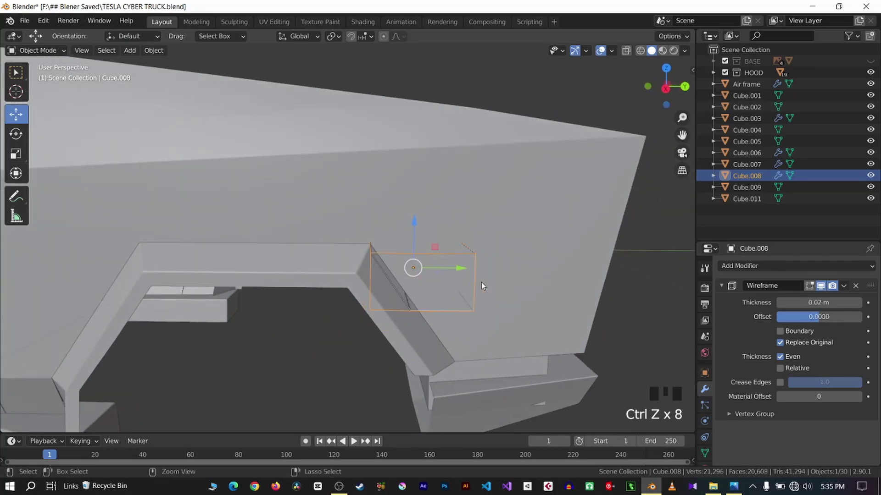
Undo the Wireframe and Union changes back to the plain cutter box
{"action": "key", "text": "ctrl+z"}
{"action": "key", "text": "q"}
{"action": "key", "text": "ctrl+z"}
{"action": "key", "text": "ctrl+z"}
{"action": "key", "text": "ctrl+z"}
{"action": "key", "text": "ctrl+z"}
{"action": "key", "text": "ctrl+z"}
{"action": "key", "text": "ctrl+z"}
{"action": "key", "text": "ctrl+z"}
Reselect the cutter box and frame it beside the rear wheel arch
{"action": "left_click", "coordinate": [312, 316]}
{"action": "scroll", "scroll_direction": "up", "scroll_amount": 3}
{"action": "left_click", "coordinate": [498, 311]}
{"action": "scroll", "scroll_direction": "down", "scroll_amount": 3}
{"action": "key", "text": "q"}
{"action": "left_click_drag", "start_coordinate": [172, 355], "coordinate": [228, 354]}
{"action": "left_click", "coordinate": [261, 353]}
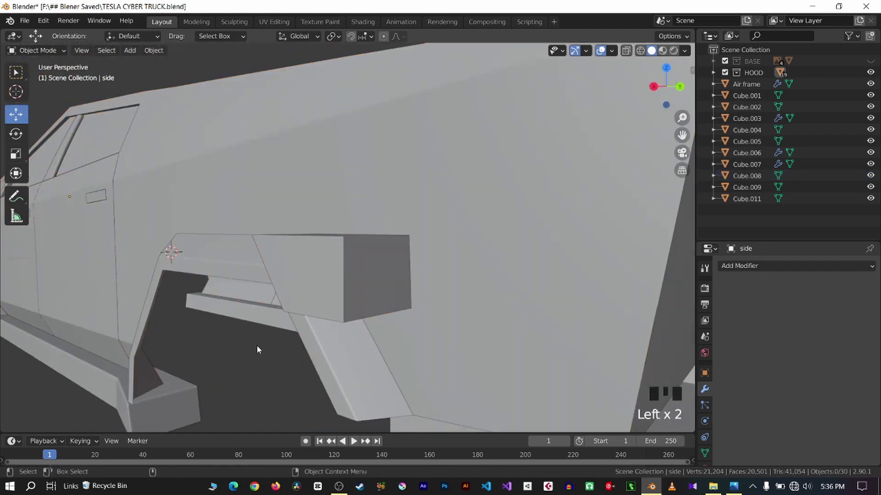
{"action": "key", "text": "q"}
{"action": "scroll", "scroll_direction": "up", "scroll_amount": 3}
{"action": "key", "text": "q"}
Delete both end faces of the cutter box in Edit Mode, leaving it open-ended
{"action": "left_click", "coordinate": [363, 304]}
{"action": "key", "text": "Tab"}
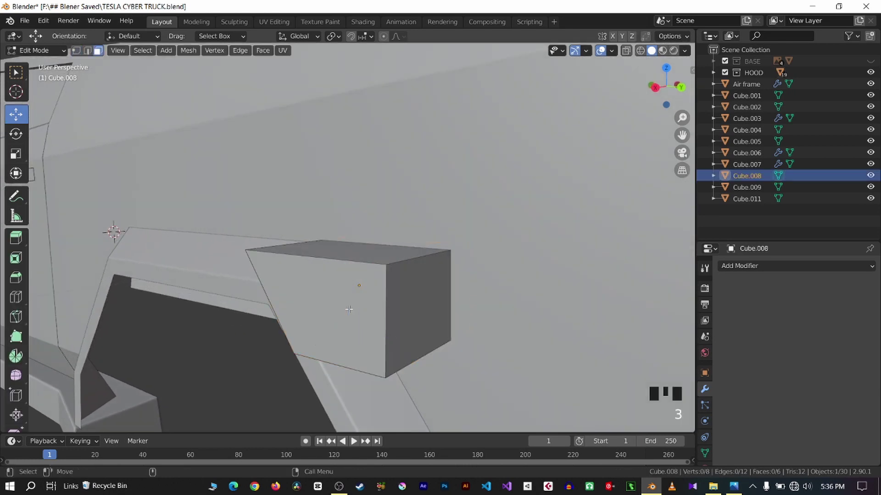
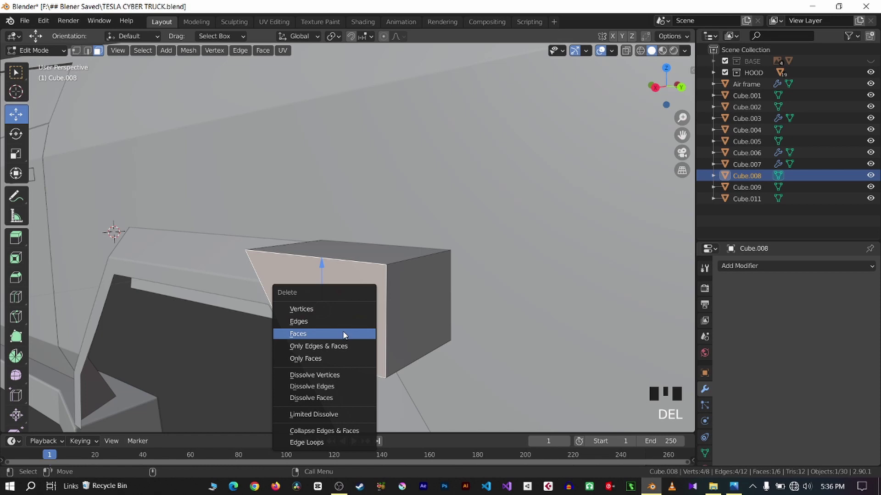
{"action": "key", "text": "q"}
{"action": "key", "text": "q"}
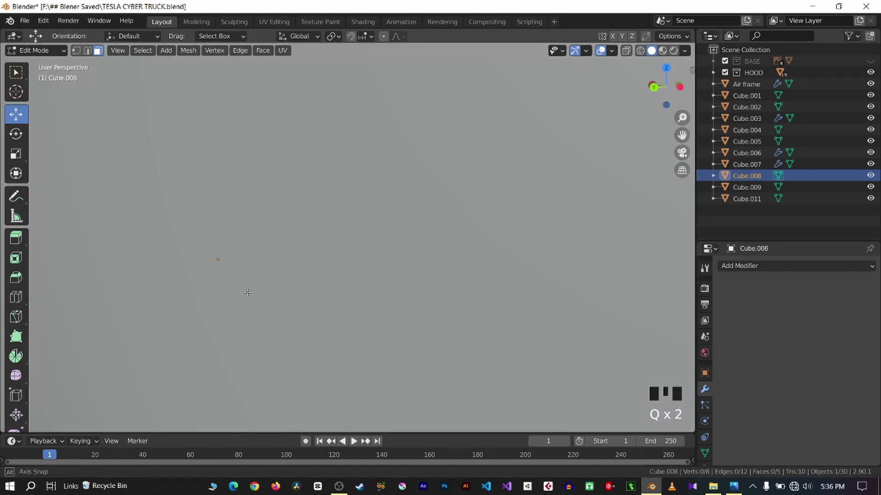
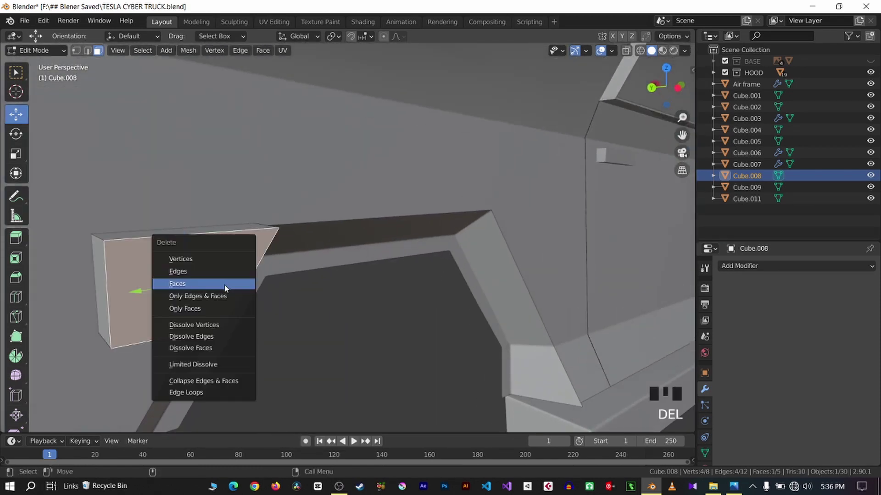
{"action": "key", "text": "Tab"}
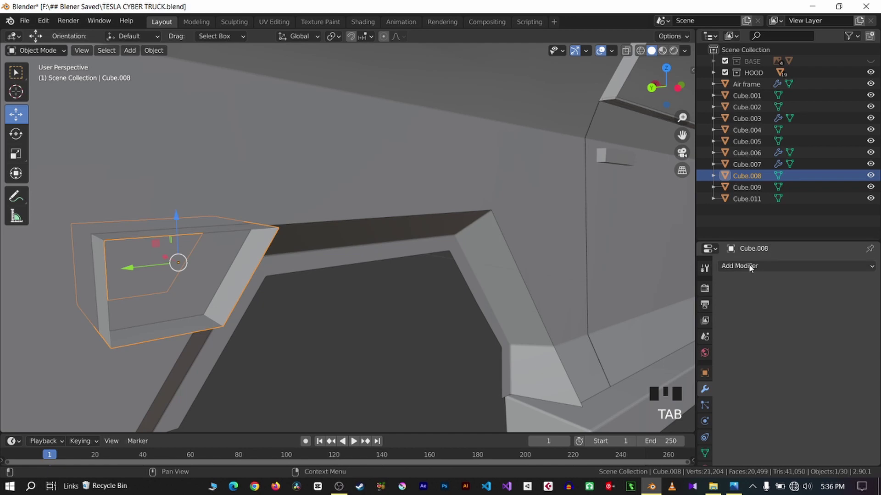
Add a 0.01 m Solidify shell to Cube.008, then select it with the side body active
{"action": "left_click_drag", "start_coordinate": [750, 276], "coordinate": [644, 71]}
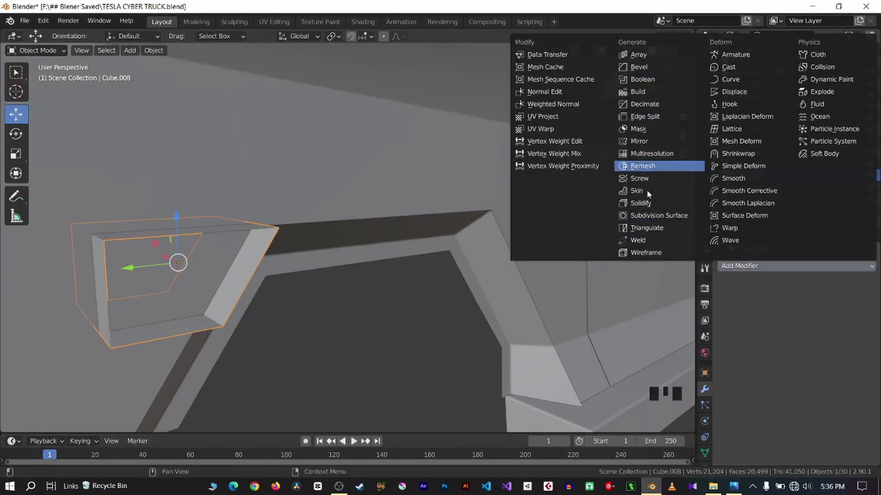
{"action": "key", "text": "q"}
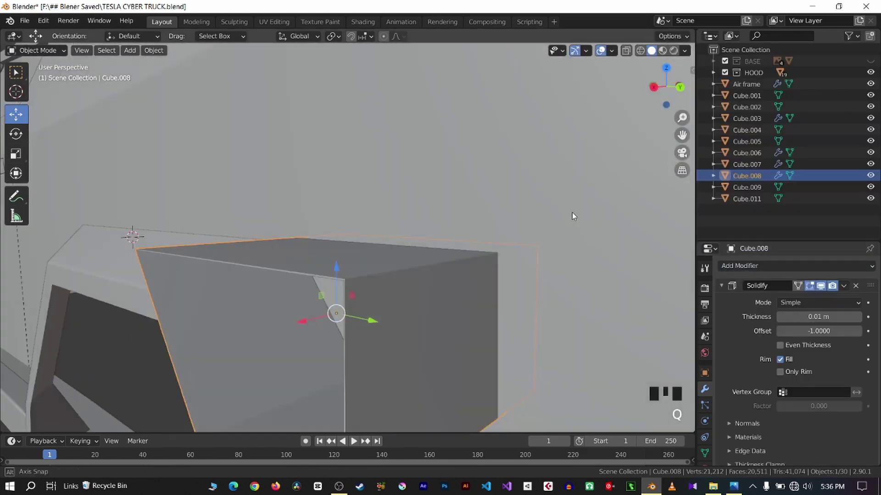
{"action": "scroll", "scroll_direction": "down", "scroll_amount": 3}
{"action": "left_click", "coordinate": [538, 230]}
{"action": "left_click", "coordinate": [428, 255]}
{"action": "left_click", "coordinate": [532, 248]}
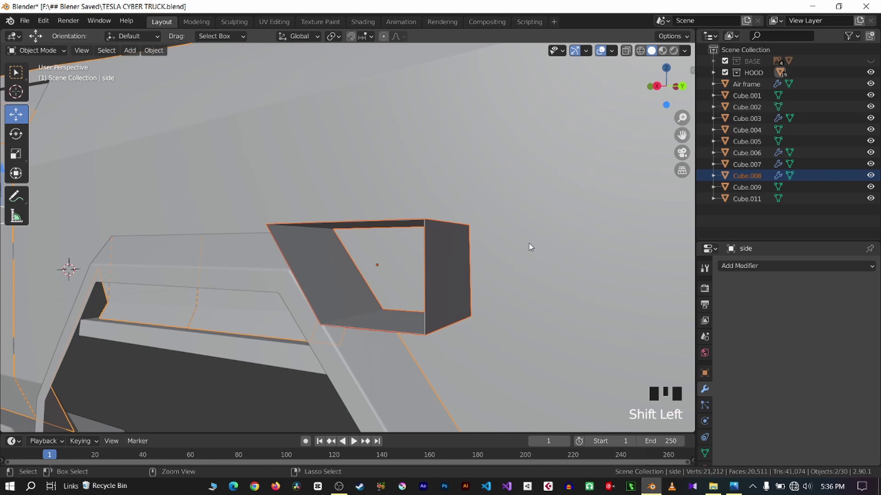
Try a Bool Tool operation with the cutter on the side body, then undo the attempt
{"action": "key", "text": "ctrl+KP_Add"}
{"action": "left_click", "coordinate": [848, 311]}
{"action": "key", "text": "q"}
{"action": "scroll", "scroll_direction": "up", "scroll_amount": 3}
{"action": "key", "text": "q"}
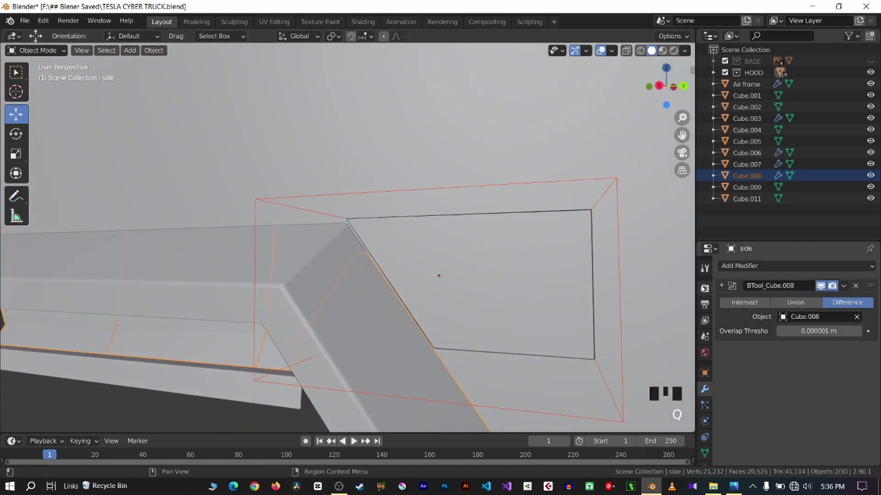
{"action": "key", "text": "ctrl+z"}
{"action": "key", "text": "ctrl+z"}
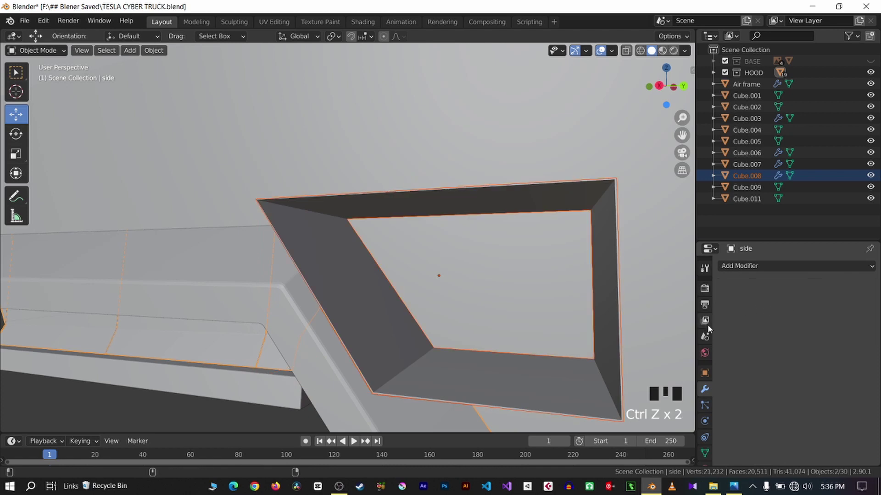
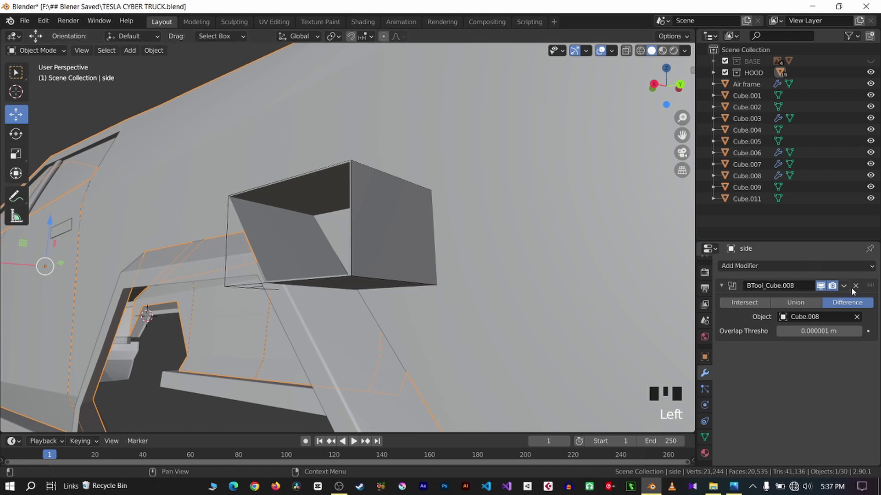
Redo the boolean cut of the Cube.008 cutter into the side body and adjust its options
{"action": "left_click", "coordinate": [859, 290]}
{"action": "key", "text": "ctrl+z"}
{"action": "key", "text": "q"}
{"action": "left_click", "coordinate": [471, 248]}
{"action": "key", "text": "q"}
{"action": "scroll", "scroll_direction": "down", "scroll_amount": 3}
{"action": "left_click", "coordinate": [612, 298]}
{"action": "left_click", "coordinate": [406, 256]}
{"action": "key", "text": "q"}
{"action": "left_click", "coordinate": [820, 302]}
Apply the BTool modifier so the cut is baked into the side body mesh
{"action": "key", "text": "q"}
{"action": "scroll", "scroll_direction": "up", "scroll_amount": 3}
{"action": "left_click", "coordinate": [627, 292]}
{"action": "key", "text": "q"}
{"action": "scroll", "scroll_direction": "up", "scroll_amount": 3}
{"action": "key", "text": "q"}
{"action": "key", "text": "q"}
Delete the leftover Cube.008 cutter box from the scene
{"action": "left_click_drag", "start_coordinate": [848, 289], "coordinate": [240, 328]}
{"action": "key", "text": "Delete"}
{"action": "scroll", "scroll_direction": "down", "scroll_amount": 3}
{"action": "key", "text": "q"}
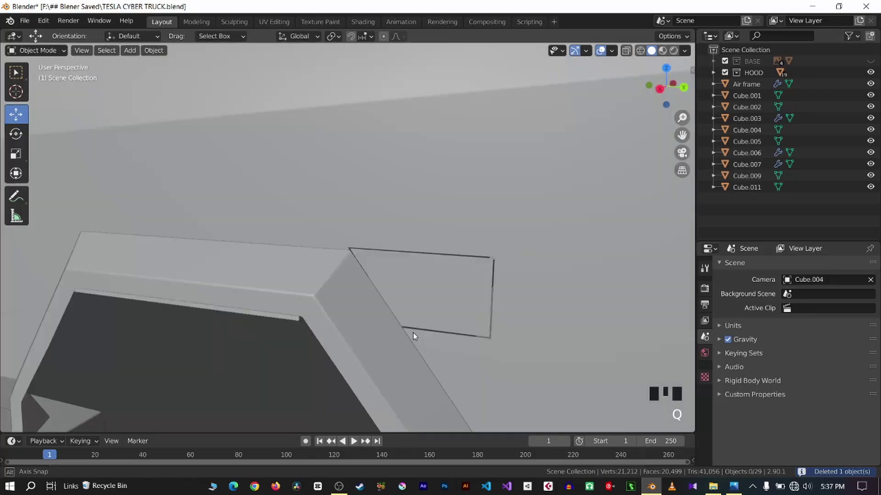
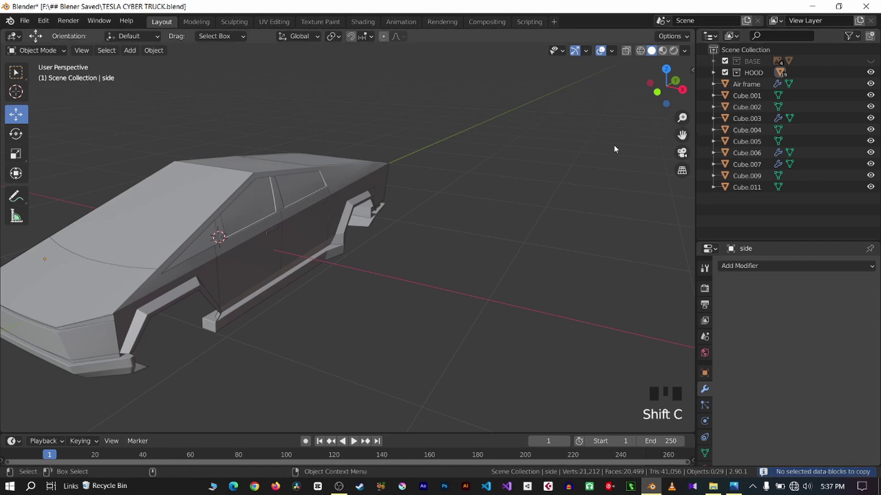
Recenter the view and save the truck file with Ctrl+S
{"action": "key", "text": "shift+c"}
{"action": "key", "text": "ctrl+s"}
{"action": "scroll", "scroll_direction": "down", "scroll_amount": 3}
{"action": "key", "text": "q"}
{"action": "scroll", "scroll_direction": "up", "scroll_amount": 3}
{"action": "key", "text": "q"}
{"action": "key", "text": "q"}
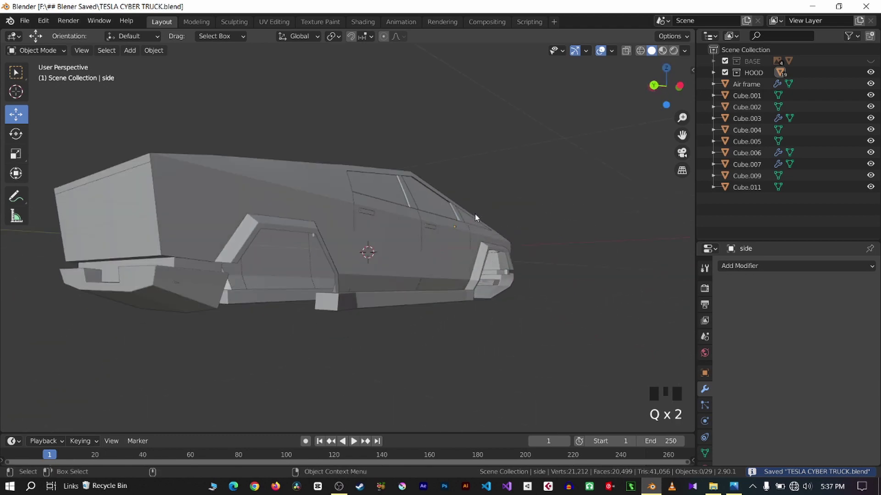
Check the truck from side, front and rear views, then show the BASE blueprint collection
{"action": "key", "text": "q"}
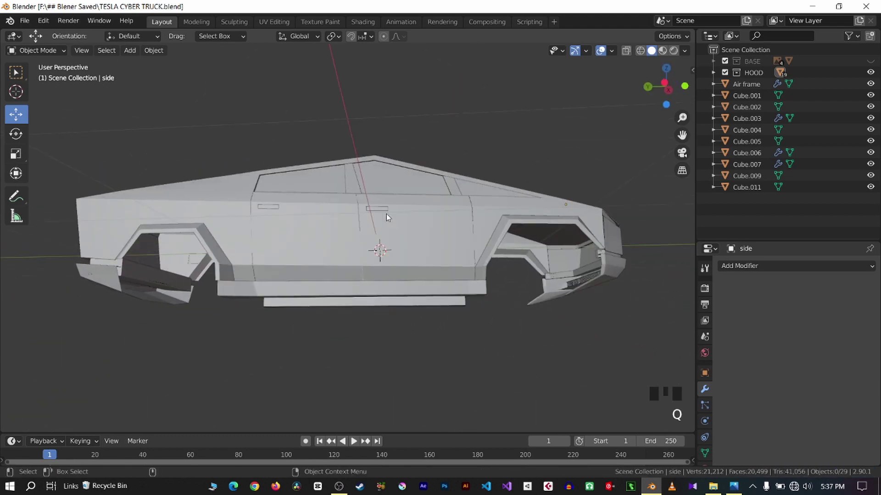
{"action": "key", "text": "q"}
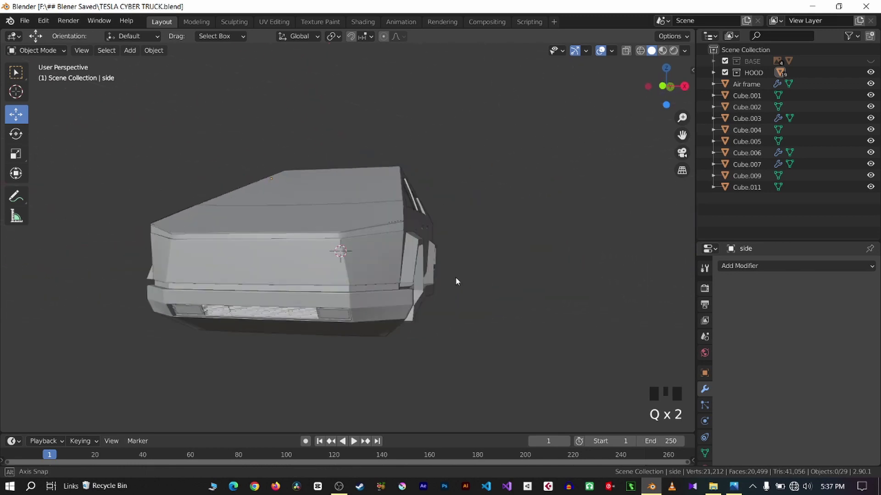
{"action": "key", "text": "KP_3"}
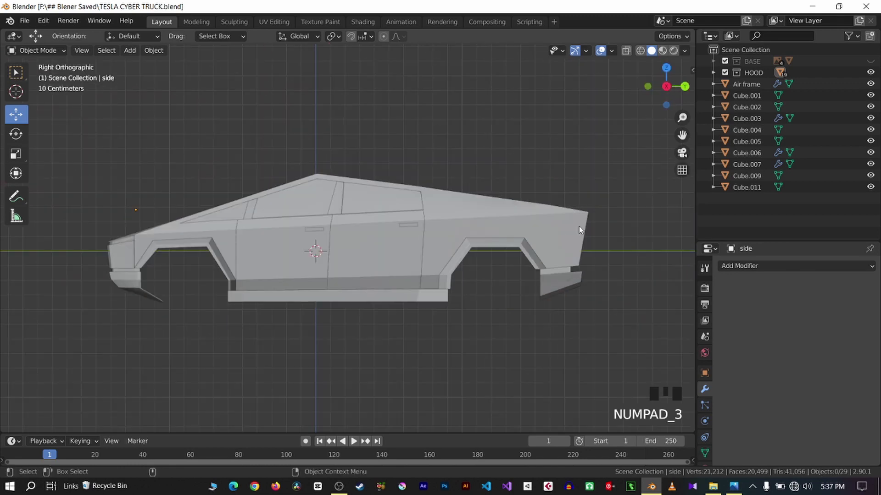
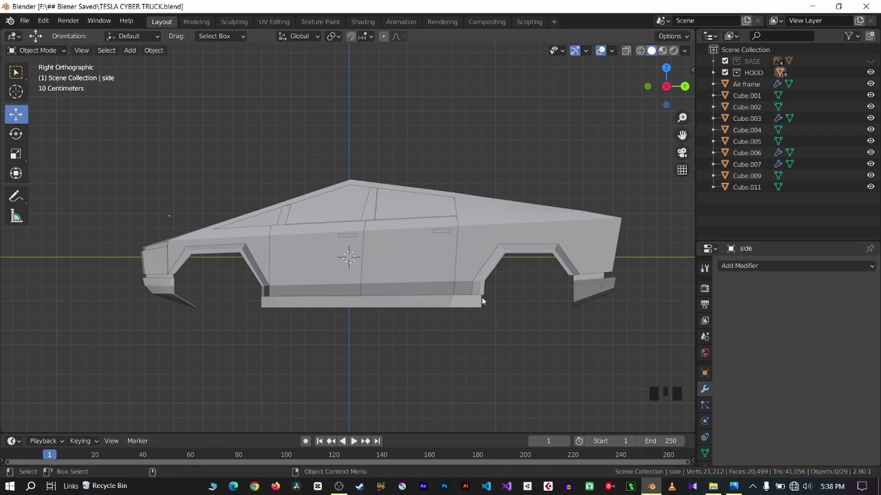
{"action": "key", "text": "q"}
{"action": "key", "text": "q"}
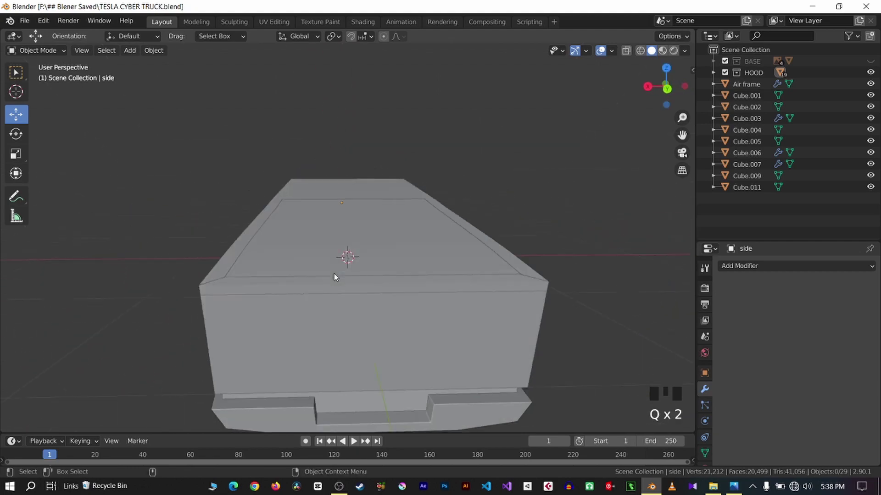
{"action": "left_click", "coordinate": [876, 63]}
{"action": "scroll", "scroll_direction": "down", "scroll_amount": 3}
Line the body up with the side blueprint in numpad-3 view and save the file
{"action": "key", "text": "q"}
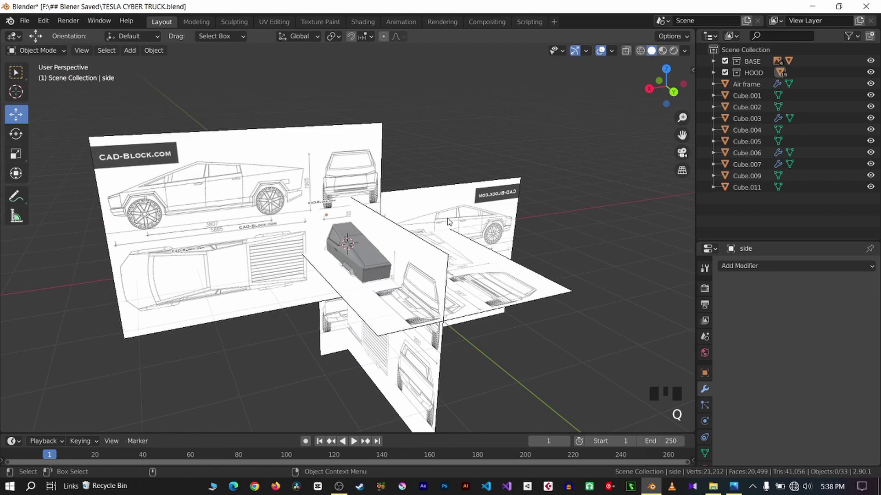
{"action": "key", "text": "KP_1"}
{"action": "key", "text": "KP_3"}
{"action": "key", "text": "ctrl+s"}
{"action": "scroll", "scroll_direction": "up", "scroll_amount": 3}
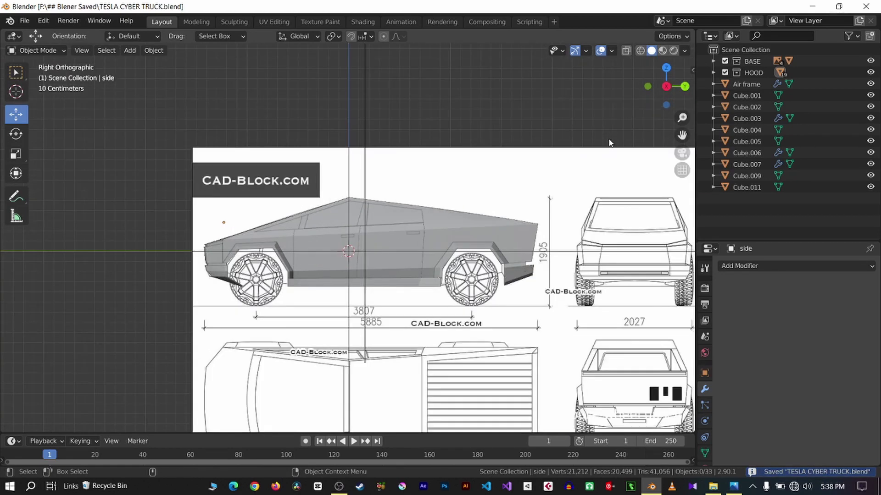
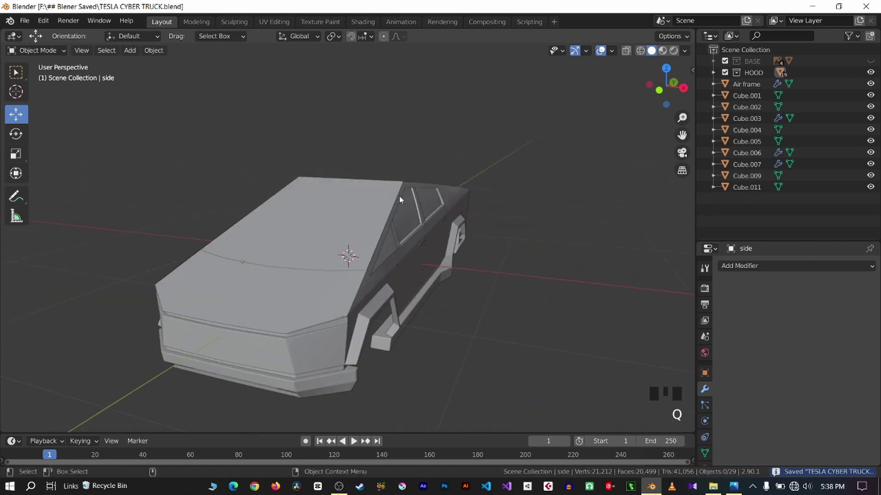
Hide the blueprint images again, save, and orbit to a three-quarter view of the truck
{"action": "key", "text": "q"}
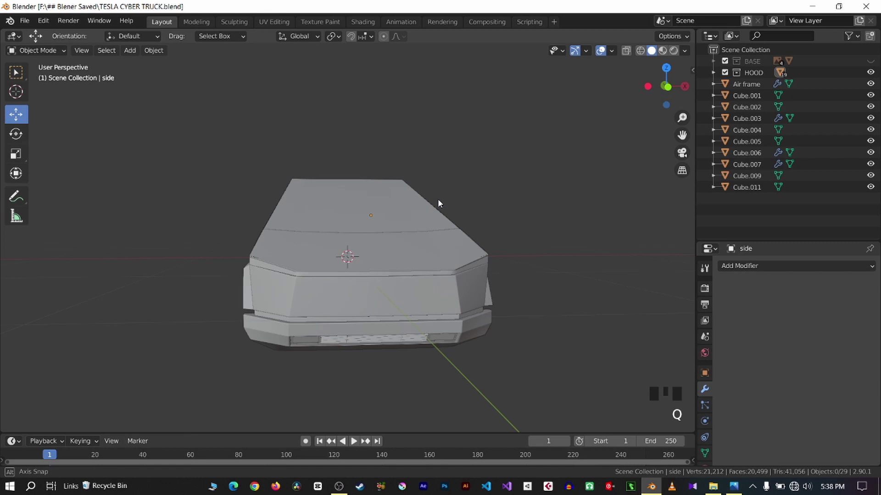
{"action": "key", "text": "ctrl+s"}
{"action": "scroll", "scroll_direction": "down", "scroll_amount": 3}
{"action": "key", "text": "q"}
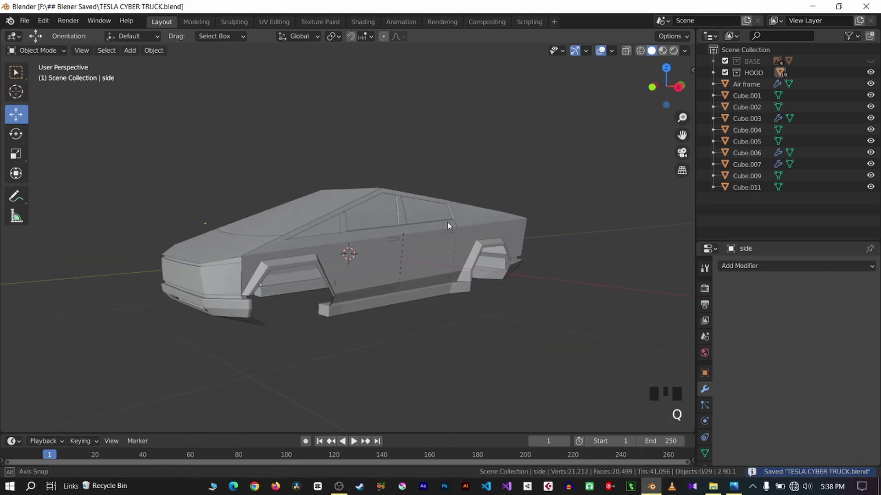
{"action": "key", "text": "ctrl+s"}
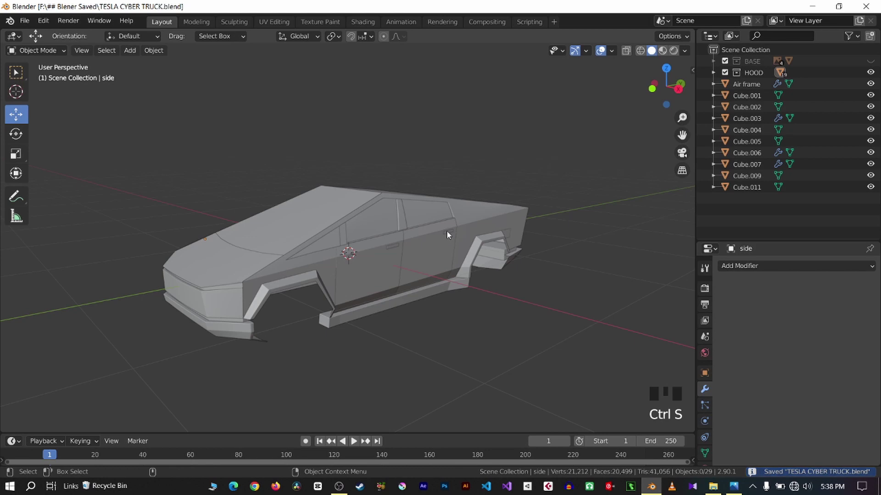